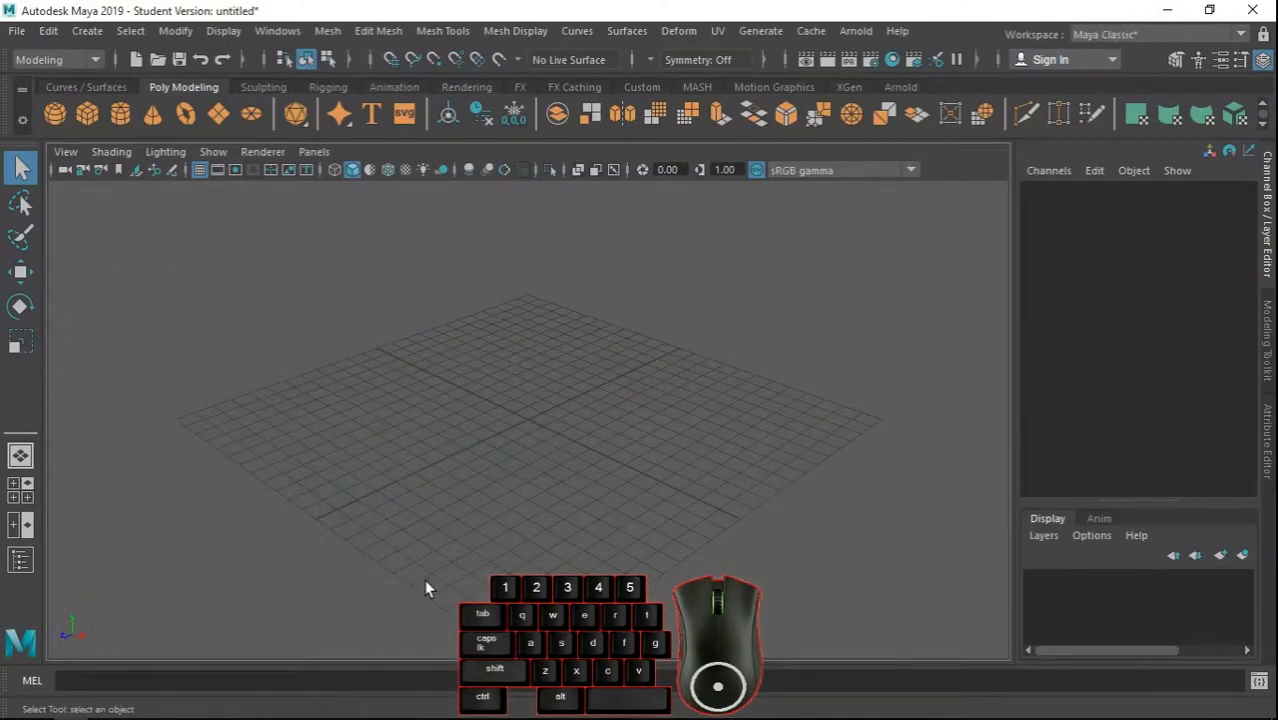
# Add a polygon cube to the empty scene as the start of a fan blade.
pyautogui.click(97, 126)
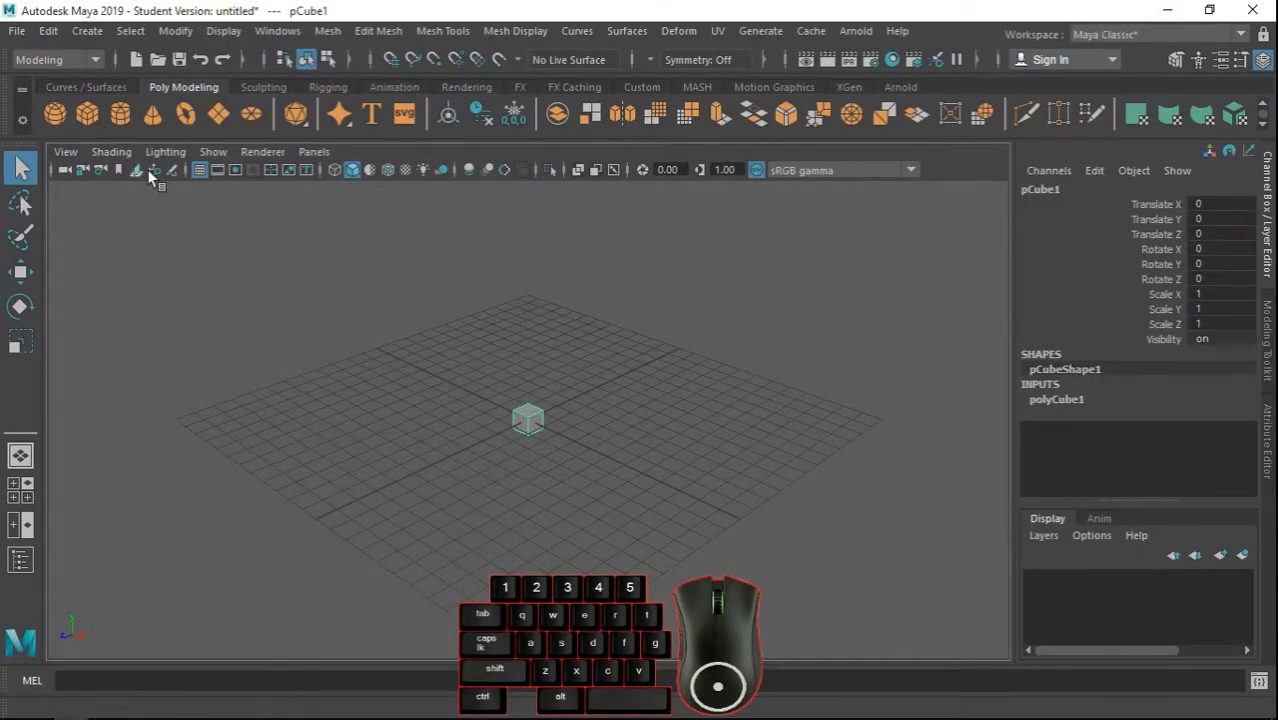
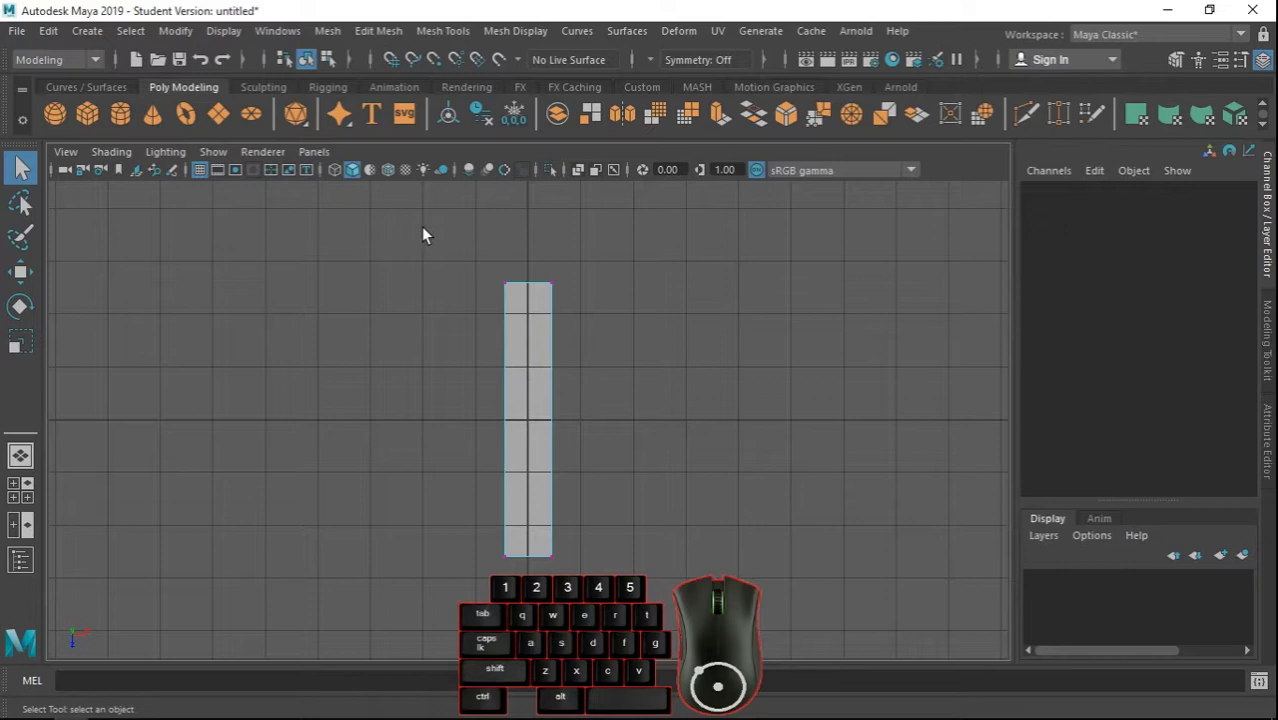
# Scale the plank's far-end vertices outward in X so the blade tapers toward the hub.
pyautogui.moveTo(435, 233); pyautogui.dragTo(623, 334)
pyautogui.click(35, 350)
pyautogui.moveTo(623, 284); pyautogui.dragTo(660, 287)
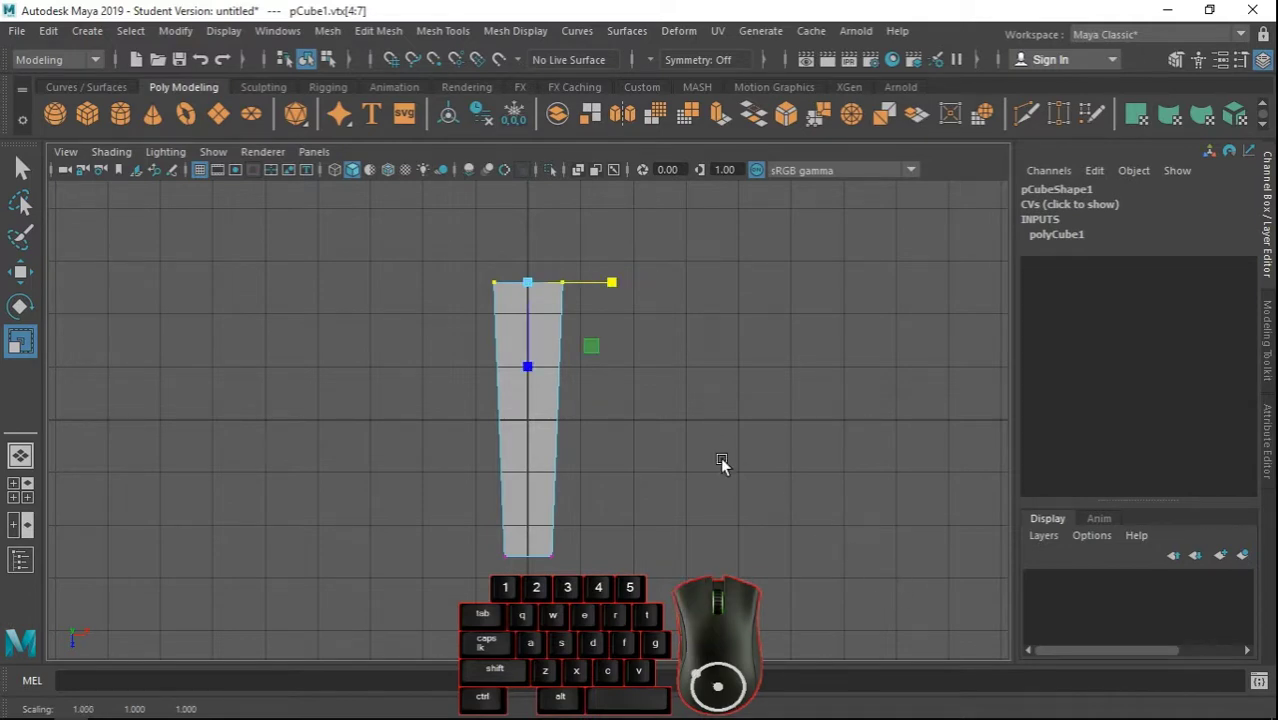
pyautogui.click(602, 452)
pyautogui.moveTo(559, 438); pyautogui.dragTo(620, 155)
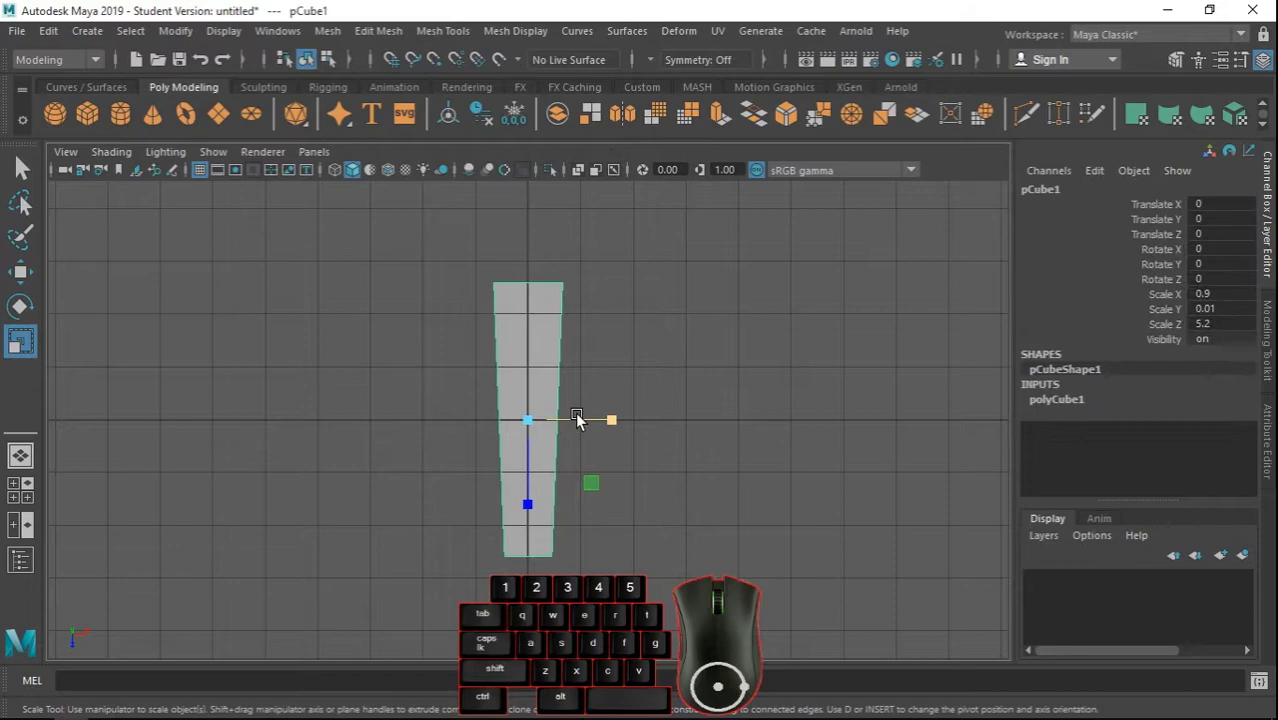
pyautogui.press('space')
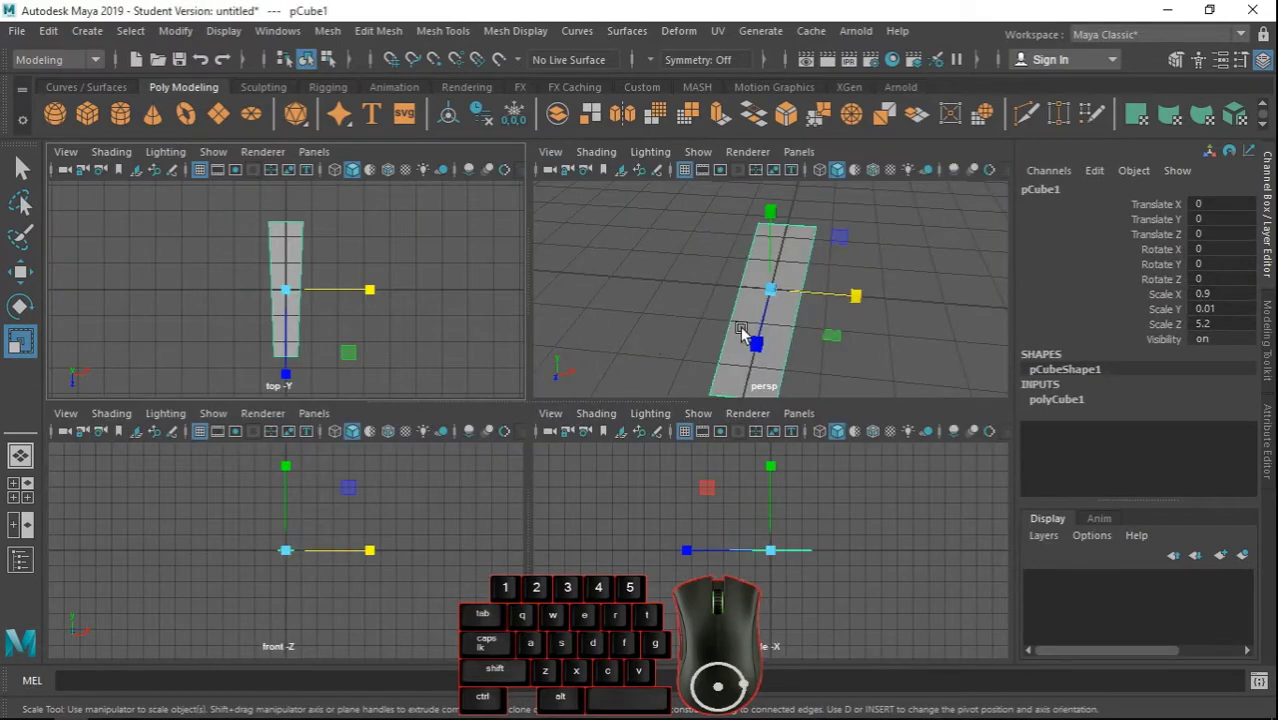
pyautogui.press('space')
pyautogui.click(38, 171)
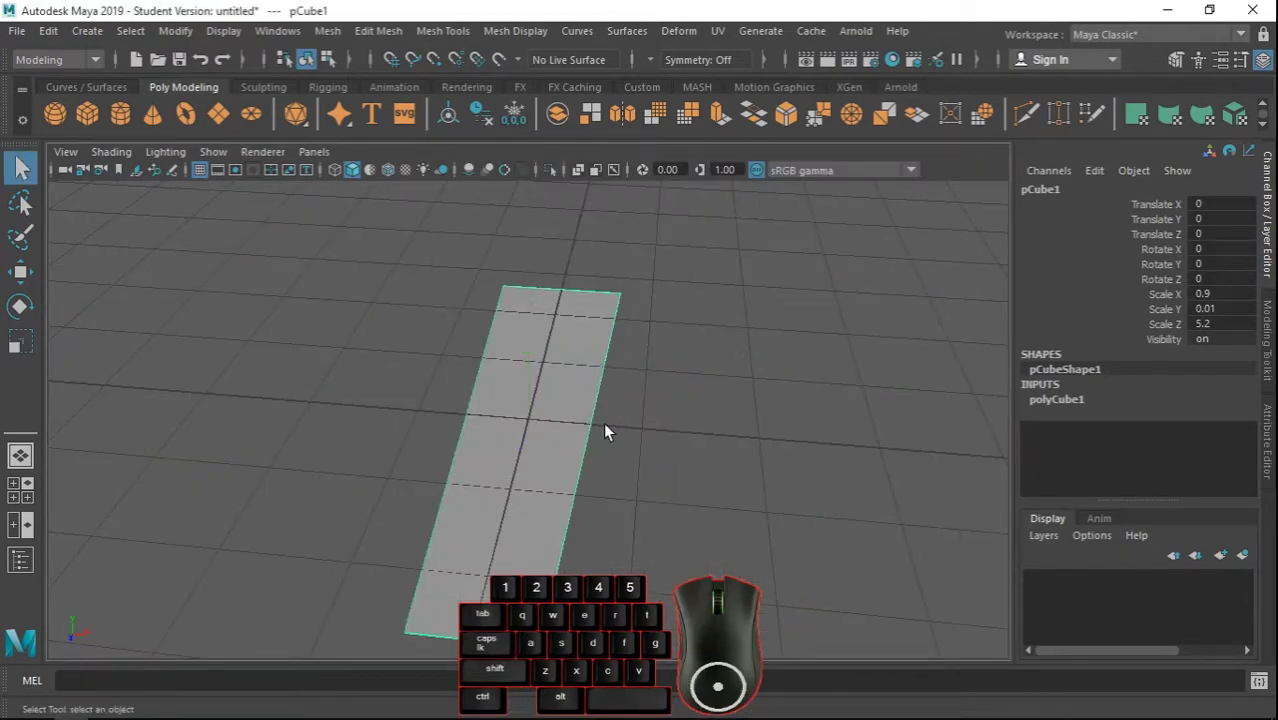
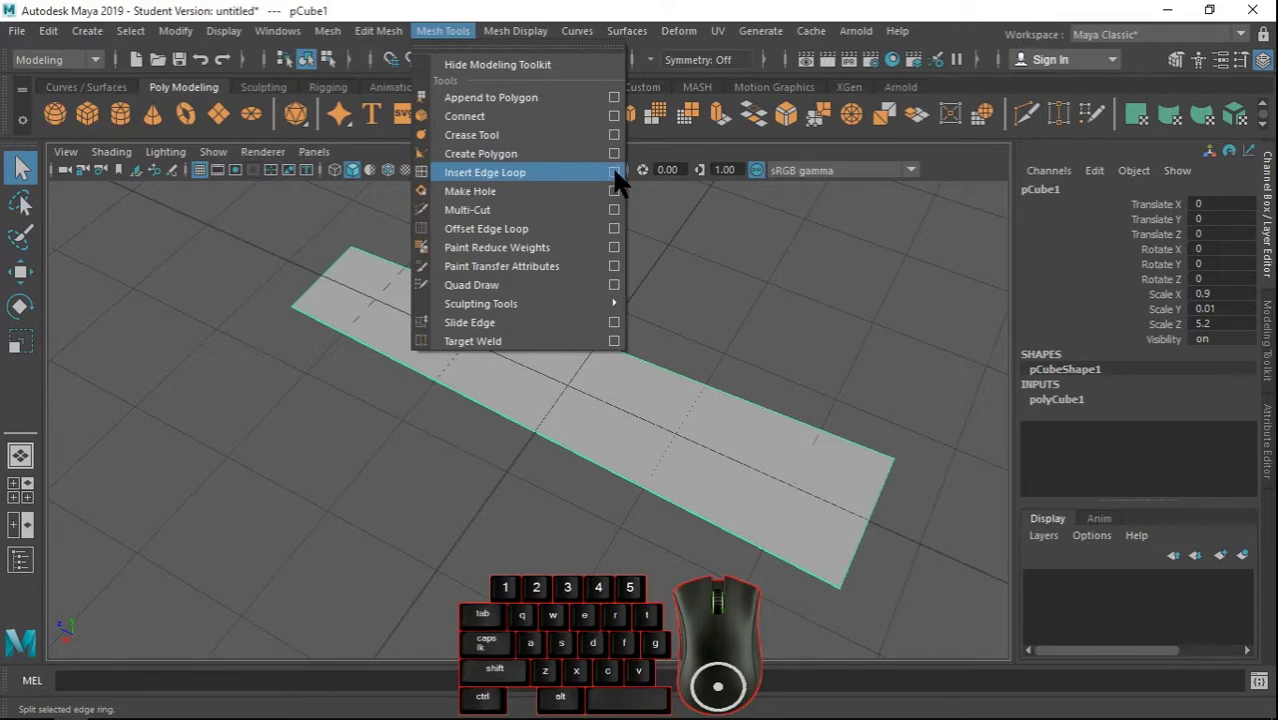
# Reset the Insert Edge Loop tool to defaults and maximize the top view for inserting loops.
pyautogui.click(626, 181)
pyautogui.click(553, 210)
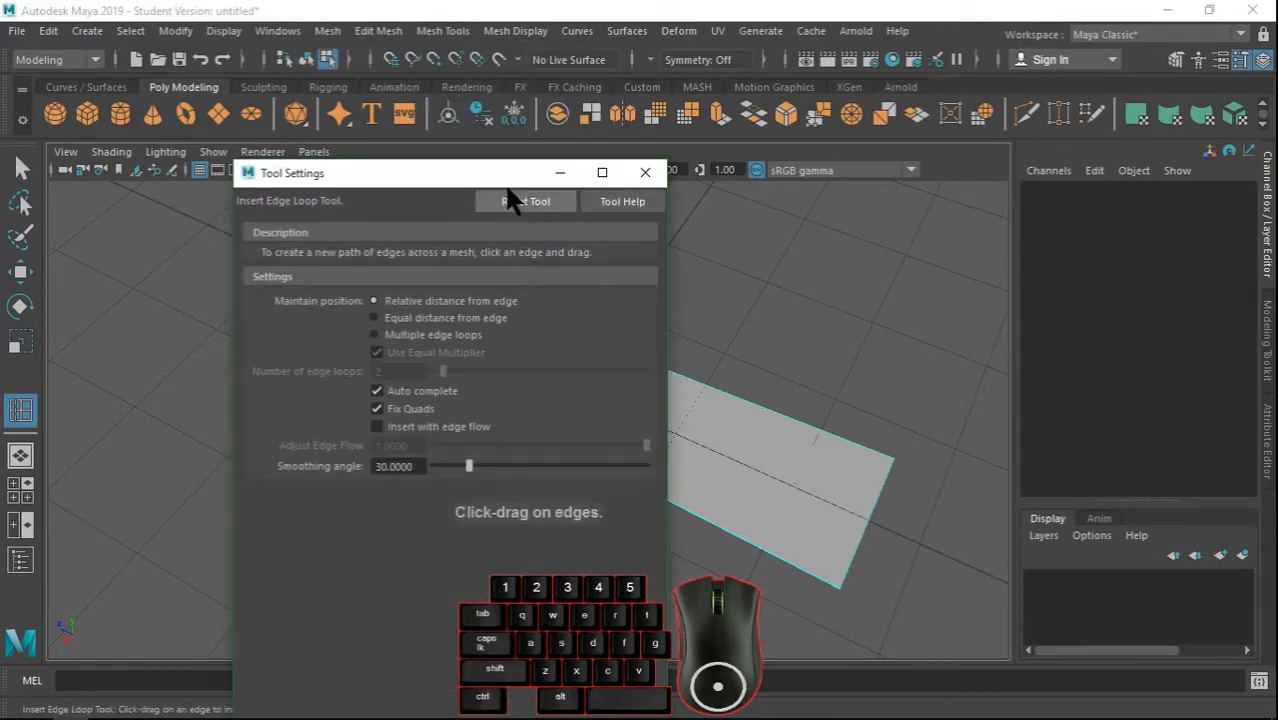
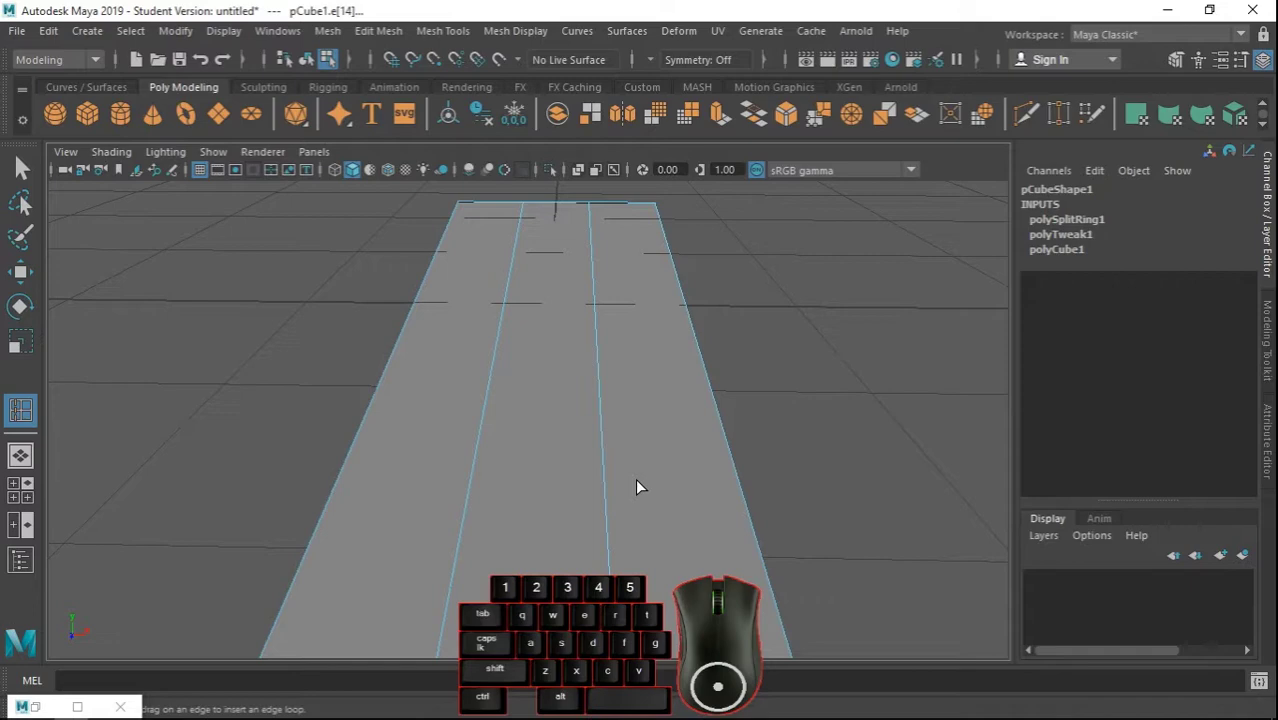
pyautogui.press('space')
pyautogui.press('space')
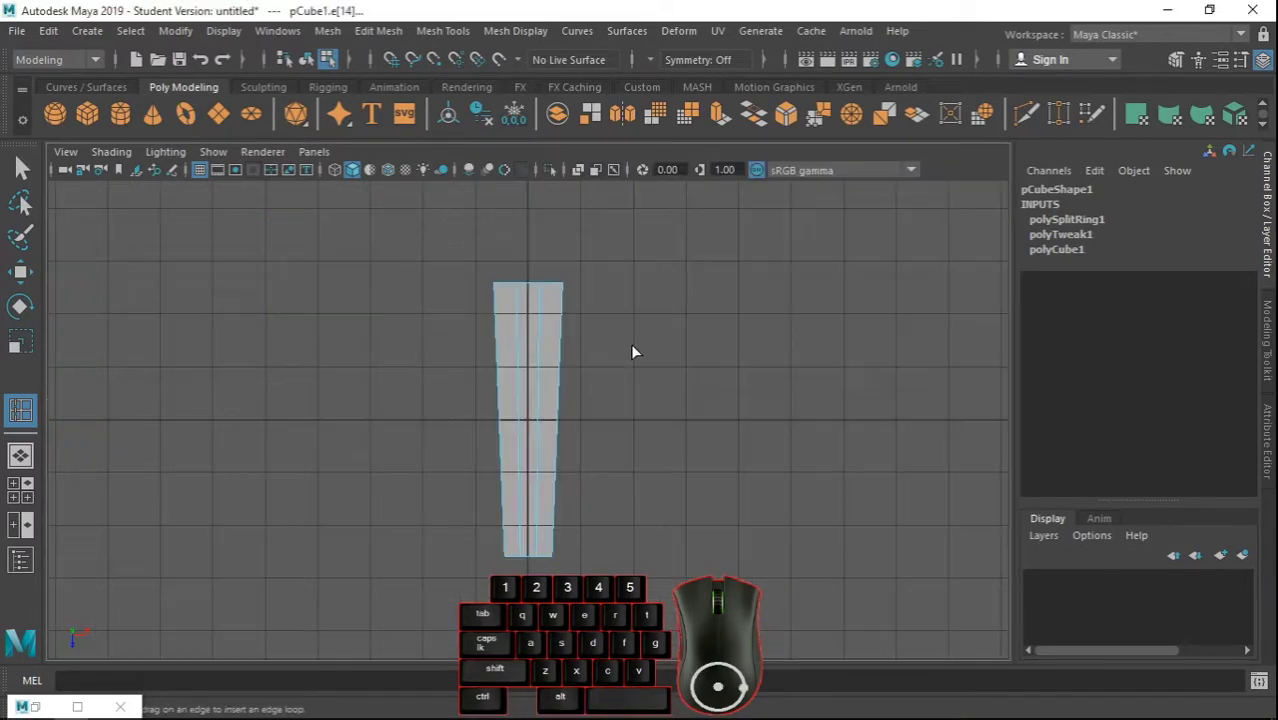
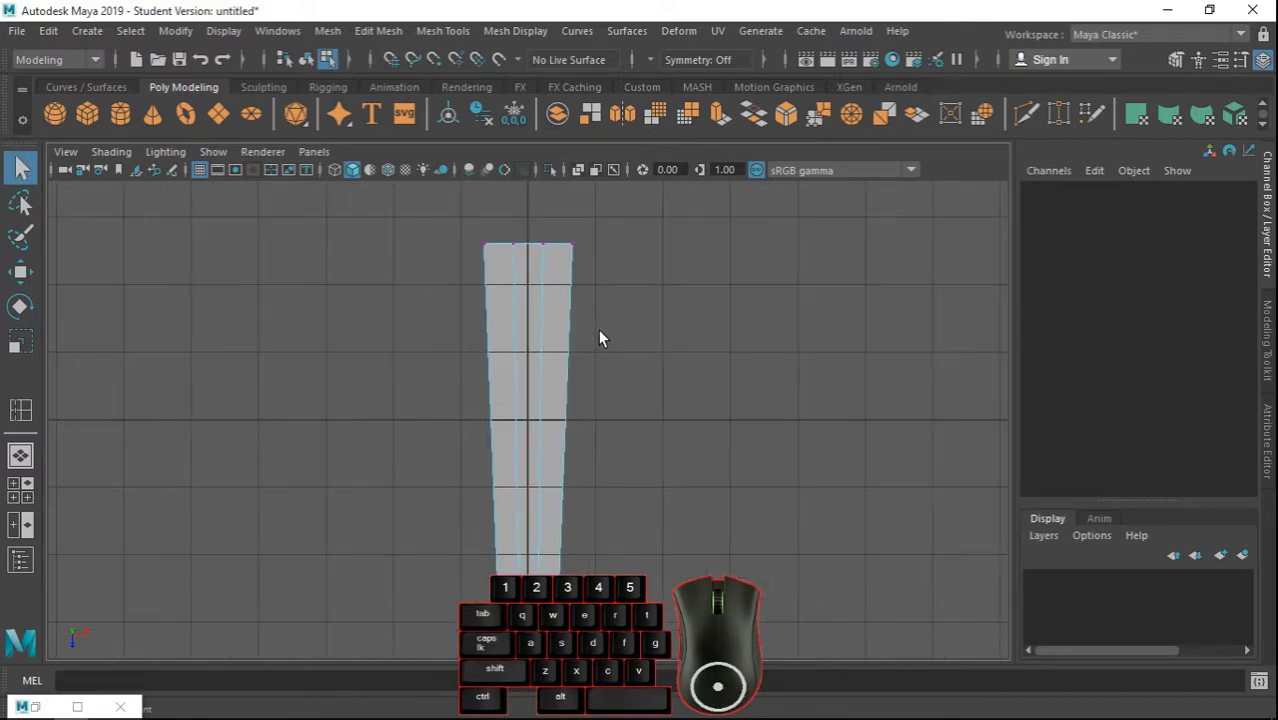
# Inspect the whole blade in the perspective view, then maximize the top view.
pyautogui.middleClick(607, 345)
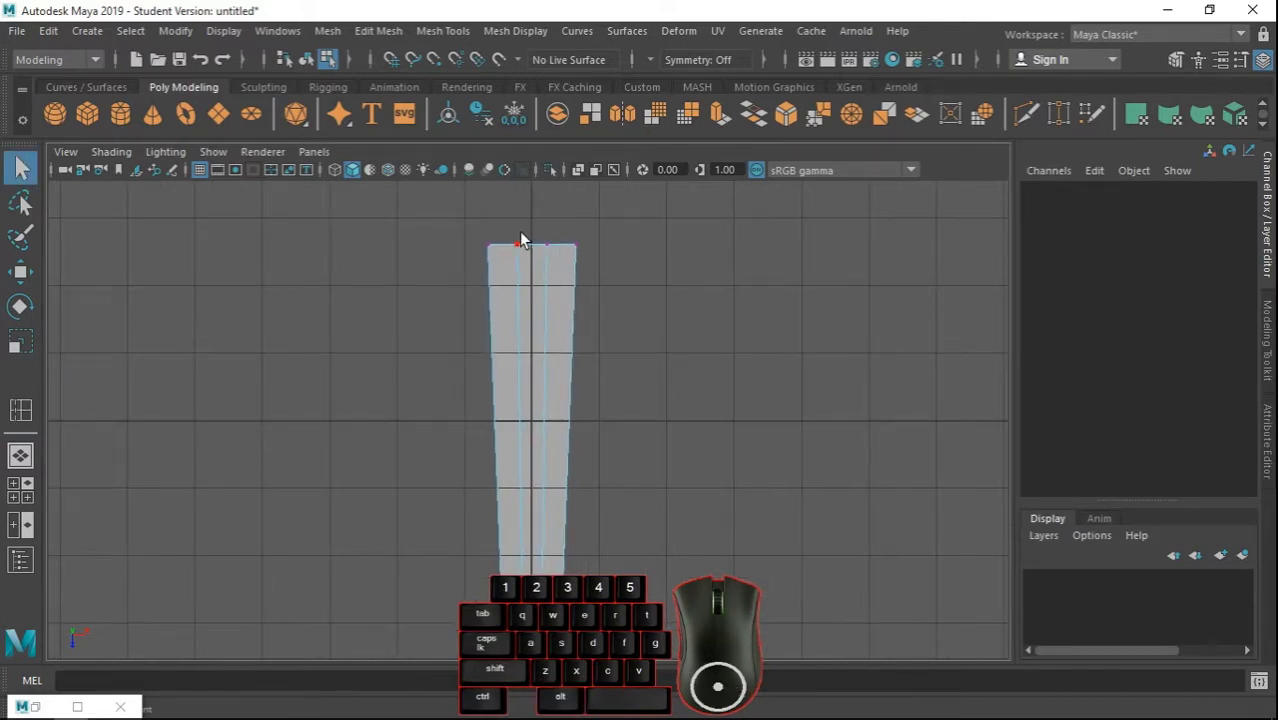
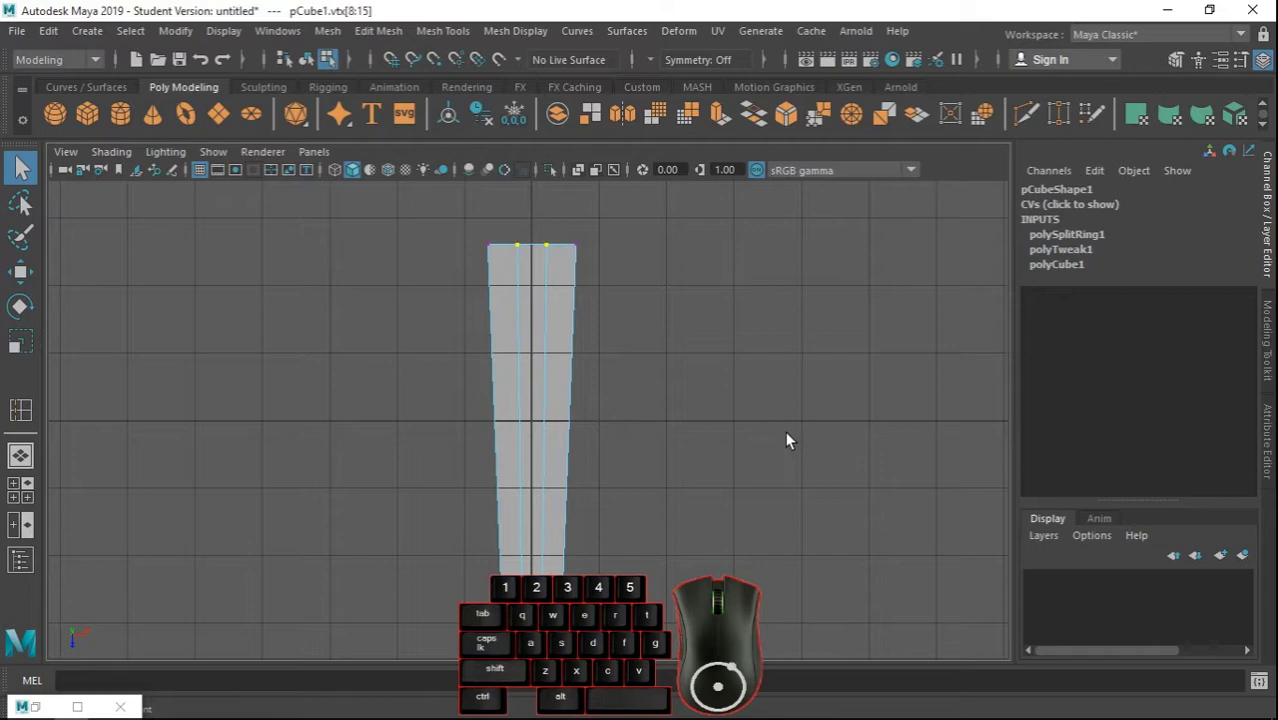
pyautogui.press('space')
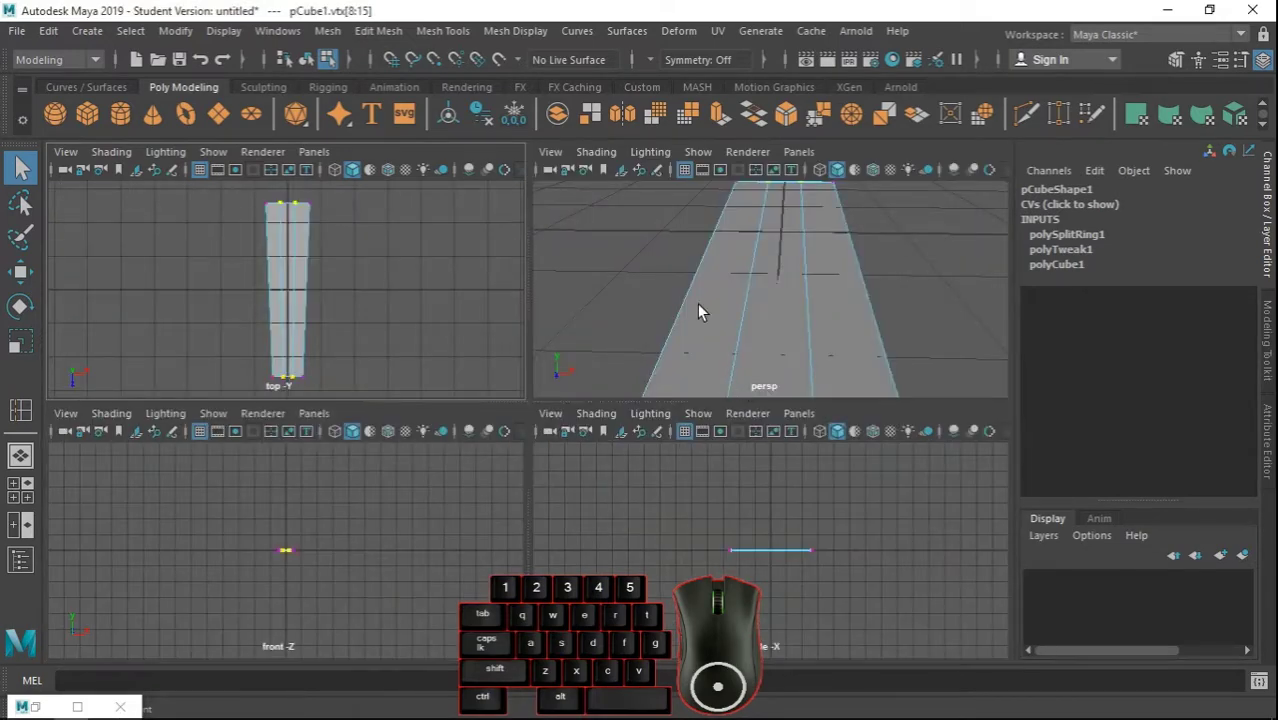
pyautogui.scroll(-3)
pyautogui.scroll(3)
pyautogui.moveTo(854, 366); pyautogui.dragTo(850, 375)
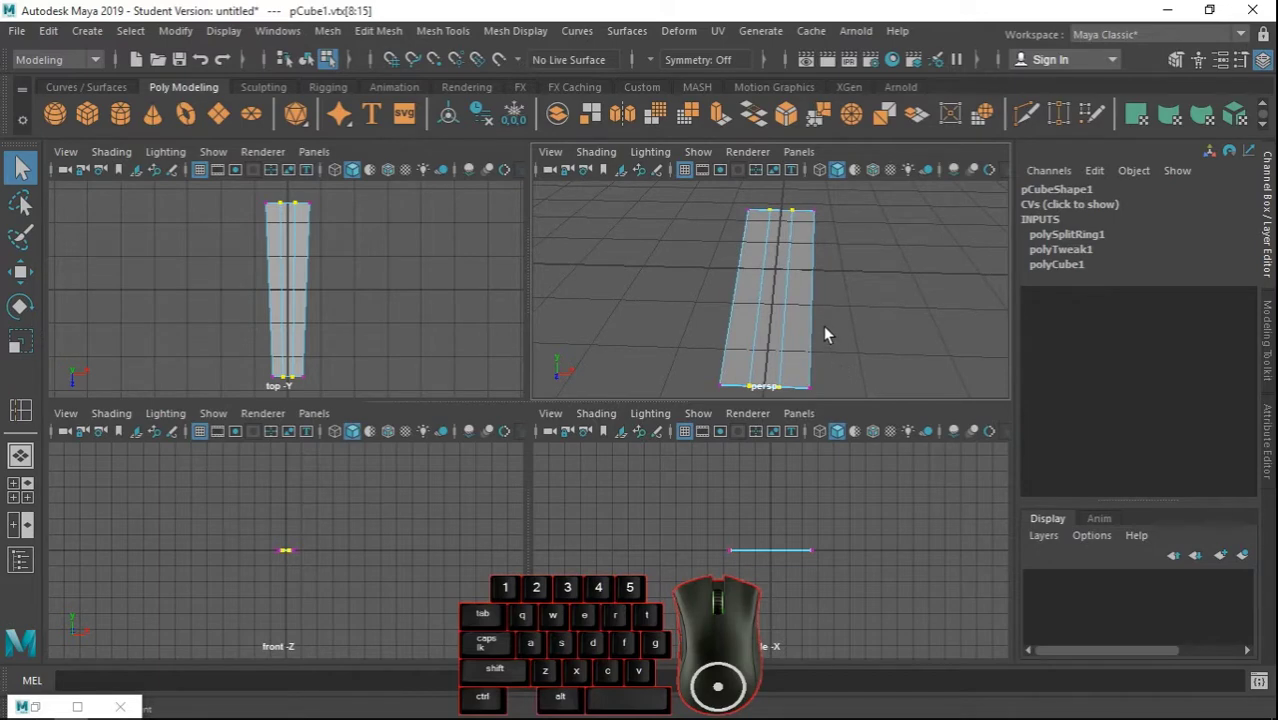
pyautogui.press('space')
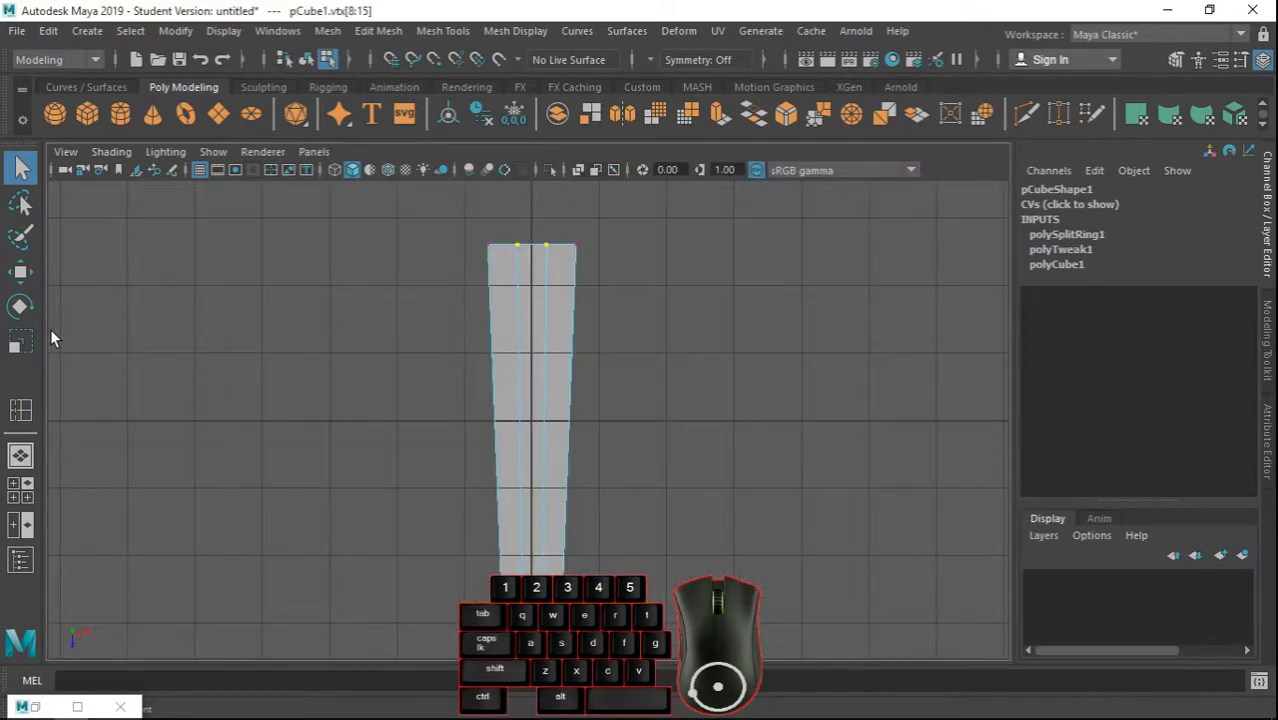
# Spread the inner edge-loop vertices outward toward the blade's long edges.
pyautogui.click(35, 342)
pyautogui.moveTo(629, 424); pyautogui.dragTo(706, 426)
pyautogui.click(32, 174)
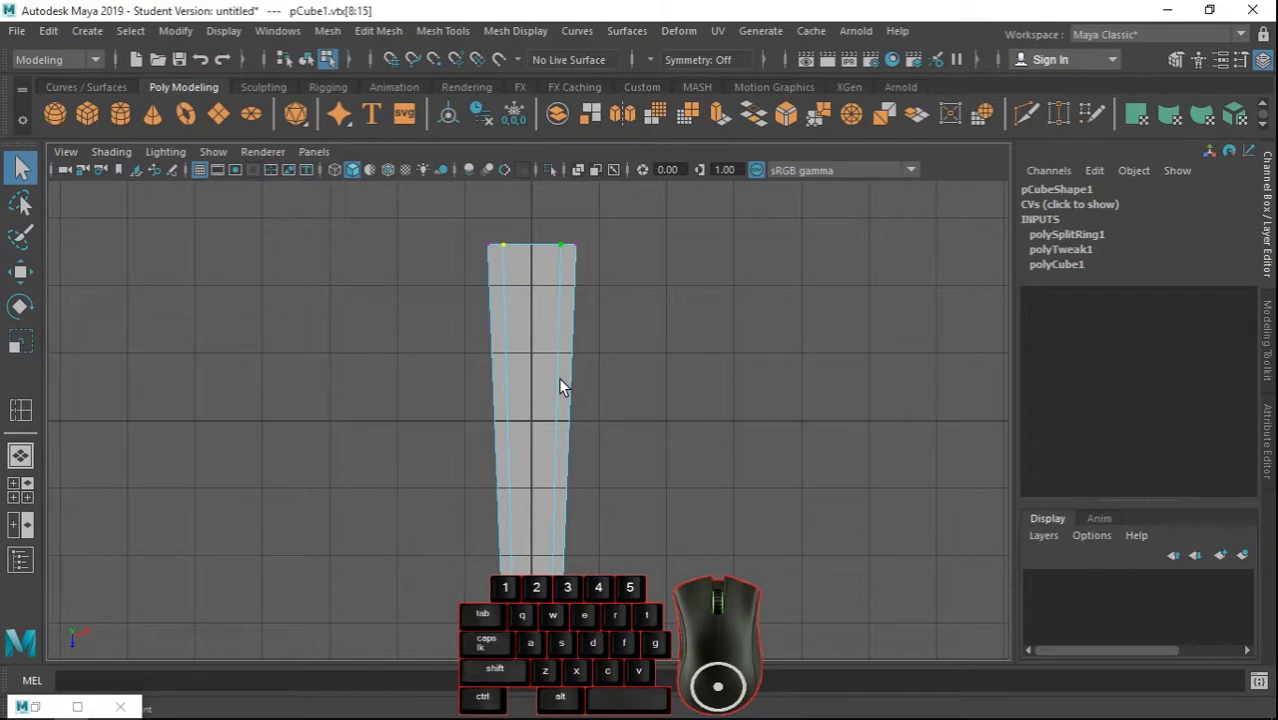
pyautogui.click(637, 364)
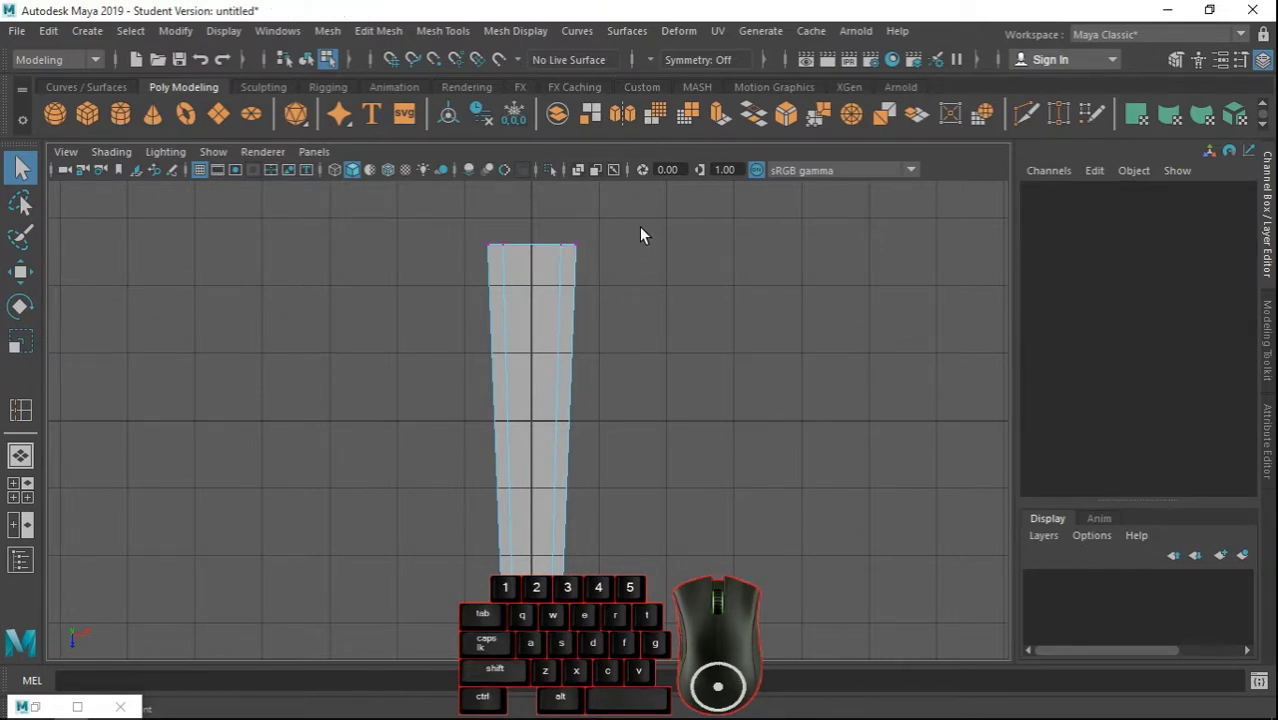
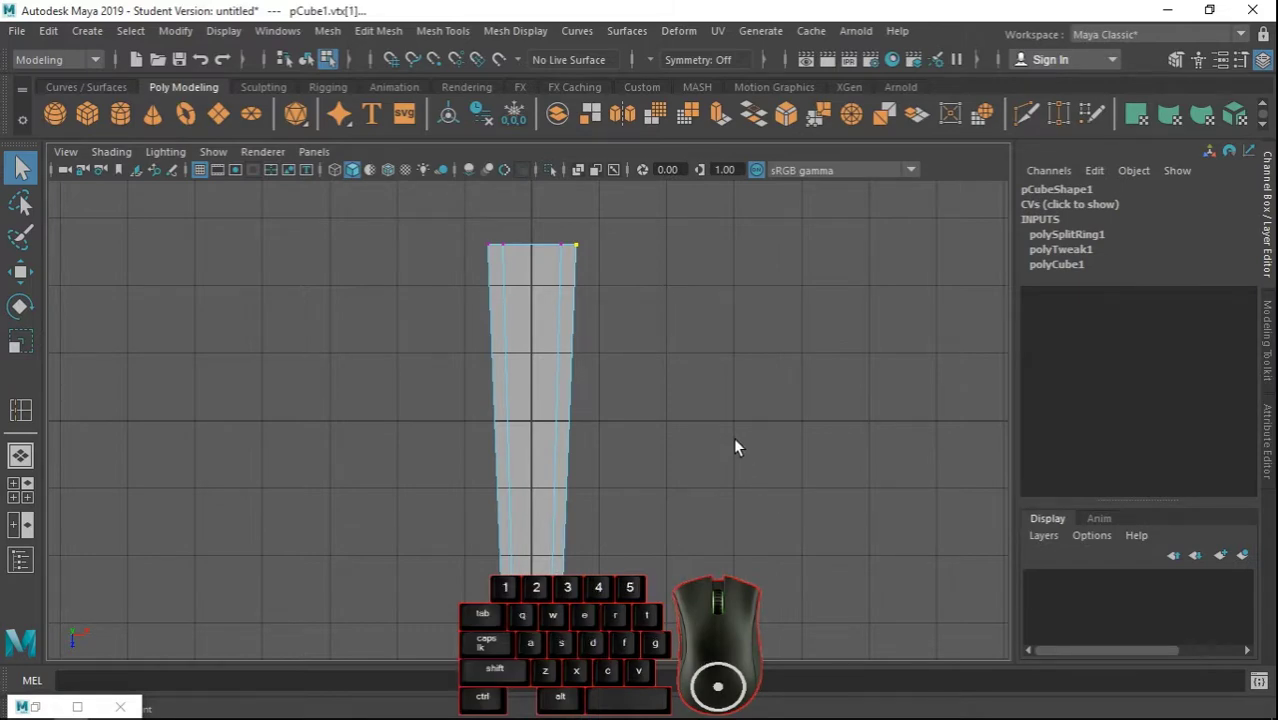
# Move the outer corner vertices down on Y in the front view so the tip dips.
pyautogui.click(30, 276)
pyautogui.press('space')
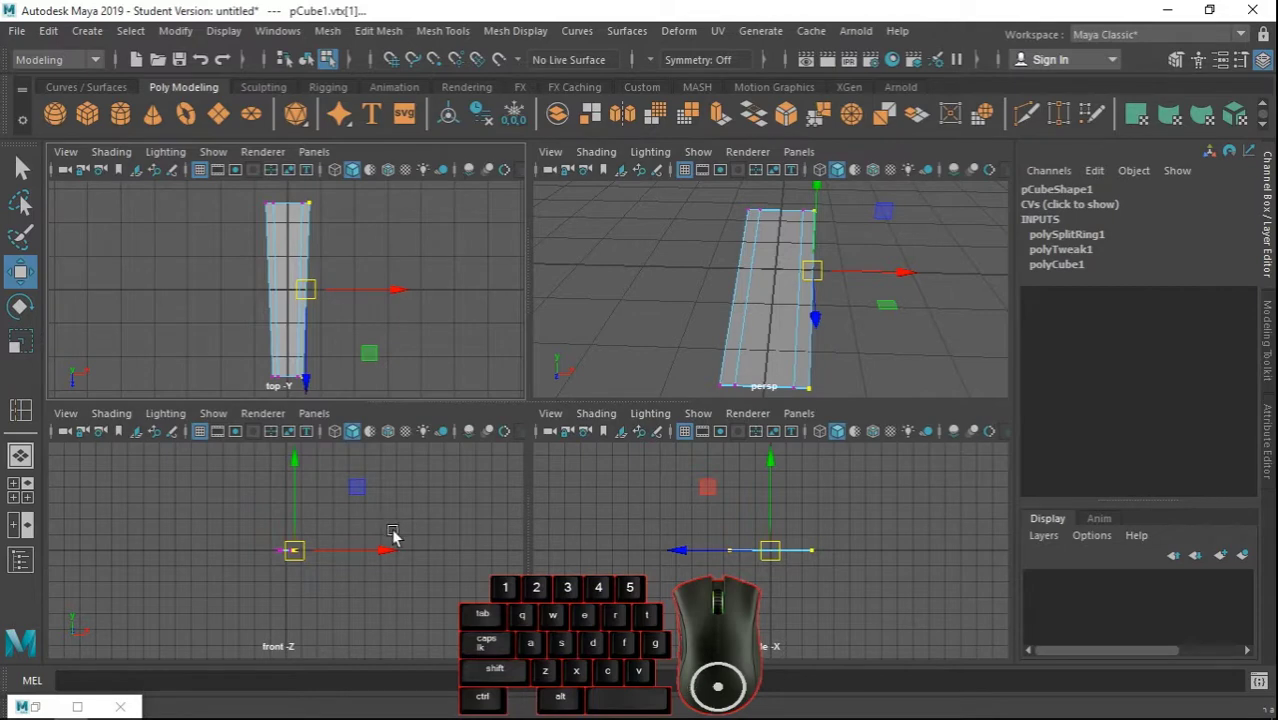
pyautogui.press('space')
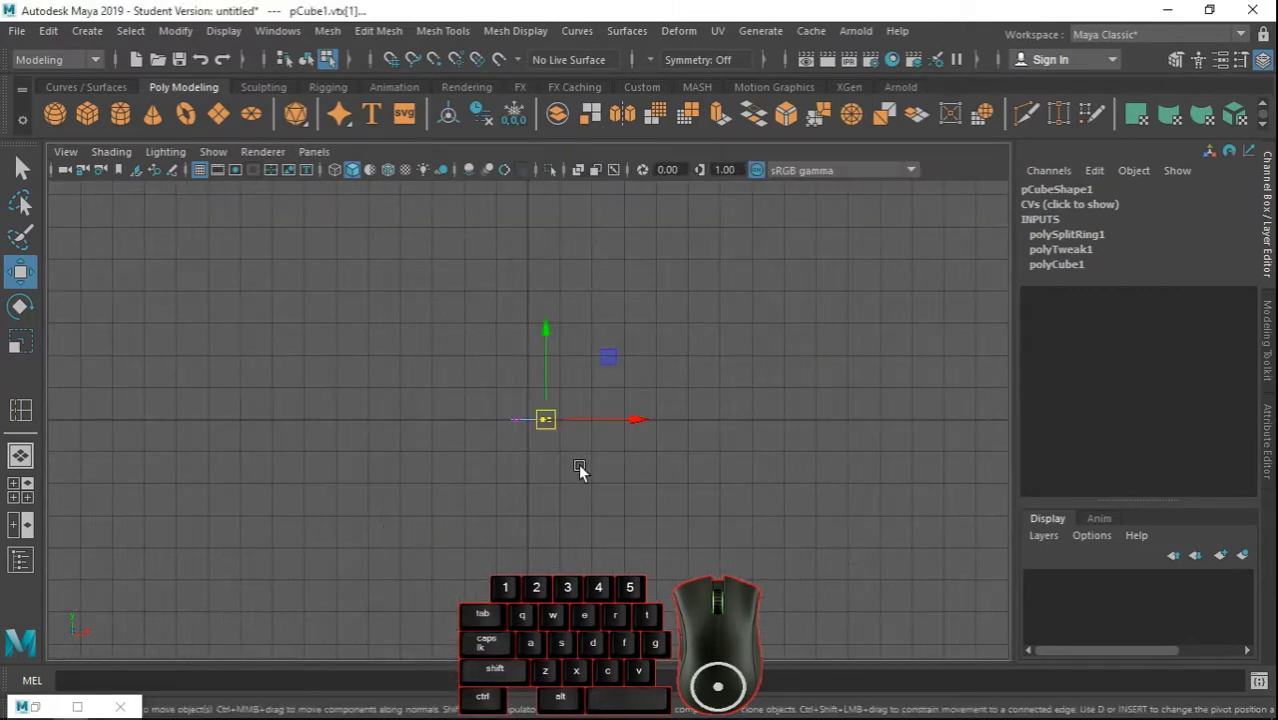
pyautogui.scroll(3)
pyautogui.moveTo(803, 479); pyautogui.dragTo(664, 484)
pyautogui.moveTo(685, 339); pyautogui.dragTo(695, 358)
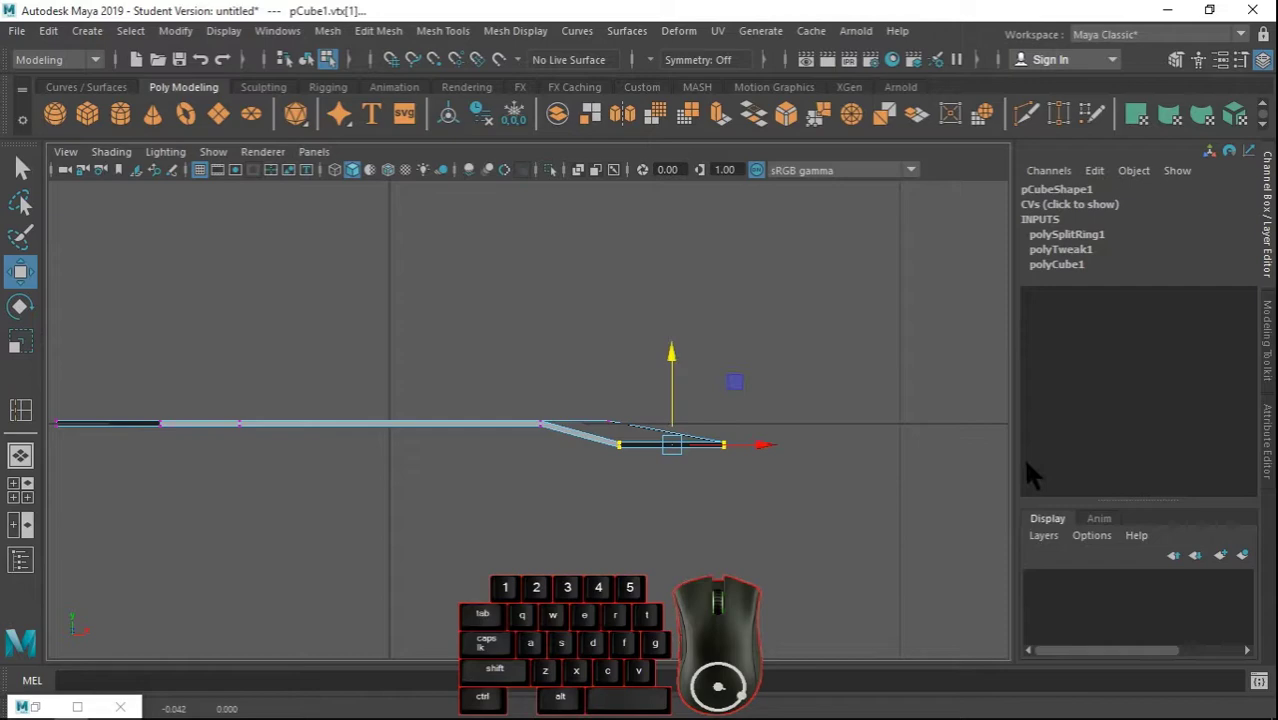
# Return to the perspective view and check the bent tip from above.
pyautogui.click(27, 173)
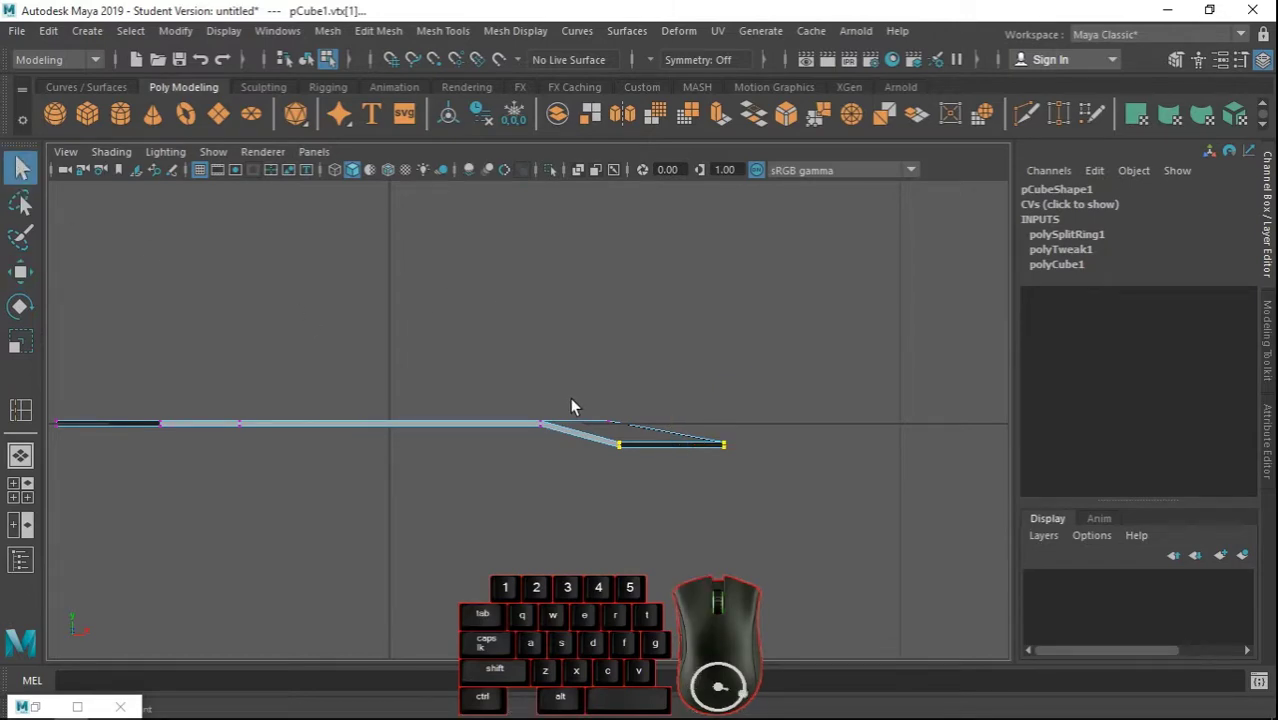
pyautogui.press('space')
pyautogui.press('space')
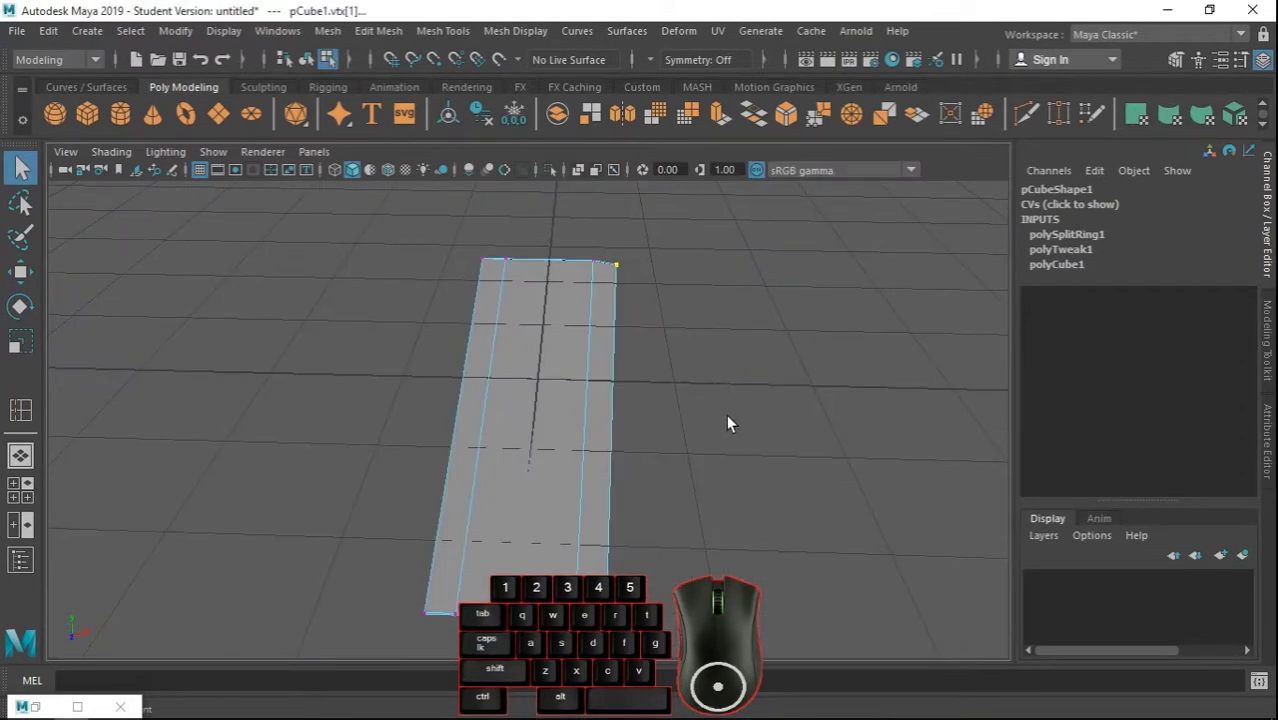
pyautogui.moveTo(762, 420); pyautogui.dragTo(667, 428)
pyautogui.click(667, 428)
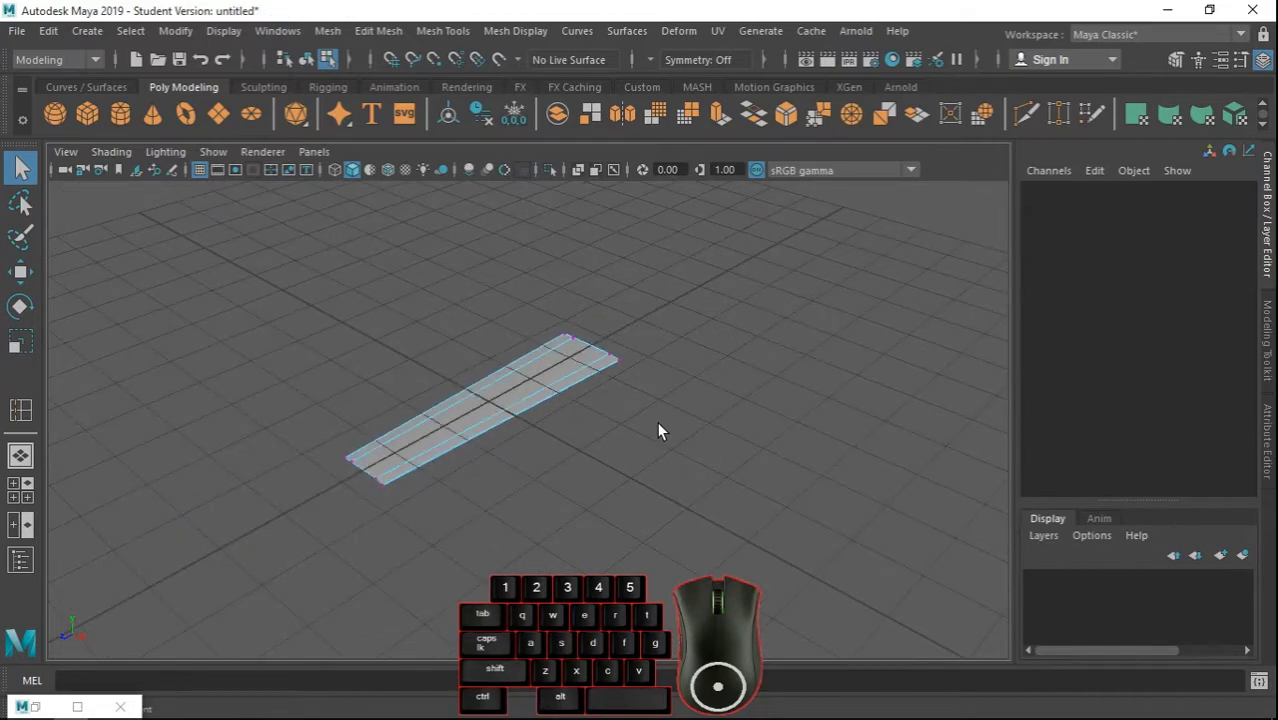
# Orbit around the blade to inspect its dipped tip and end edges up close.
pyautogui.moveTo(678, 425); pyautogui.dragTo(624, 454)
pyautogui.moveTo(608, 466); pyautogui.dragTo(691, 162)
pyautogui.click(626, 443)
pyautogui.scroll(3)
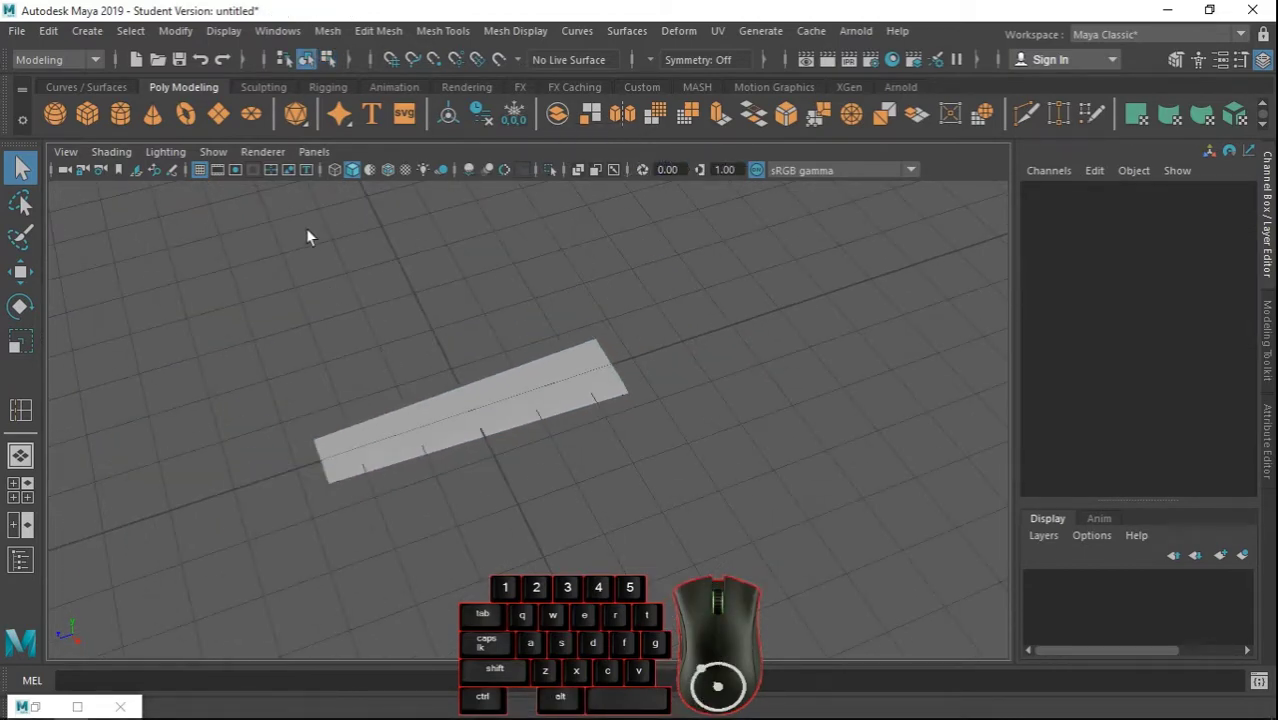
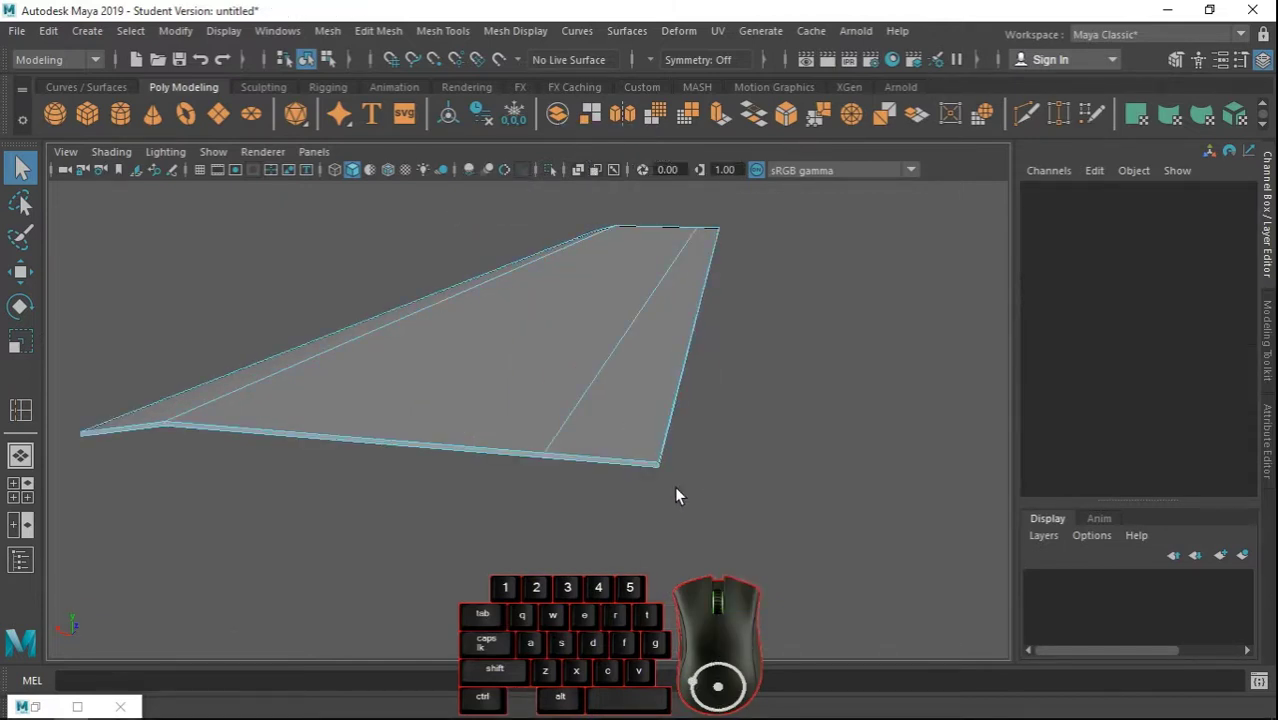
pyautogui.moveTo(851, 476); pyautogui.dragTo(763, 430)
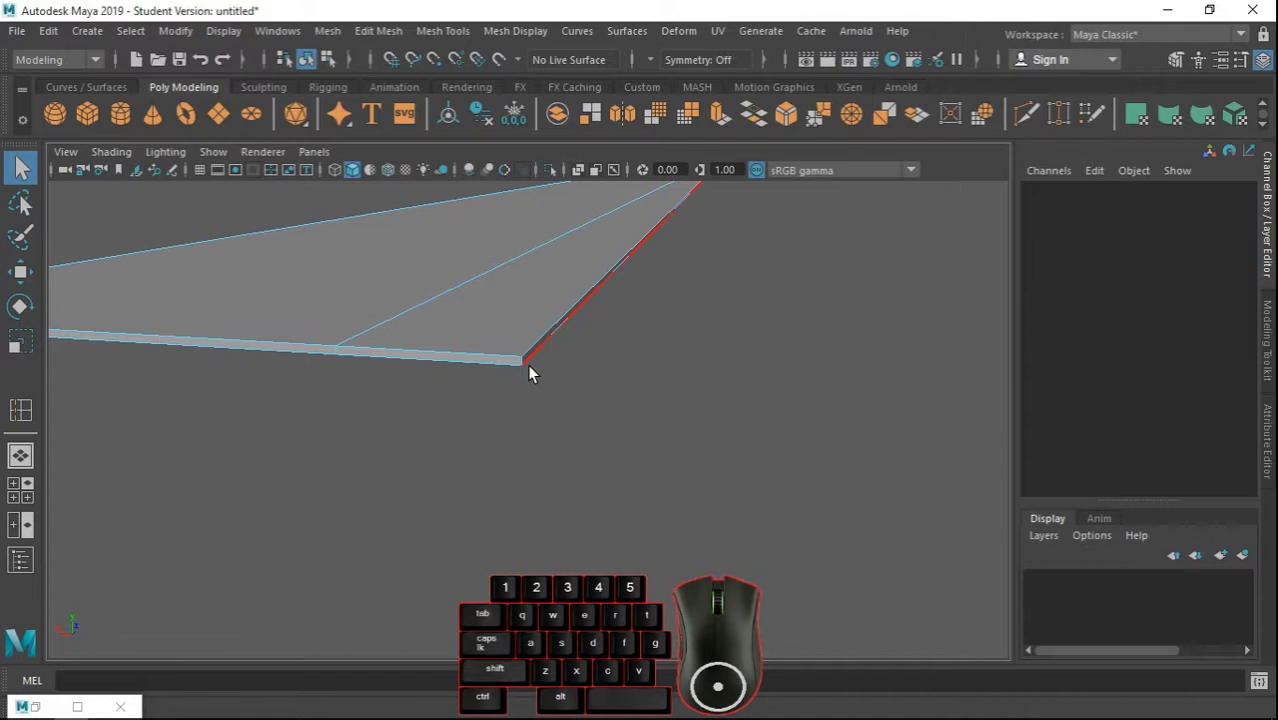
pyautogui.click(527, 370)
pyautogui.scroll(-3)
pyautogui.moveTo(355, 477); pyautogui.dragTo(477, 470)
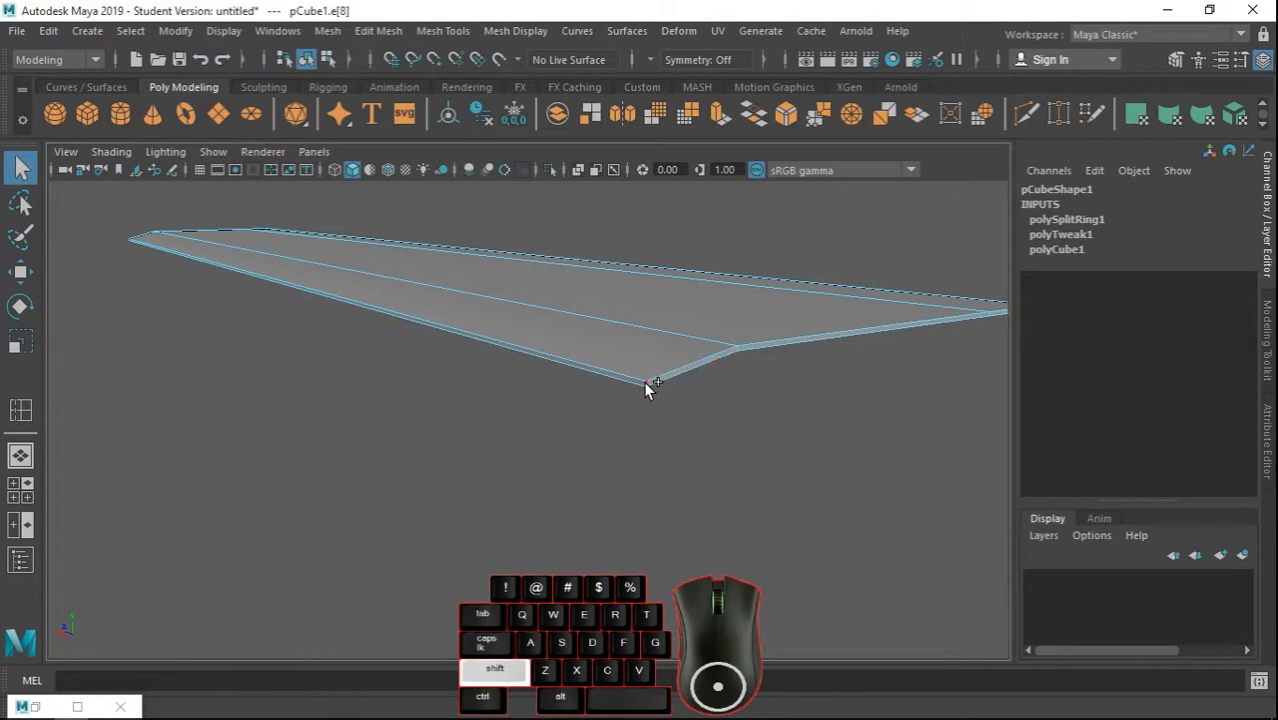
# Select the edges at the blade's wide end, adding the neighbouring end edge.
pyautogui.click(654, 388)
pyautogui.moveTo(357, 426); pyautogui.dragTo(676, 419)
pyautogui.moveTo(675, 419); pyautogui.dragTo(673, 363)
pyautogui.rightClick(762, 478)
pyautogui.click(632, 548)
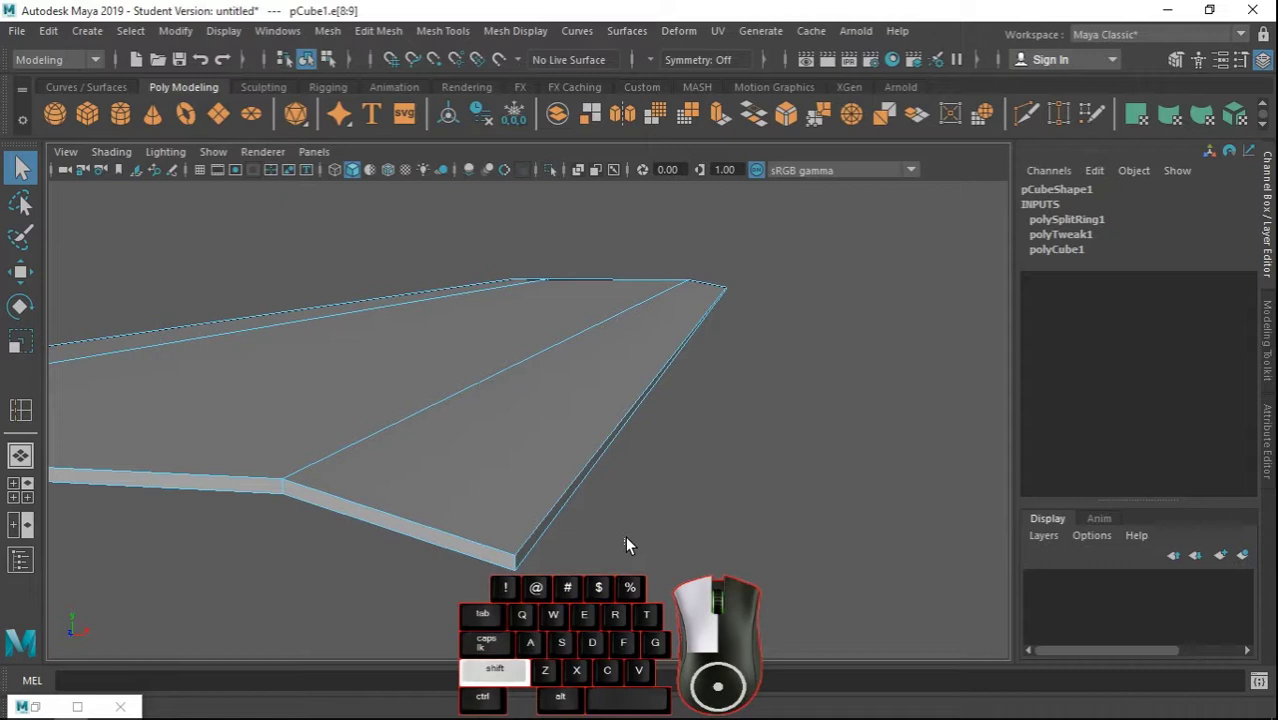
pyautogui.moveTo(629, 565); pyautogui.dragTo(629, 561)
pyautogui.click(602, 268)
pyautogui.moveTo(452, 433); pyautogui.dragTo(488, 436)
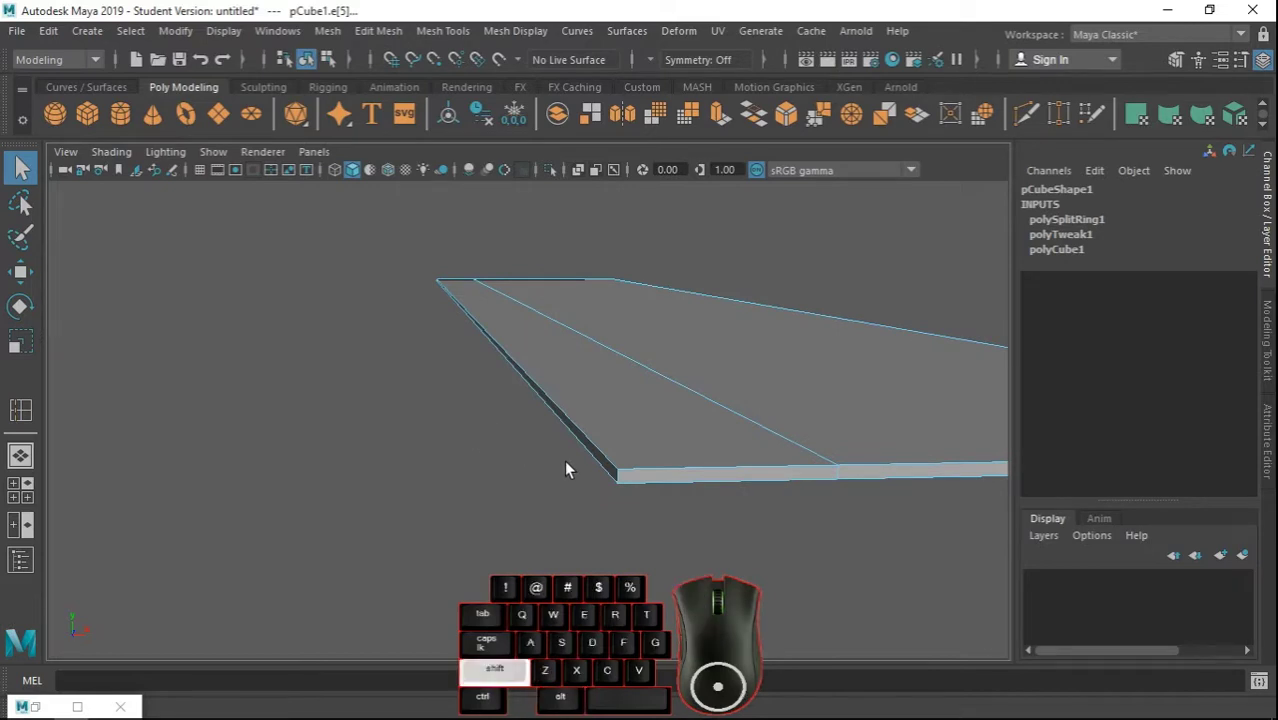
pyautogui.click(626, 481)
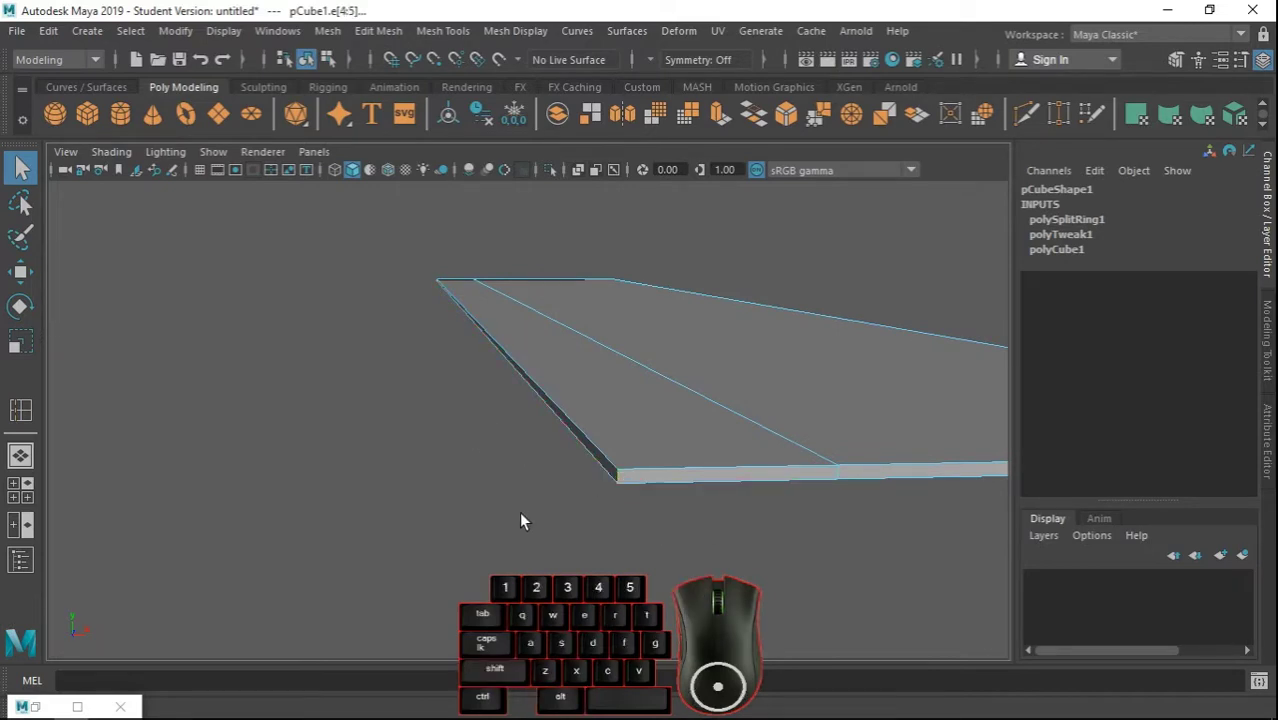
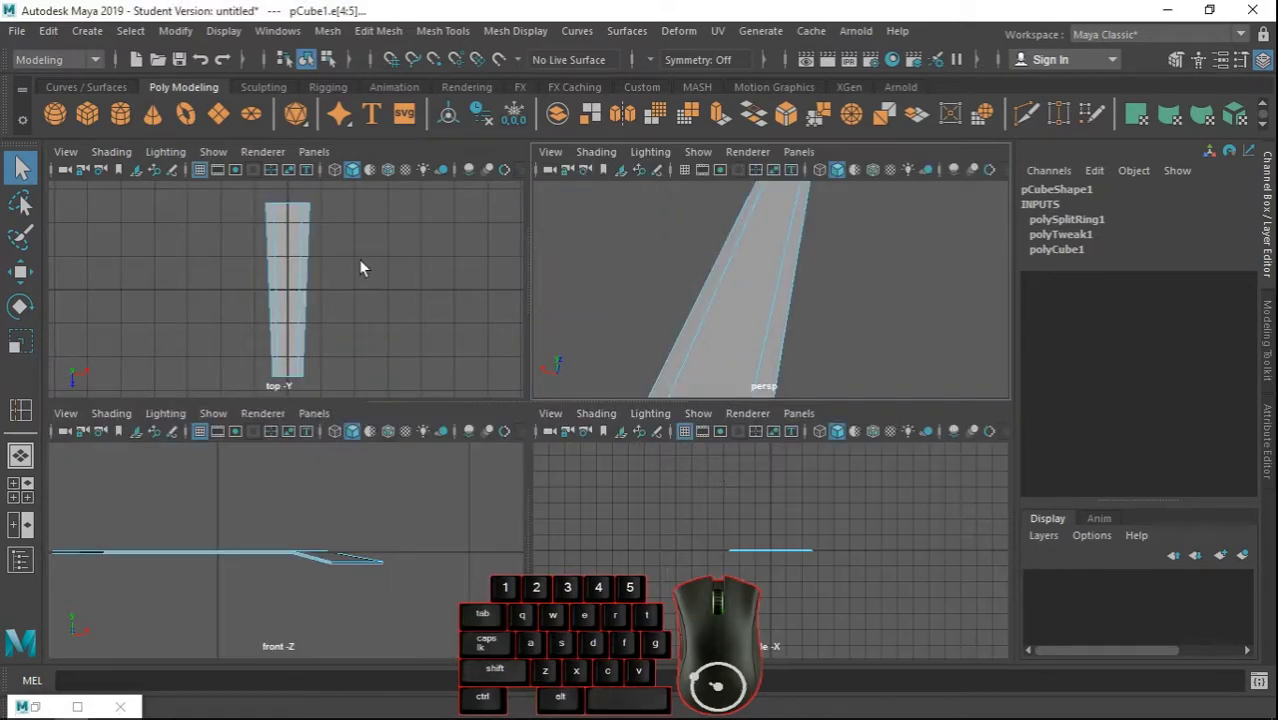
# Bevel the selected end edges from the Edit Mesh menu in the maximized top view.
pyautogui.press('space')
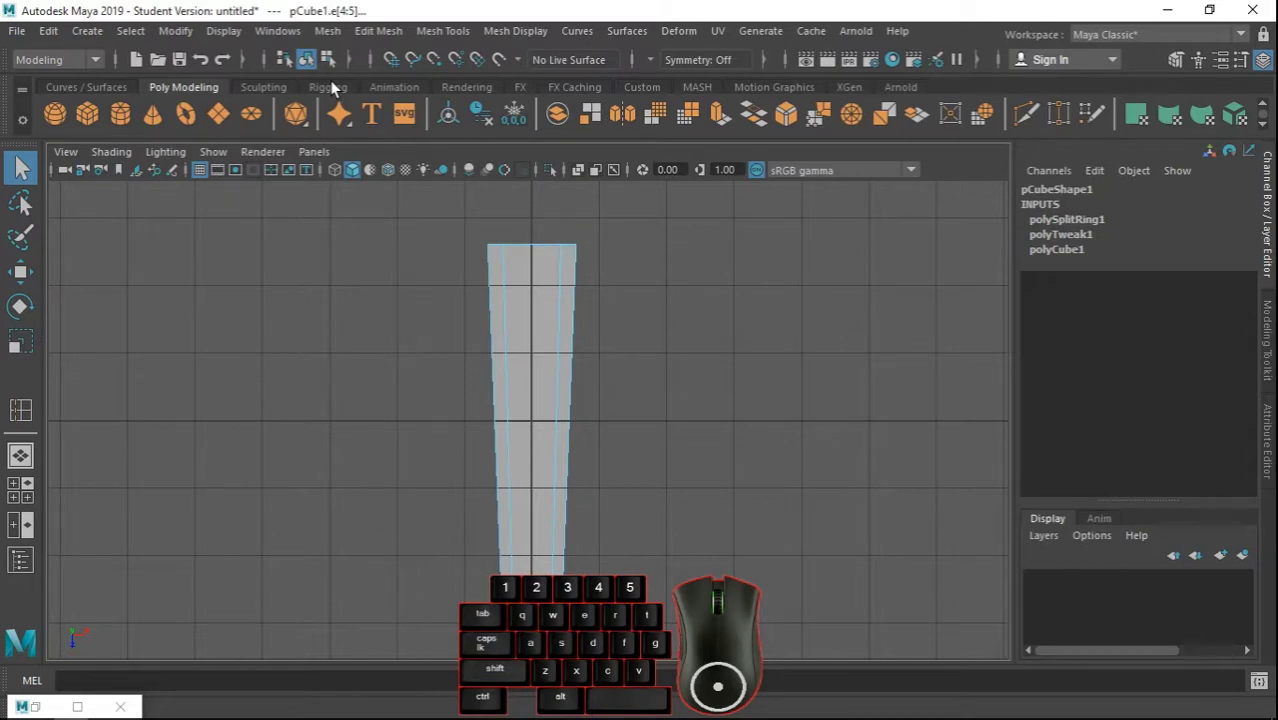
pyautogui.click(376, 37)
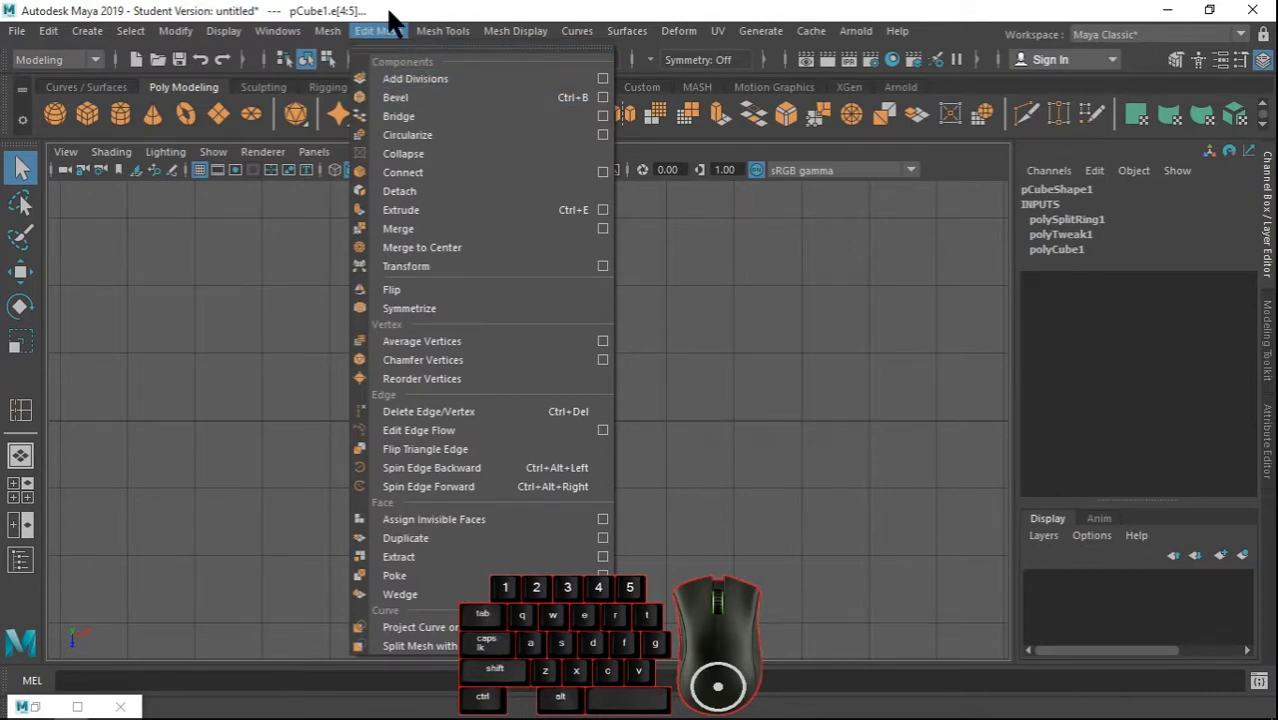
pyautogui.click(416, 103)
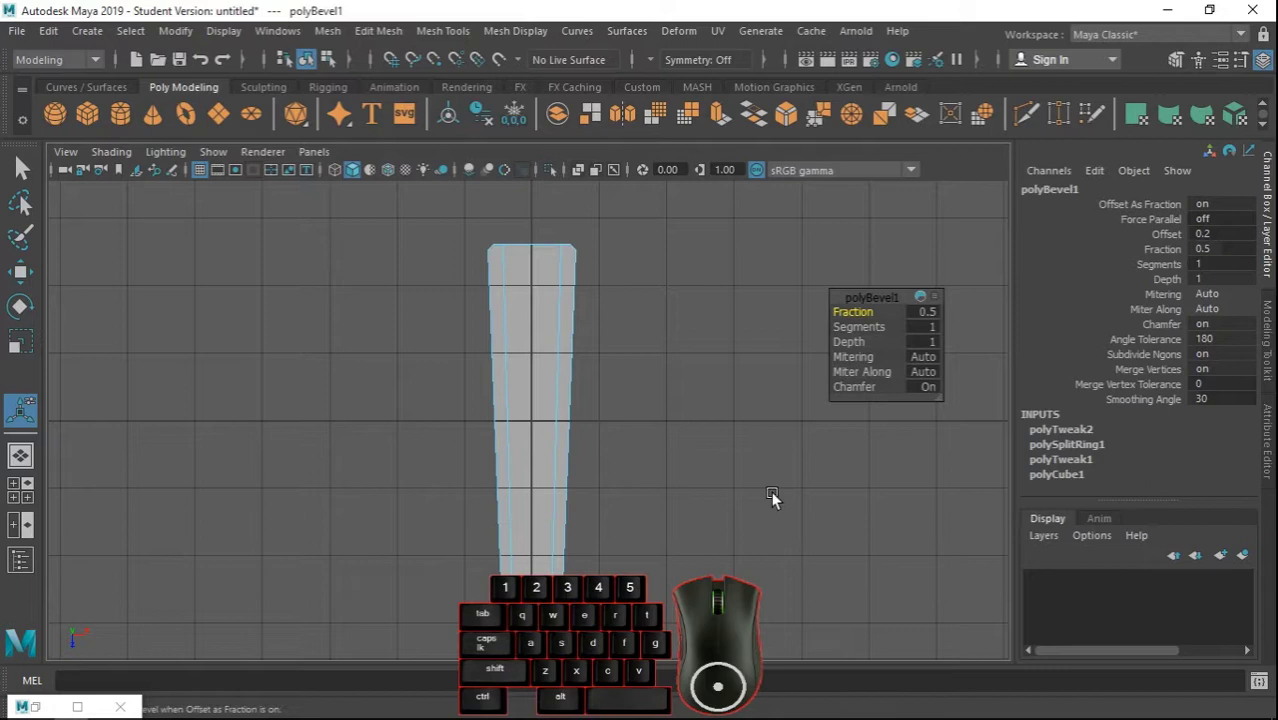
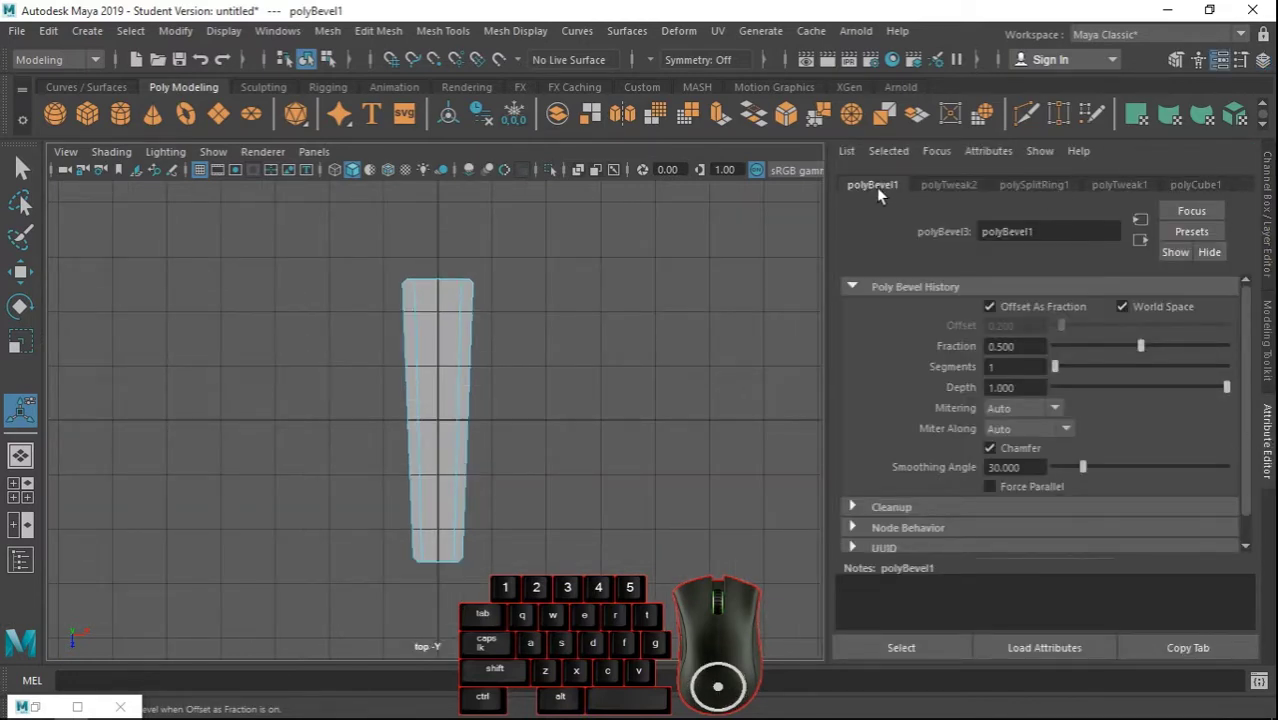
pyautogui.scroll(3)
pyautogui.middleClick(522, 293)
pyautogui.rightClick(557, 417)
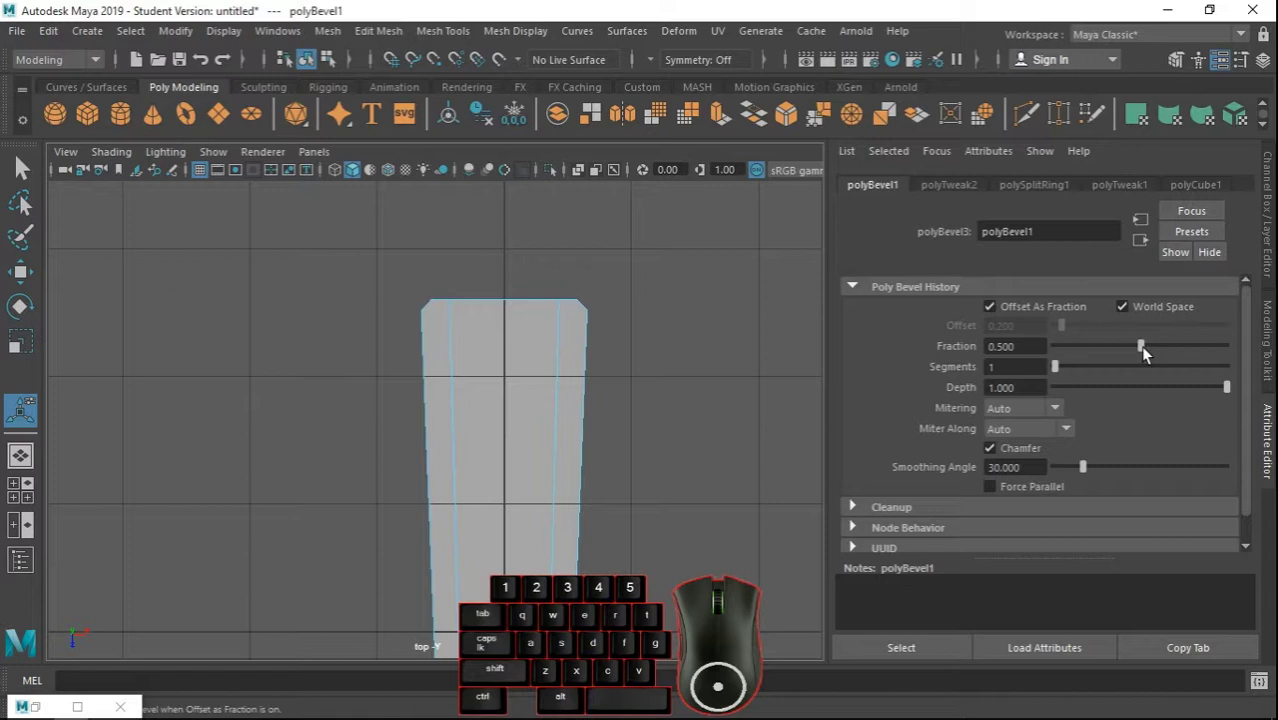
# Set the bevel to fraction 1.0 with six segments, rounding the blade's end.
pyautogui.moveTo(1153, 354); pyautogui.dragTo(1229, 354)
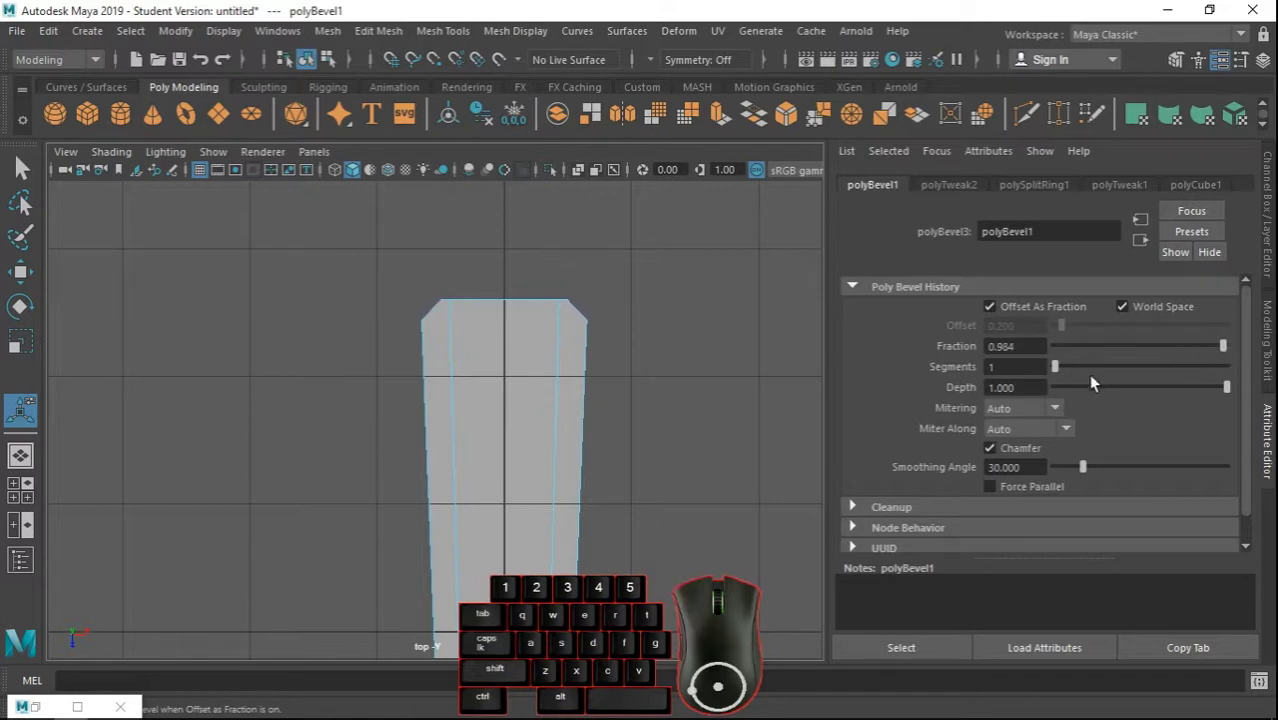
pyautogui.moveTo(1067, 374); pyautogui.dragTo(1141, 374)
pyautogui.moveTo(1233, 351); pyautogui.dragTo(1256, 356)
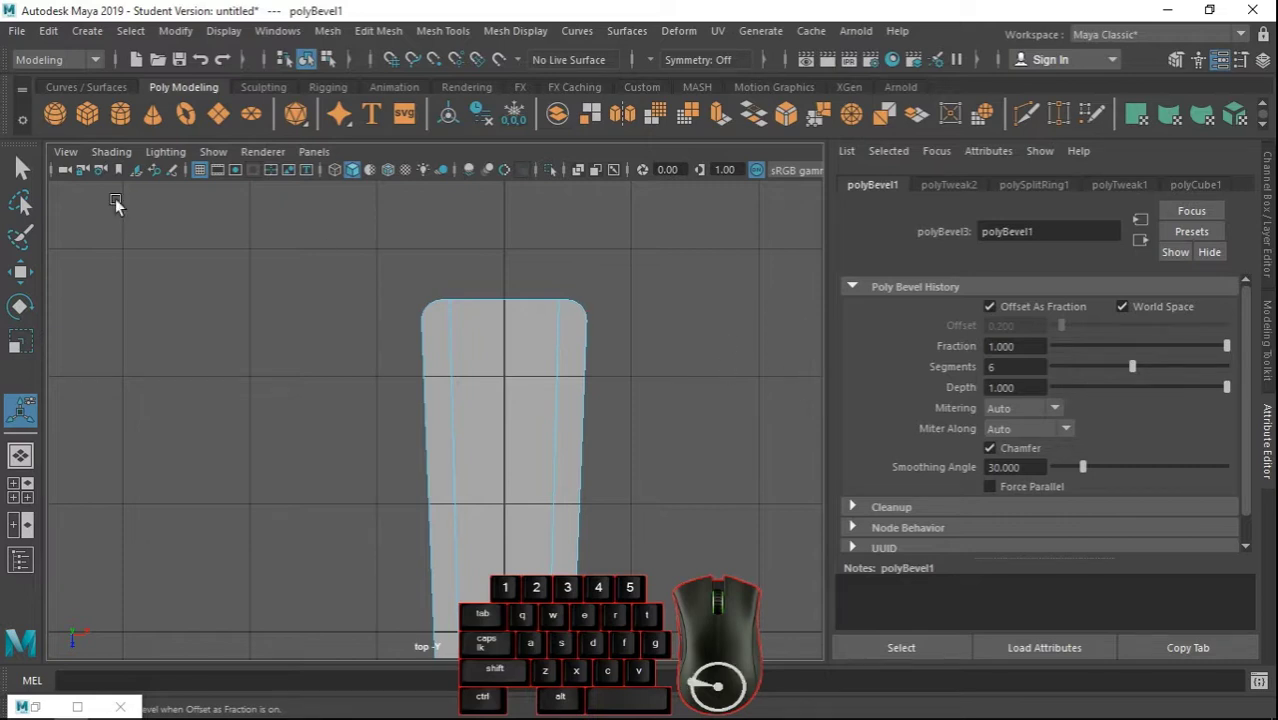
pyautogui.click(28, 168)
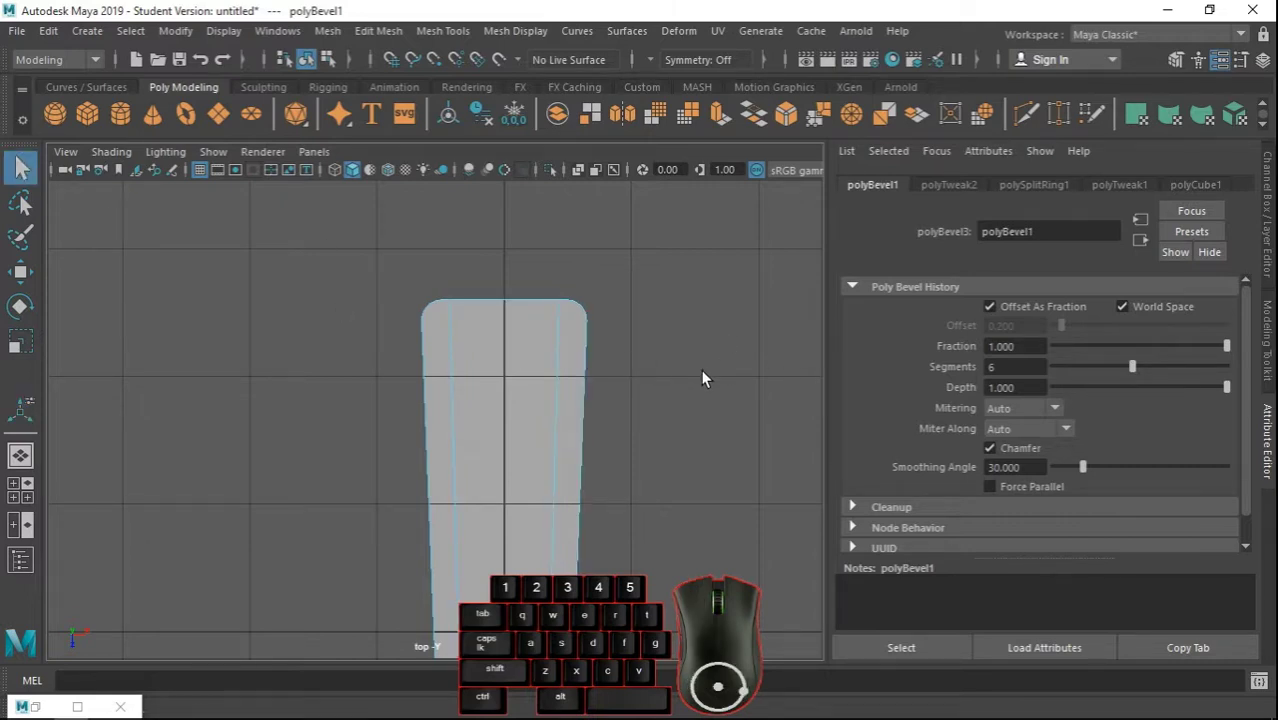
pyautogui.moveTo(628, 361); pyautogui.dragTo(708, 156)
pyautogui.press('space')
pyautogui.press('space')
pyautogui.moveTo(630, 331); pyautogui.dragTo(703, 275)
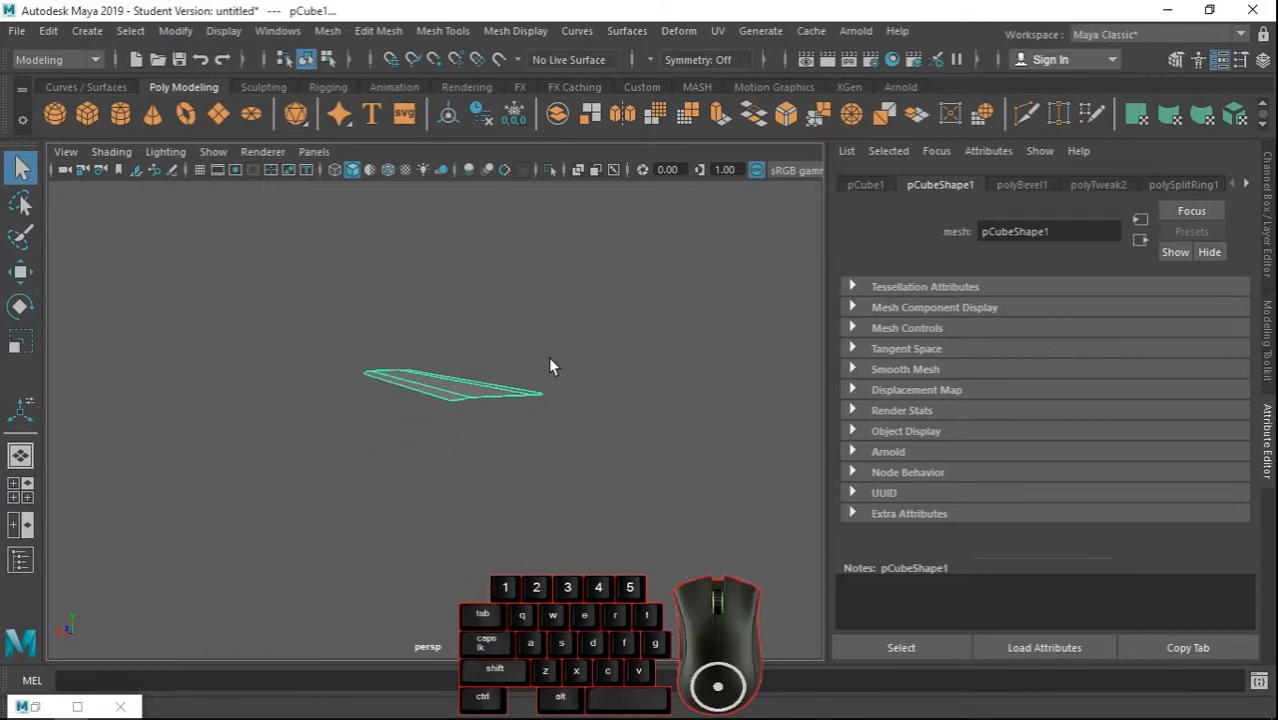
pyautogui.rightClick(519, 399)
pyautogui.moveTo(619, 403); pyautogui.dragTo(557, 430)
pyautogui.press('space')
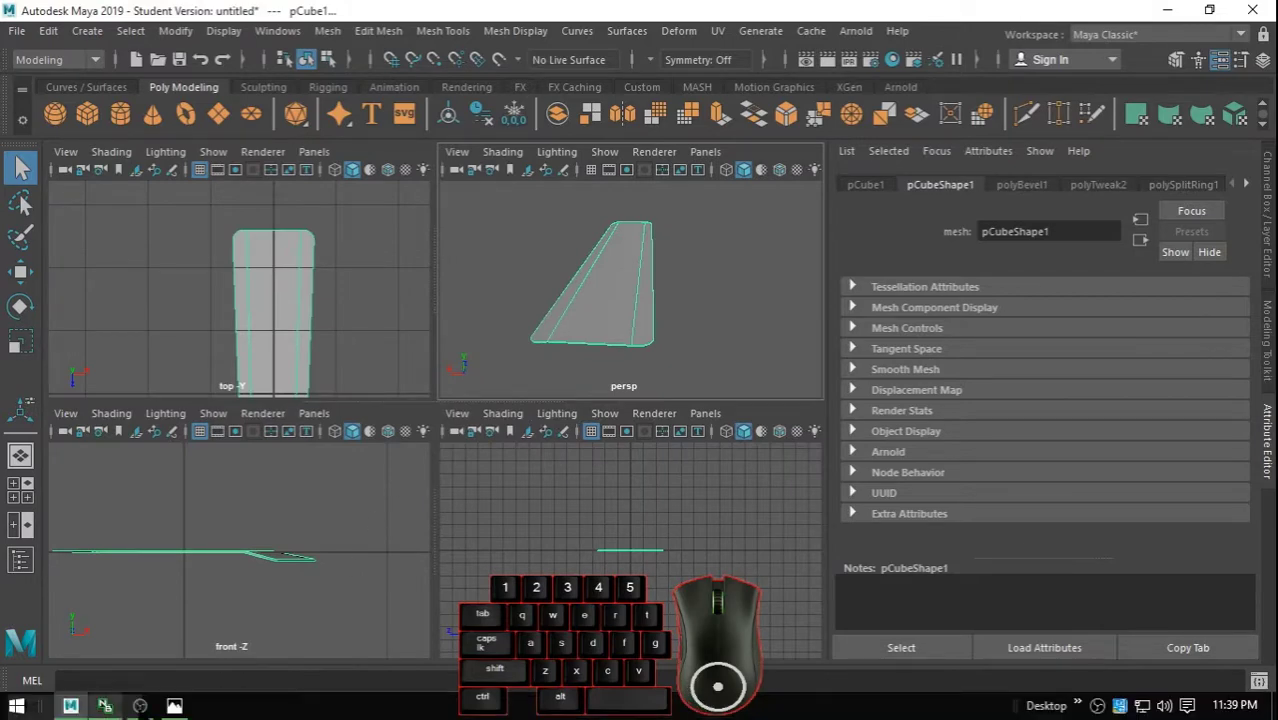
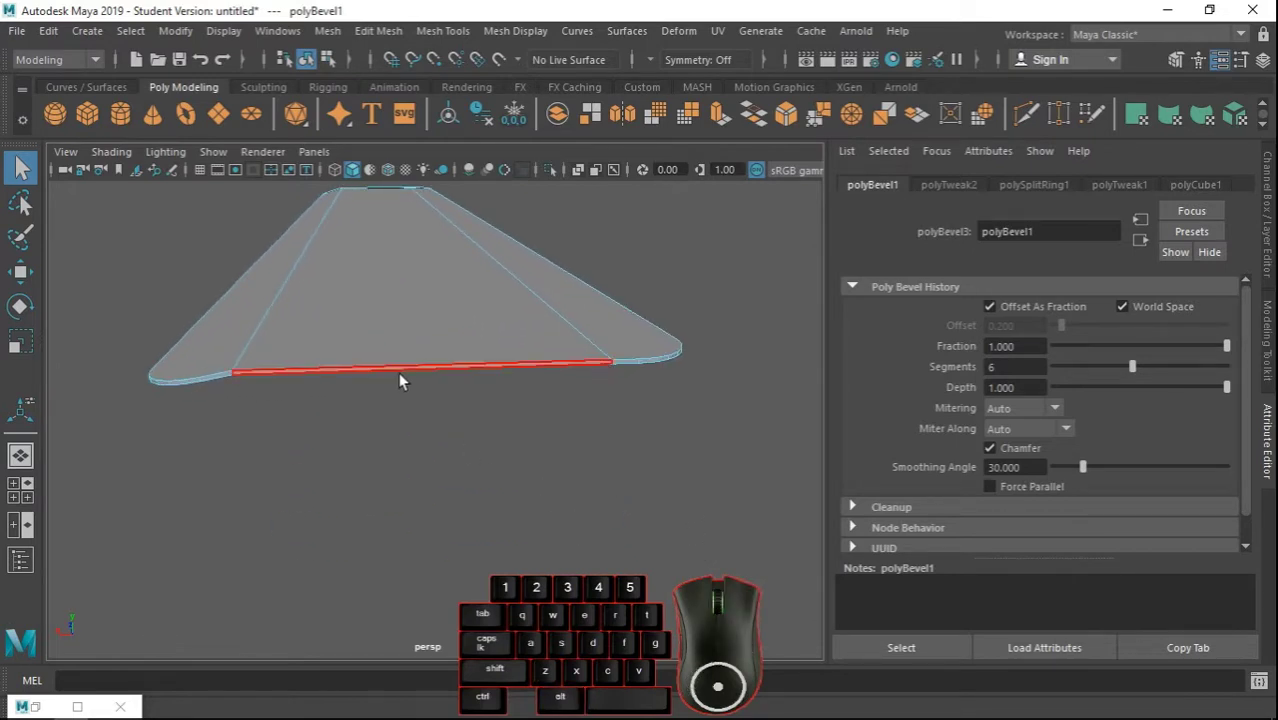
# Extrude the blade's end face and scale the new face inward to 0.733 width.
pyautogui.click(407, 379)
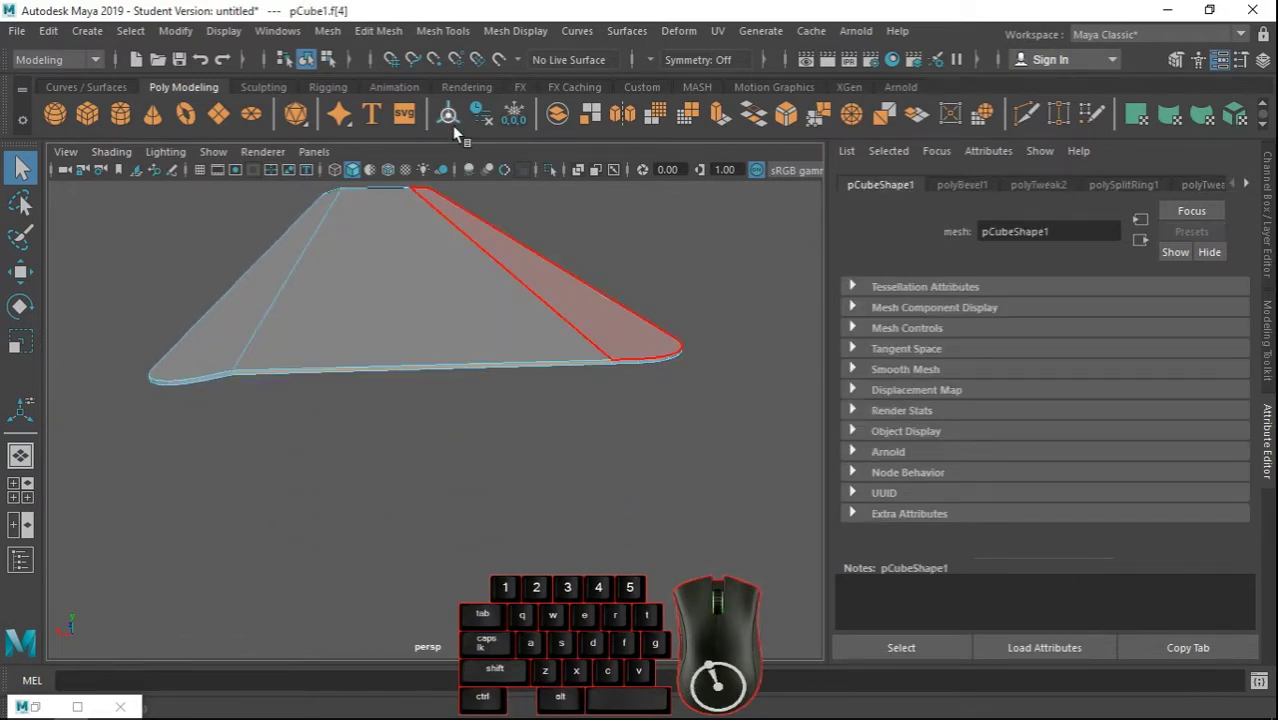
pyautogui.click(394, 42)
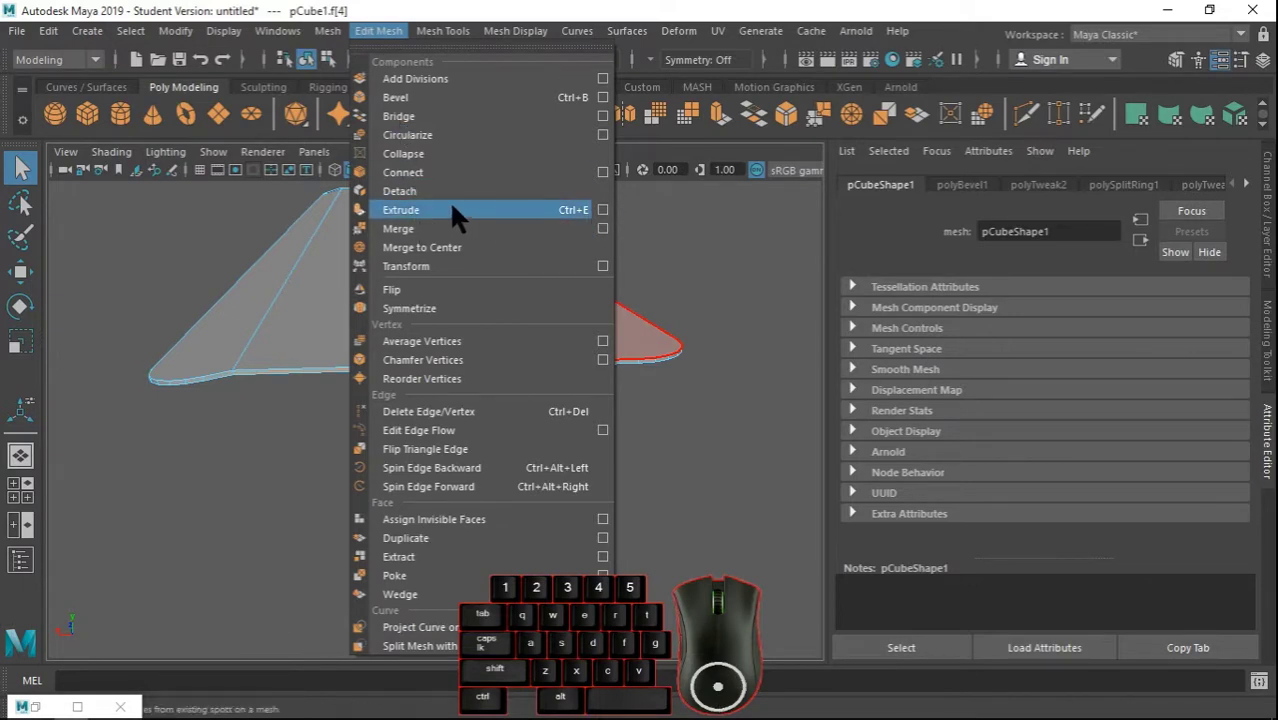
pyautogui.click(464, 217)
pyautogui.moveTo(201, 385); pyautogui.dragTo(262, 403)
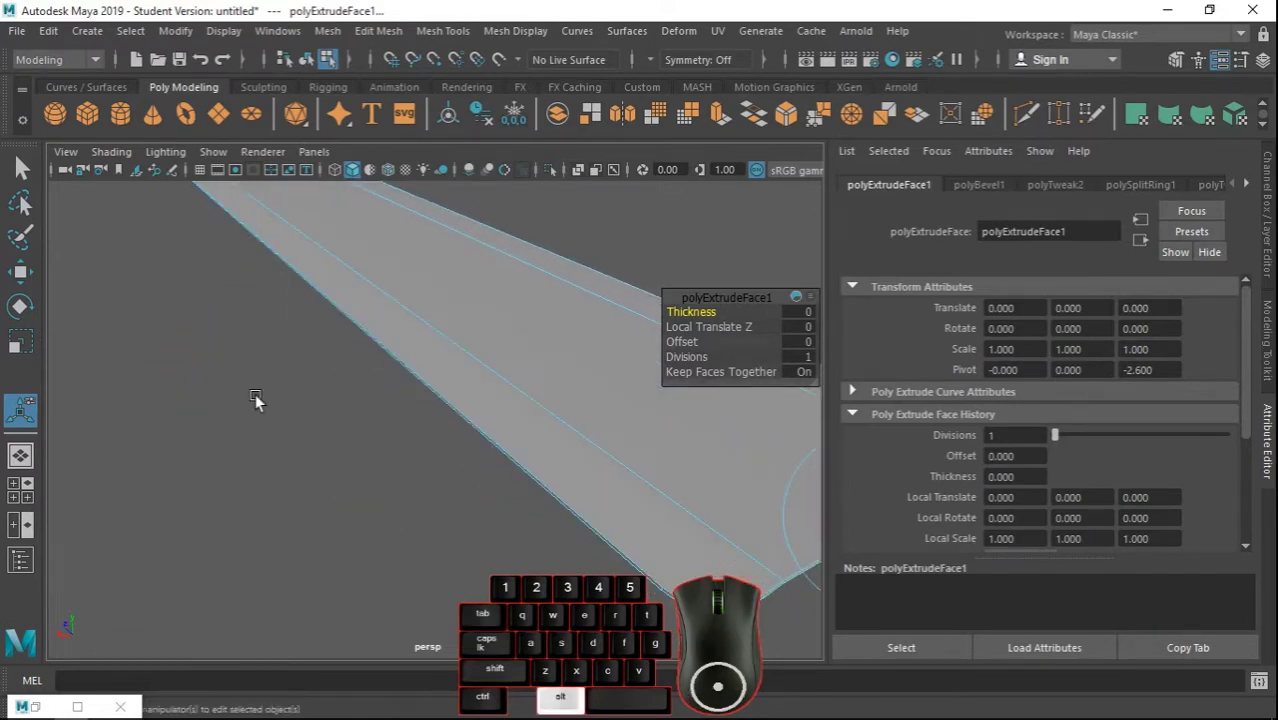
pyautogui.moveTo(311, 395); pyautogui.dragTo(262, 377)
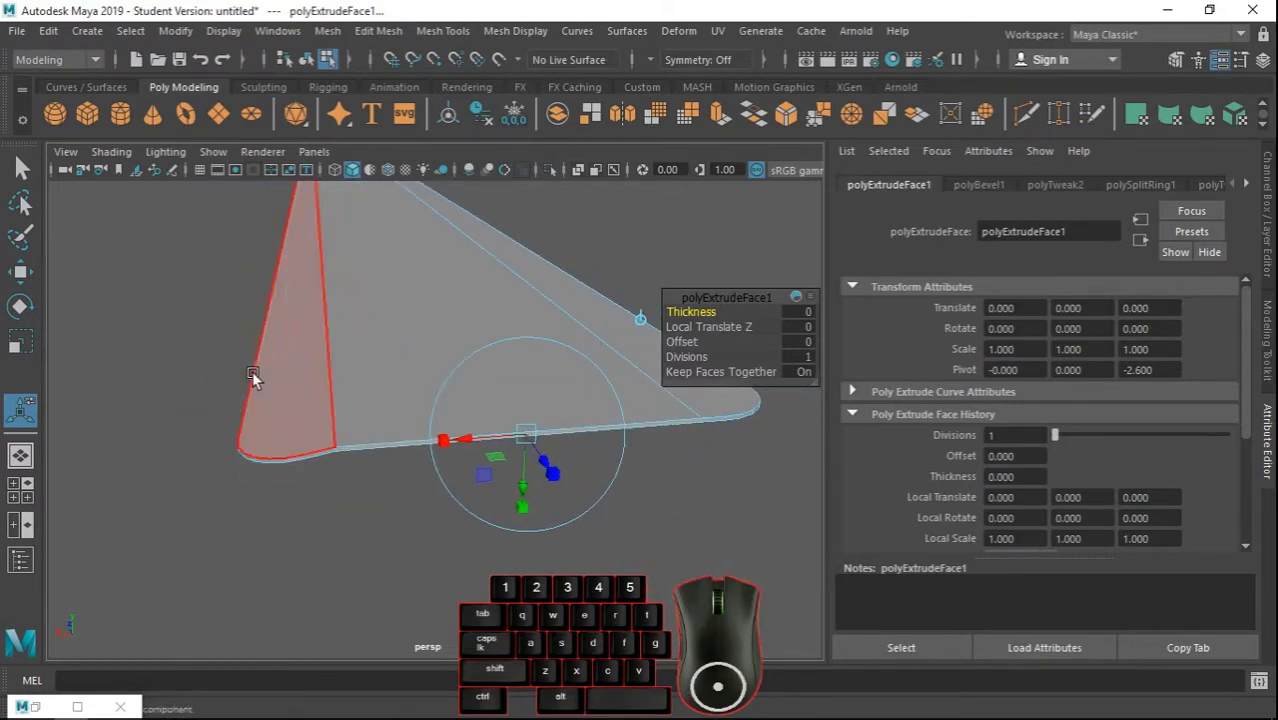
pyautogui.moveTo(455, 448); pyautogui.dragTo(474, 448)
pyautogui.moveTo(476, 448); pyautogui.dragTo(498, 452)
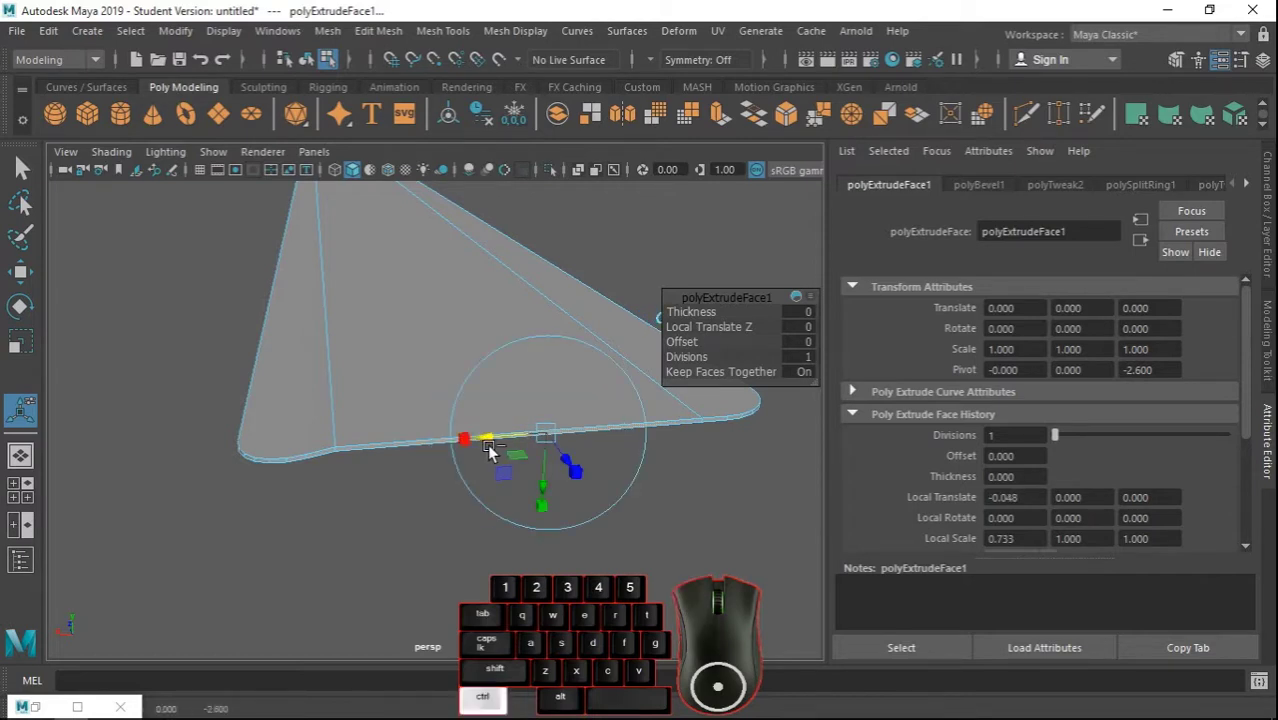
pyautogui.press('ctrl+z')
pyautogui.click(33, 357)
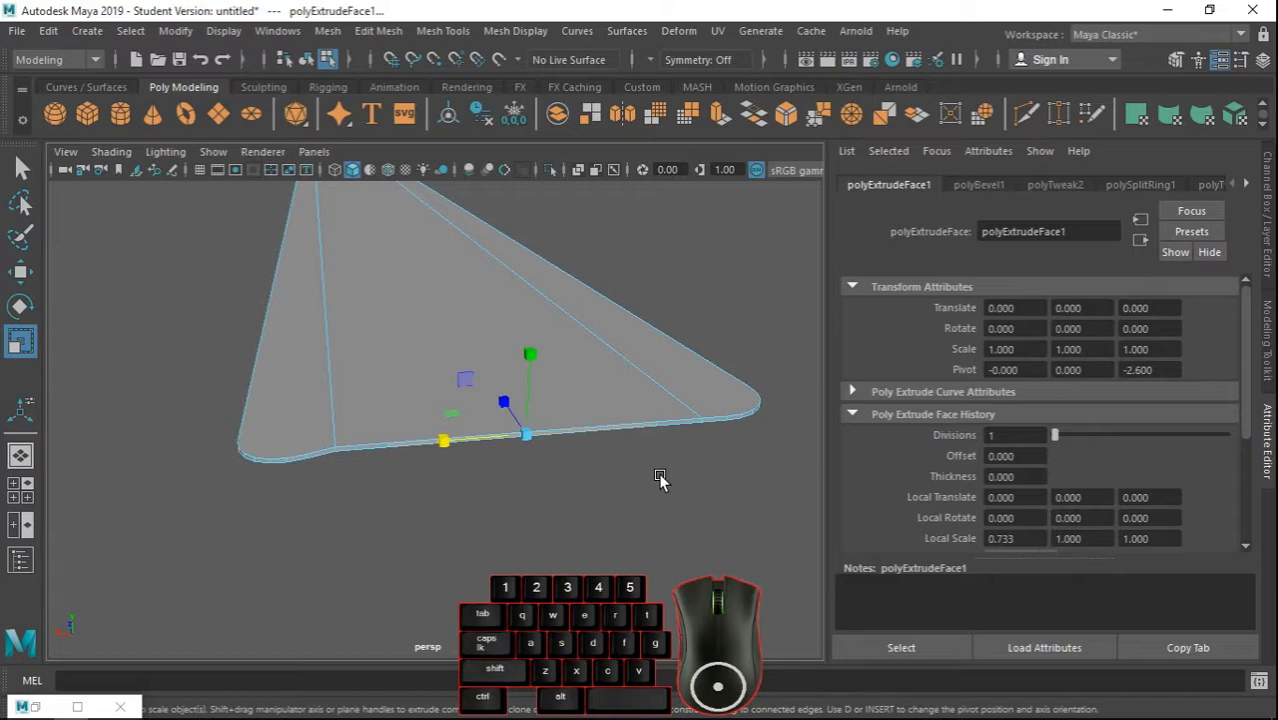
# Reselect the end face and extrude it a second time with Ctrl+E.
pyautogui.click(491, 501)
pyautogui.moveTo(493, 503); pyautogui.dragTo(562, 529)
pyautogui.moveTo(555, 525); pyautogui.dragTo(542, 505)
pyautogui.moveTo(537, 503); pyautogui.dragTo(522, 496)
pyautogui.moveTo(492, 422); pyautogui.dragTo(514, 422)
pyautogui.scroll(-3)
pyautogui.click(548, 469)
pyautogui.moveTo(574, 478); pyautogui.dragTo(525, 459)
pyautogui.click(496, 427)
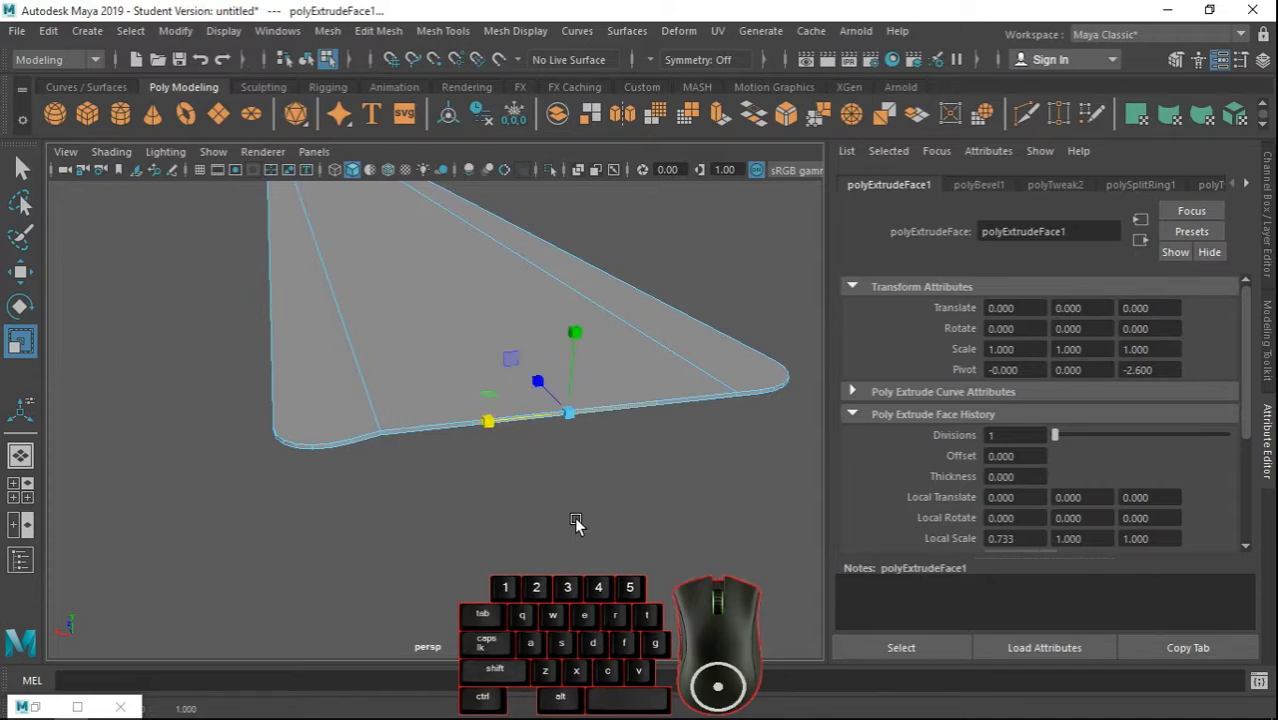
pyautogui.press('ctrl+e')
pyautogui.press('space')
pyautogui.press('space')
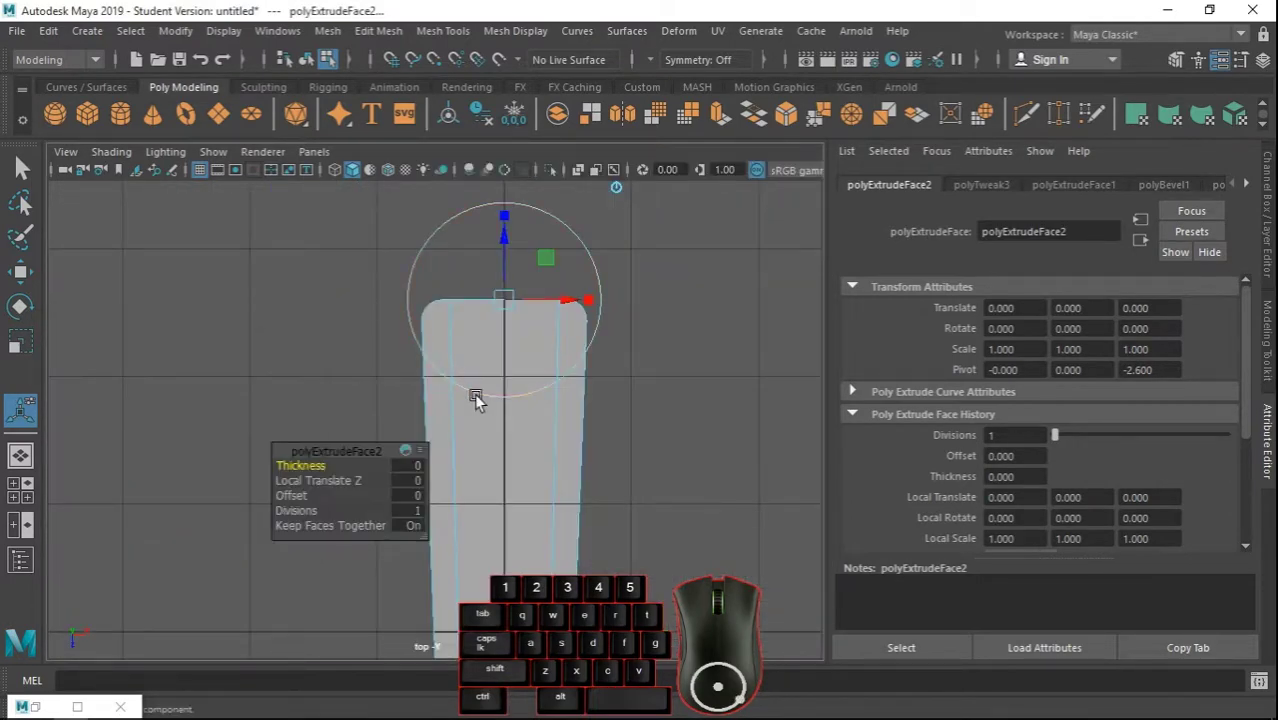
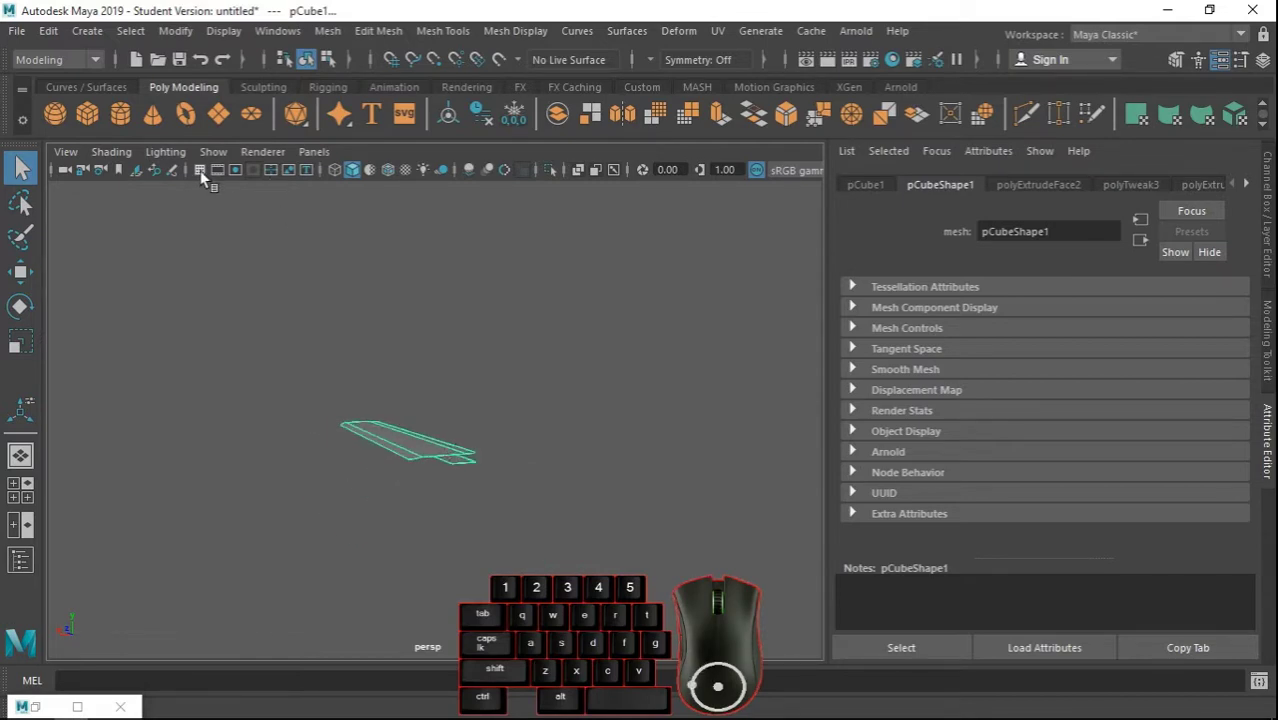
# Move the finished blade off to one side, clearing the centre of the grid.
pyautogui.click(207, 179)
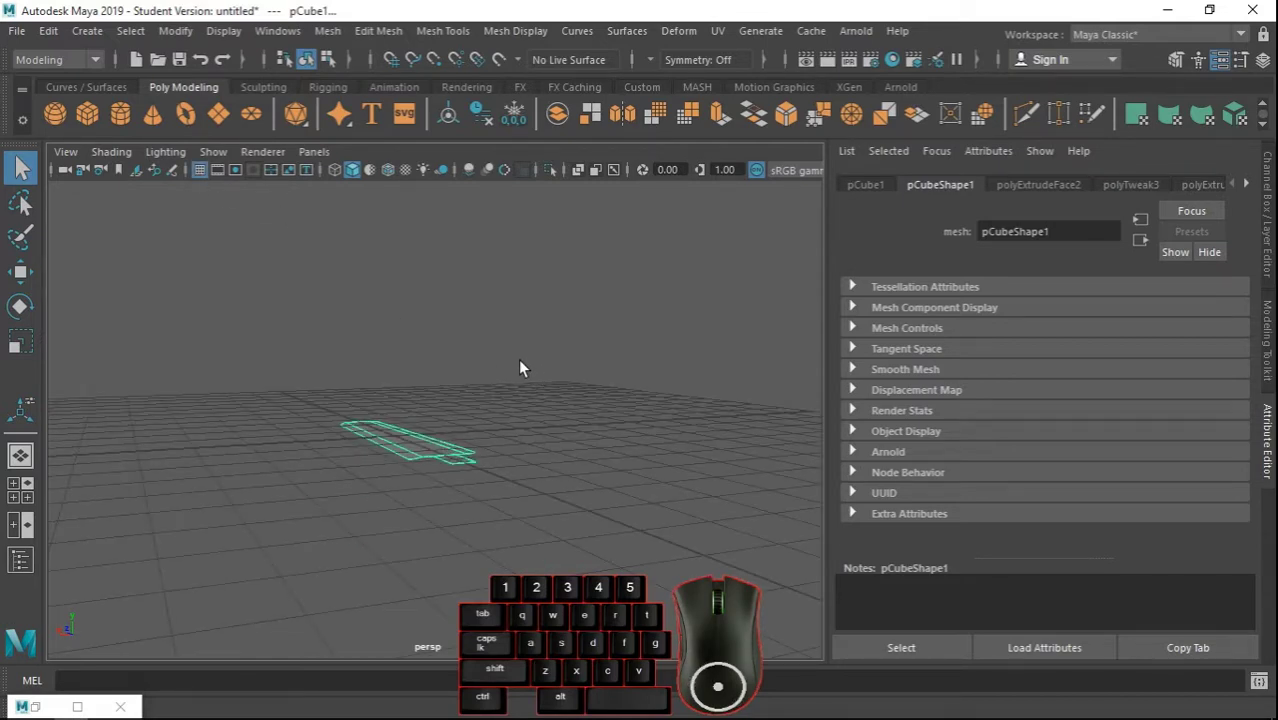
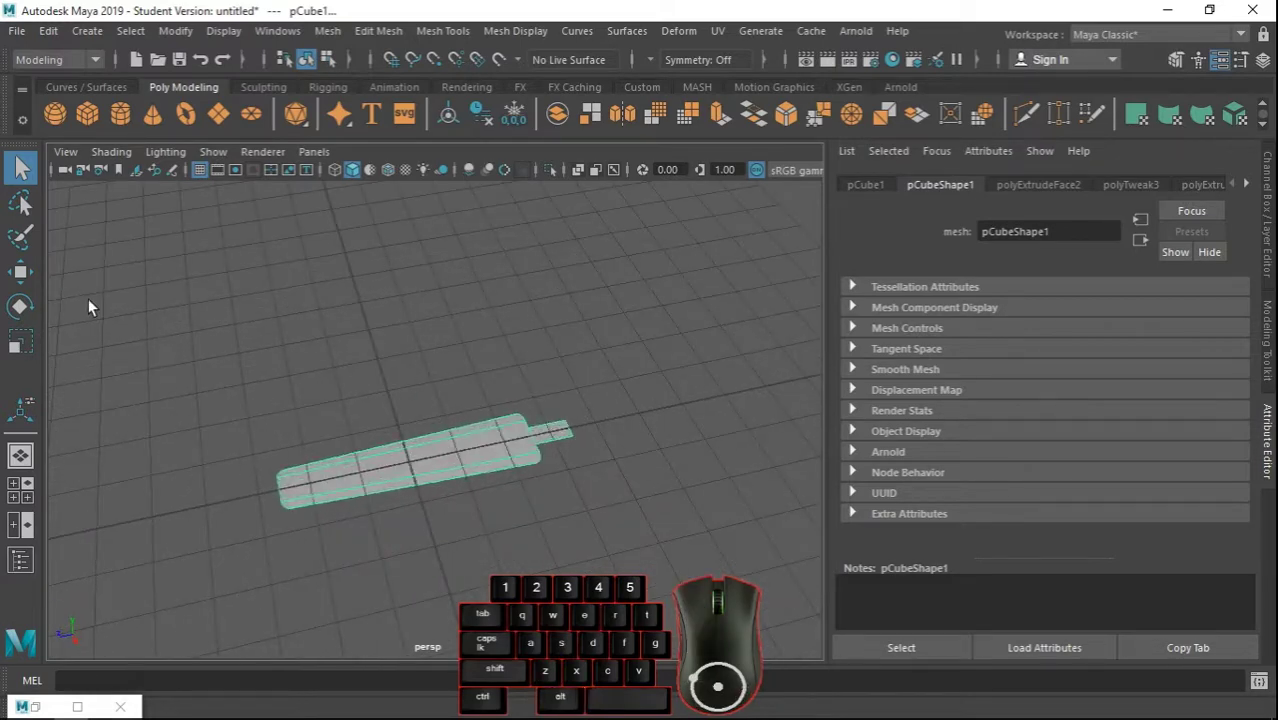
pyautogui.click(37, 278)
pyautogui.scroll(-3)
pyautogui.moveTo(364, 457); pyautogui.dragTo(39, 484)
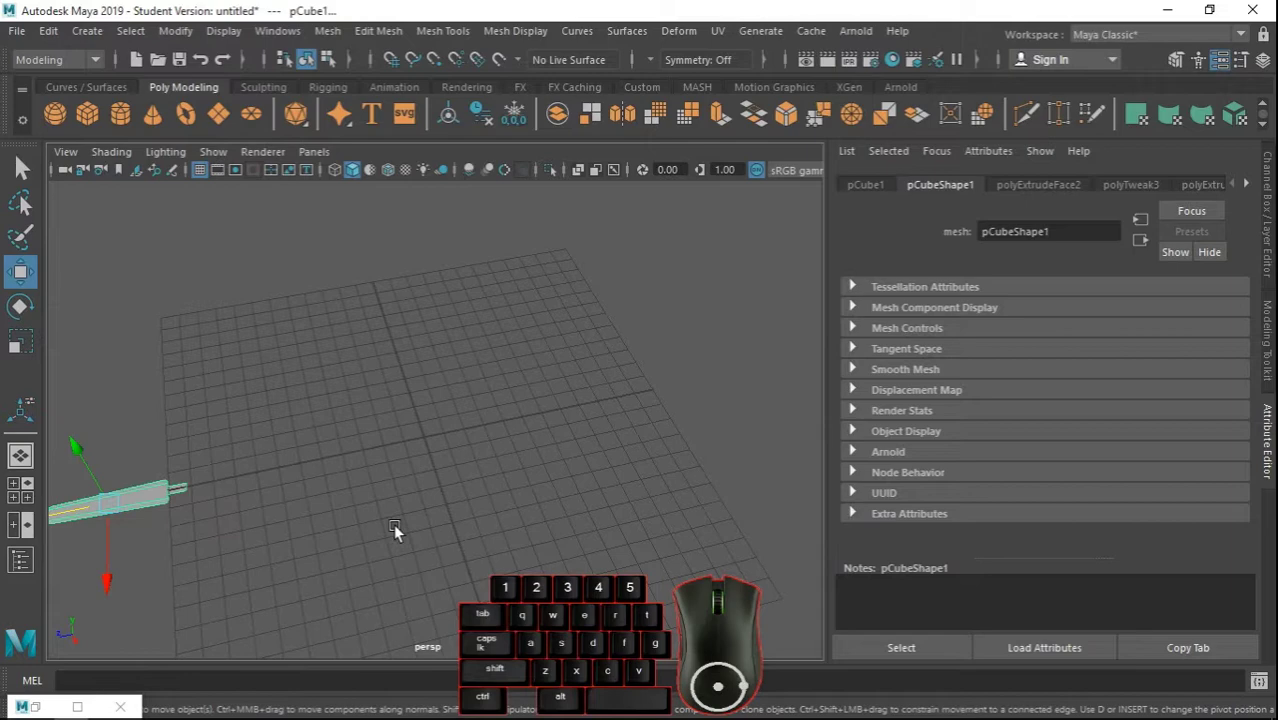
pyautogui.scroll(-3)
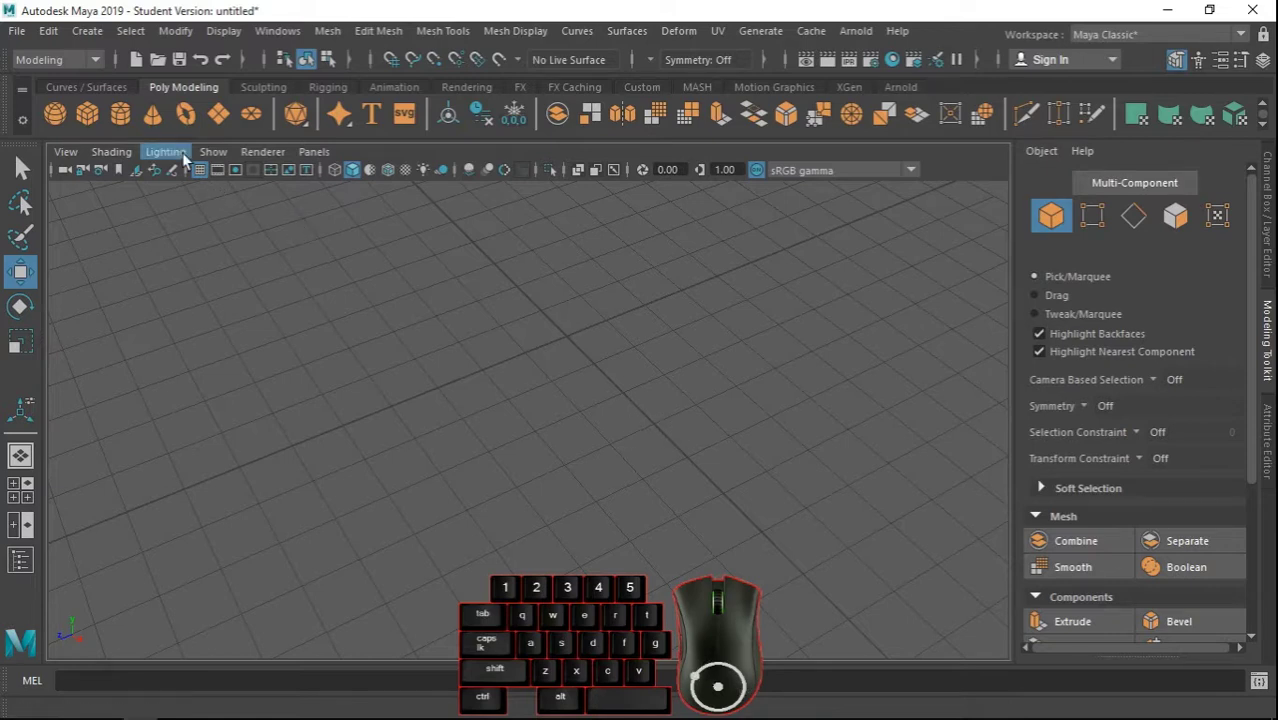
# Create a cylinder at the origin with radius 1.5, height 0.8 and 60 axis subdivisions, then switch to edge selection.
pyautogui.click(128, 122)
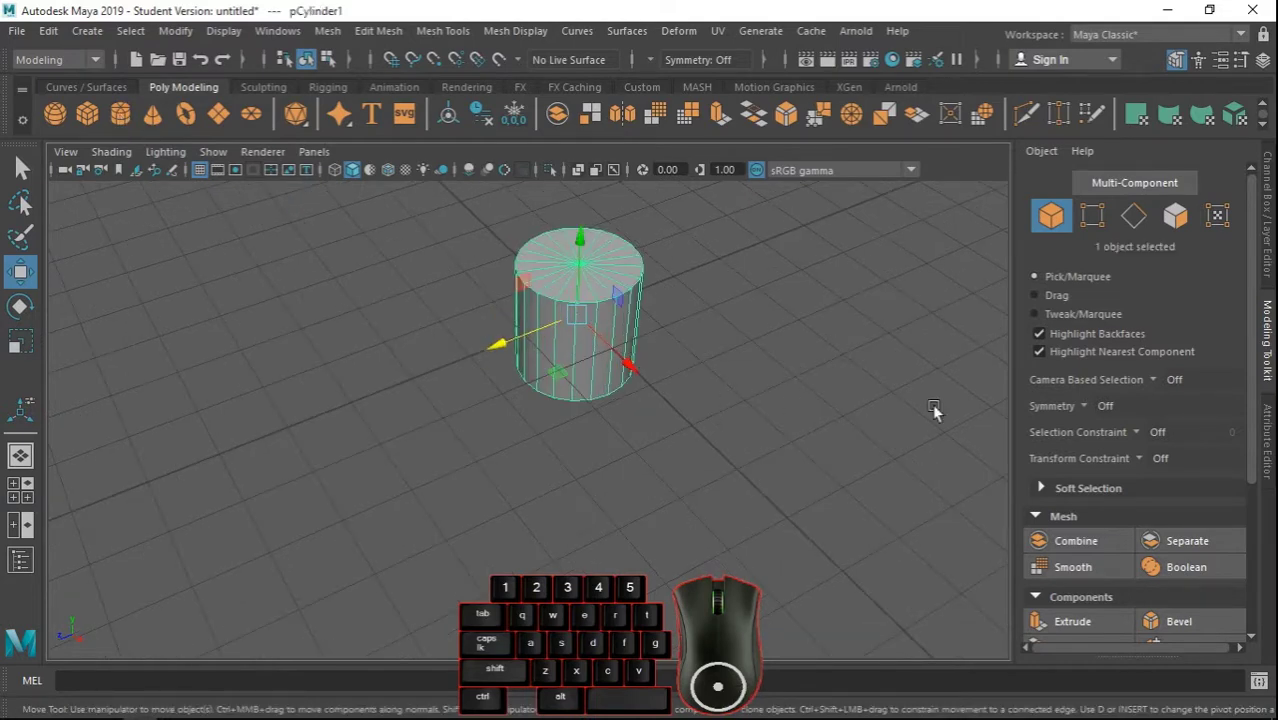
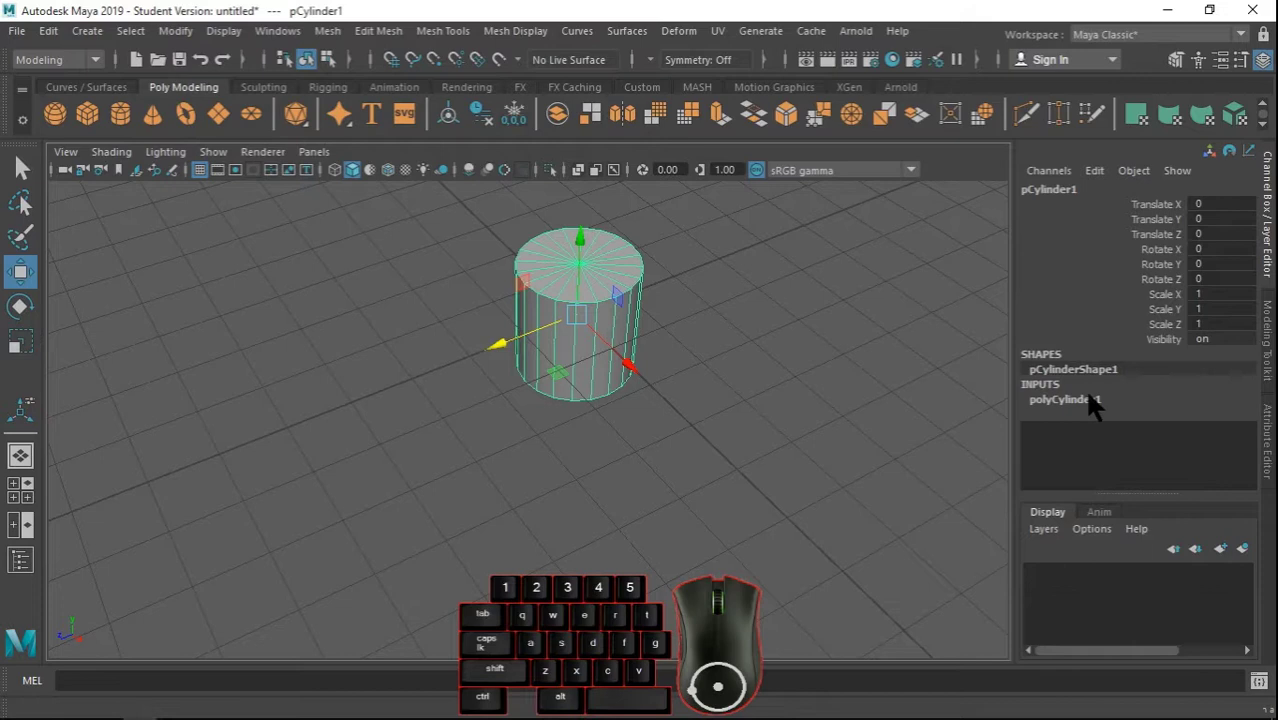
pyautogui.click(1095, 406)
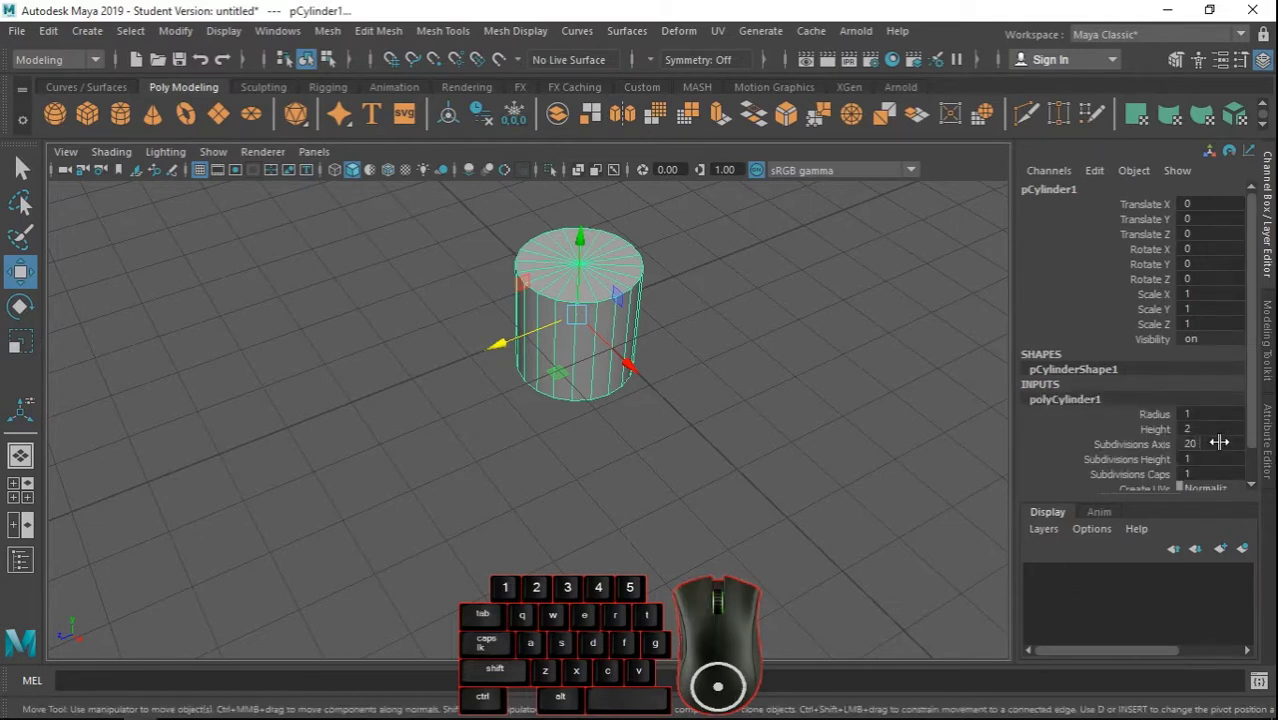
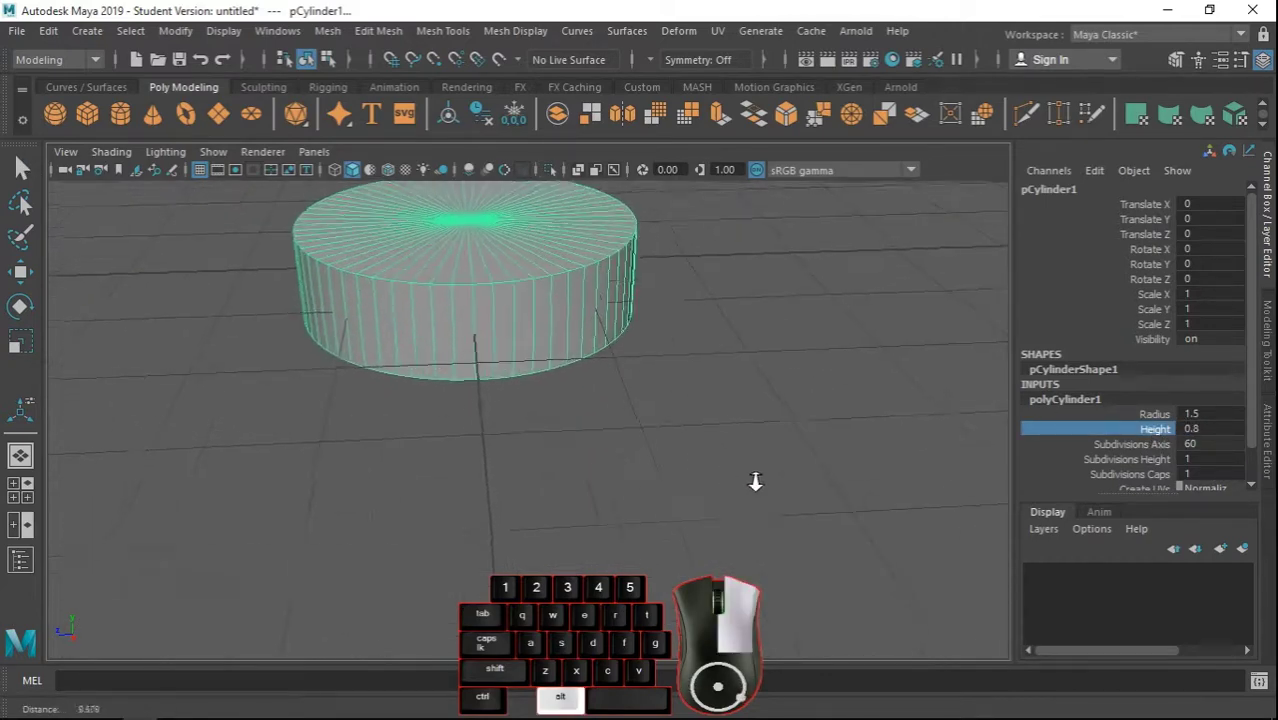
pyautogui.middleClick(617, 434)
pyautogui.rightClick(573, 424)
pyautogui.moveTo(568, 405); pyautogui.dragTo(559, 139)
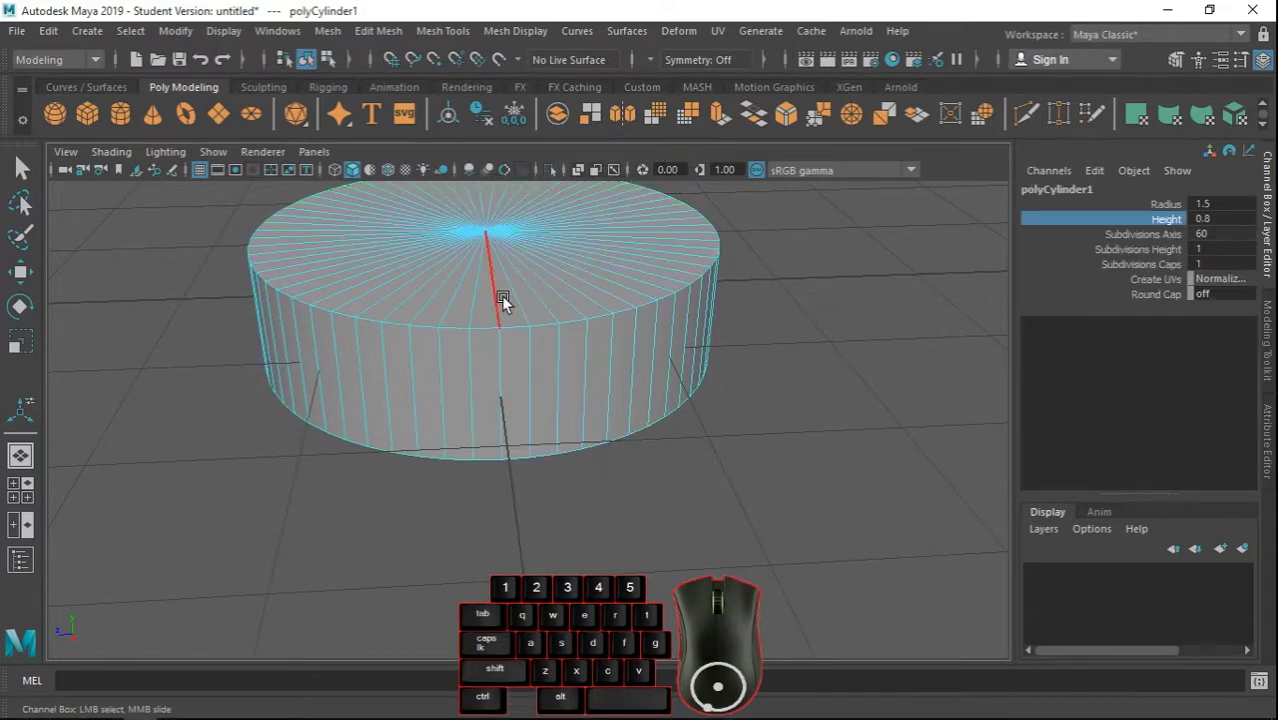
# Select the full top and bottom rim edge loops of the disk.
pyautogui.click(525, 329)
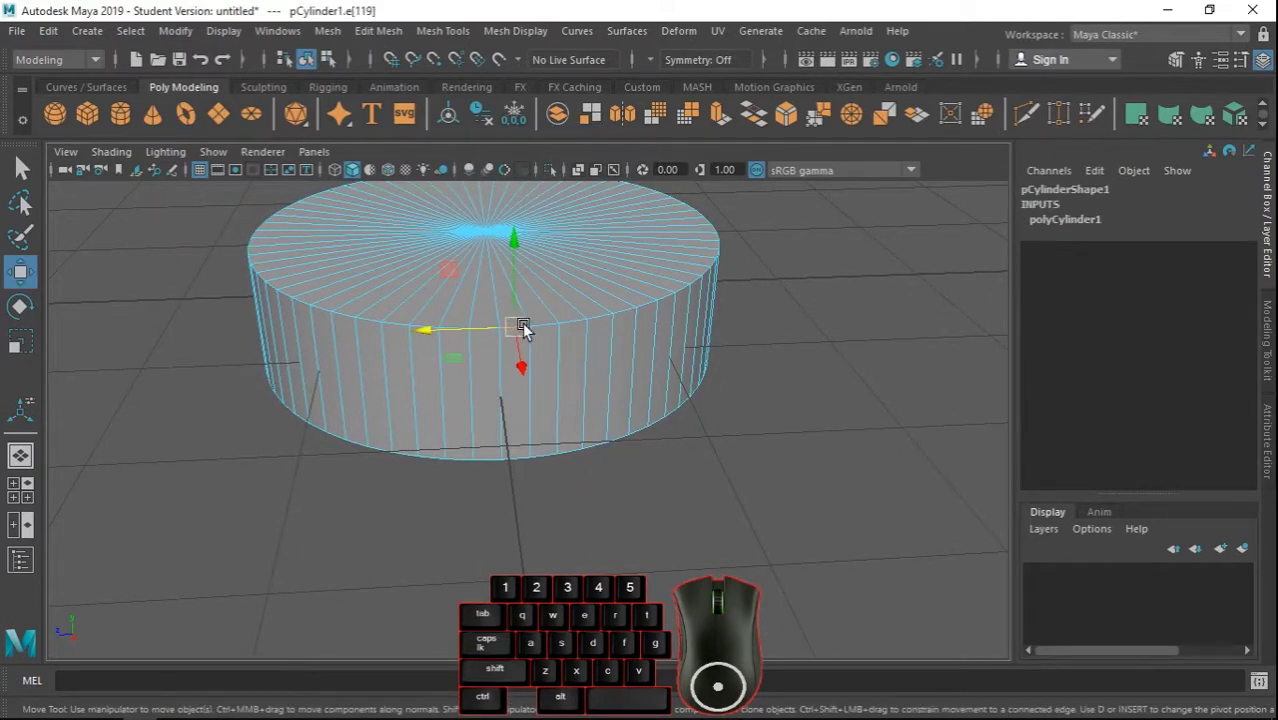
pyautogui.click(553, 330)
pyautogui.click(554, 458)
pyautogui.doubleClick(526, 469)
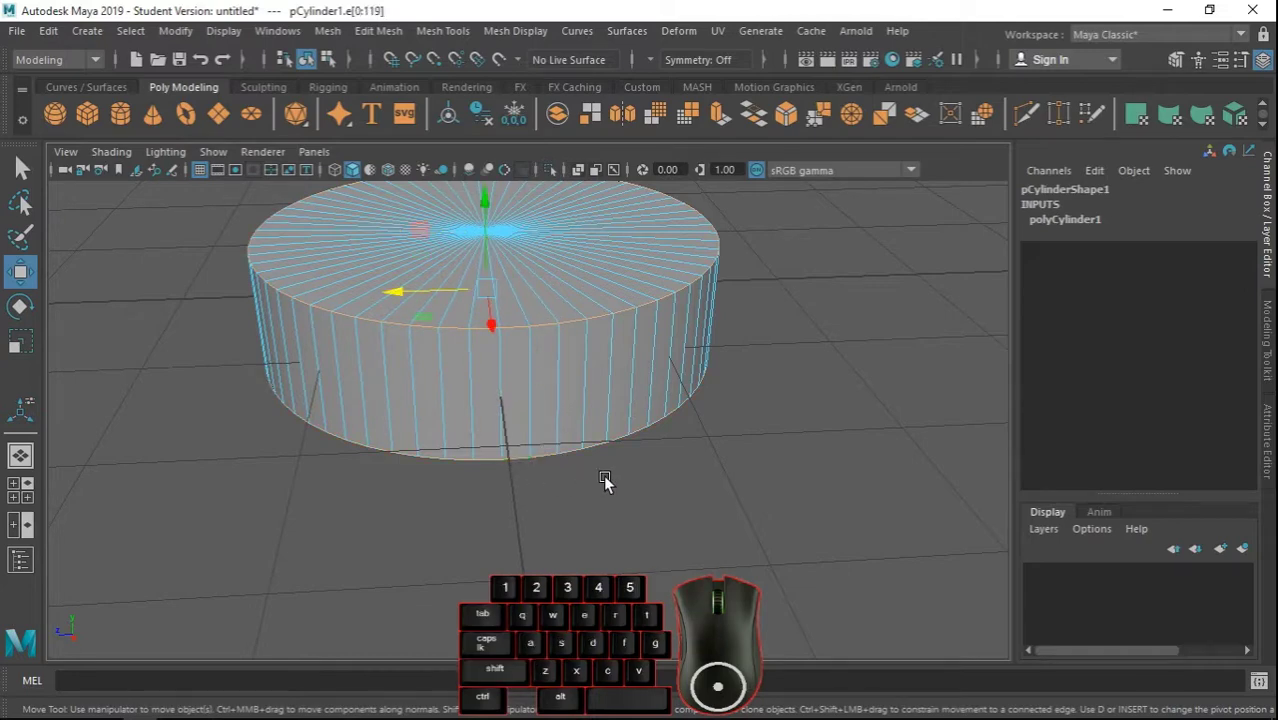
pyautogui.moveTo(533, 508); pyautogui.dragTo(650, 500)
# Bevel both rim loops at fraction 0.5 with one segment.
pyautogui.click(460, 43)
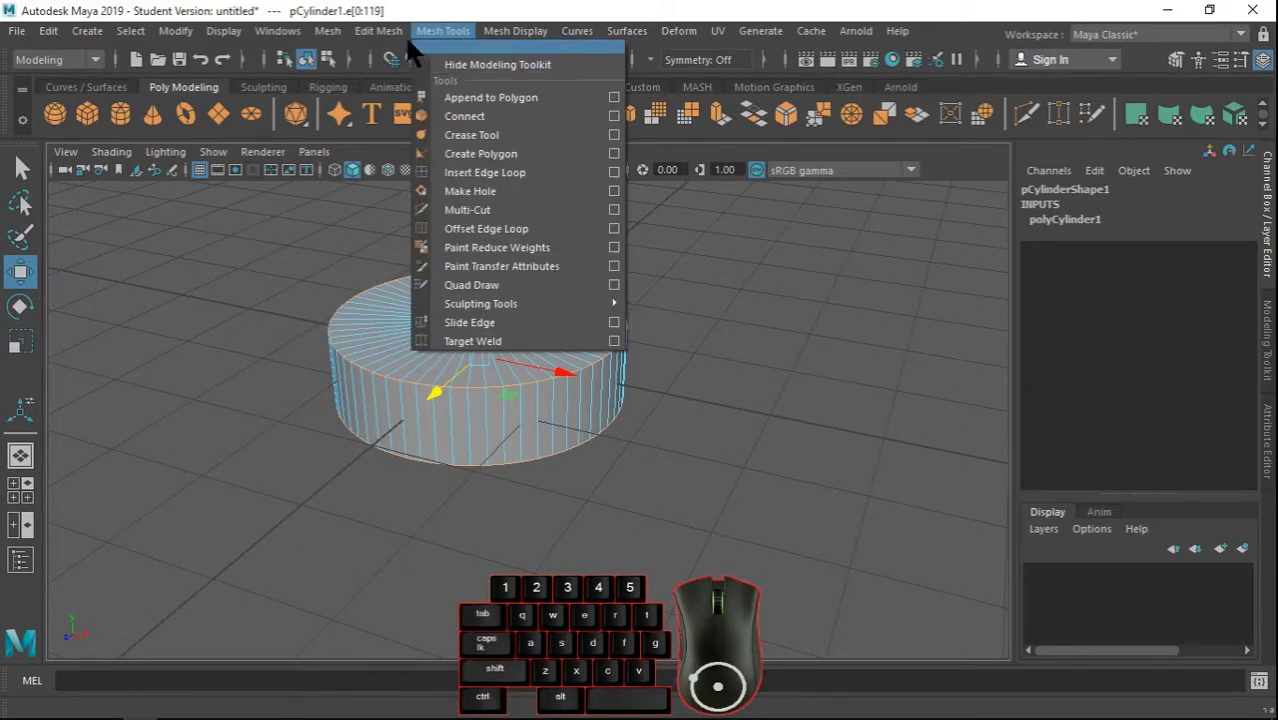
pyautogui.click(420, 102)
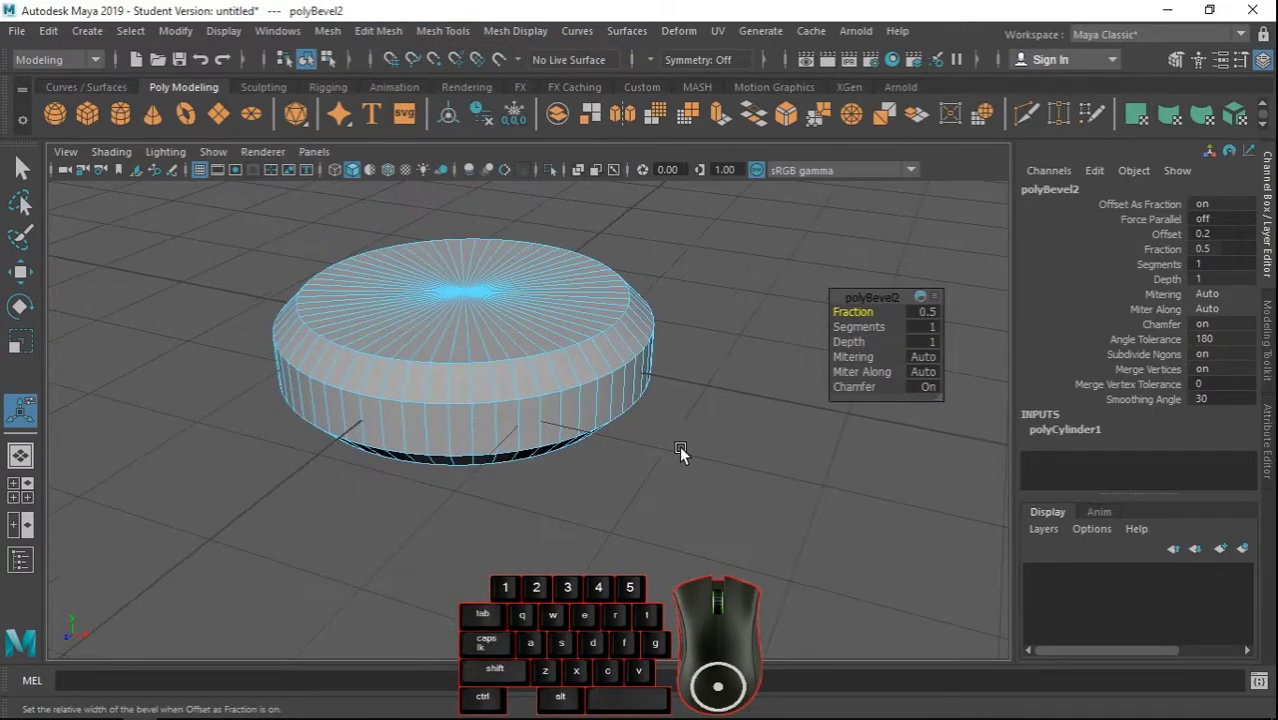
pyautogui.moveTo(623, 464); pyautogui.dragTo(658, 456)
pyautogui.moveTo(600, 420); pyautogui.dragTo(678, 166)
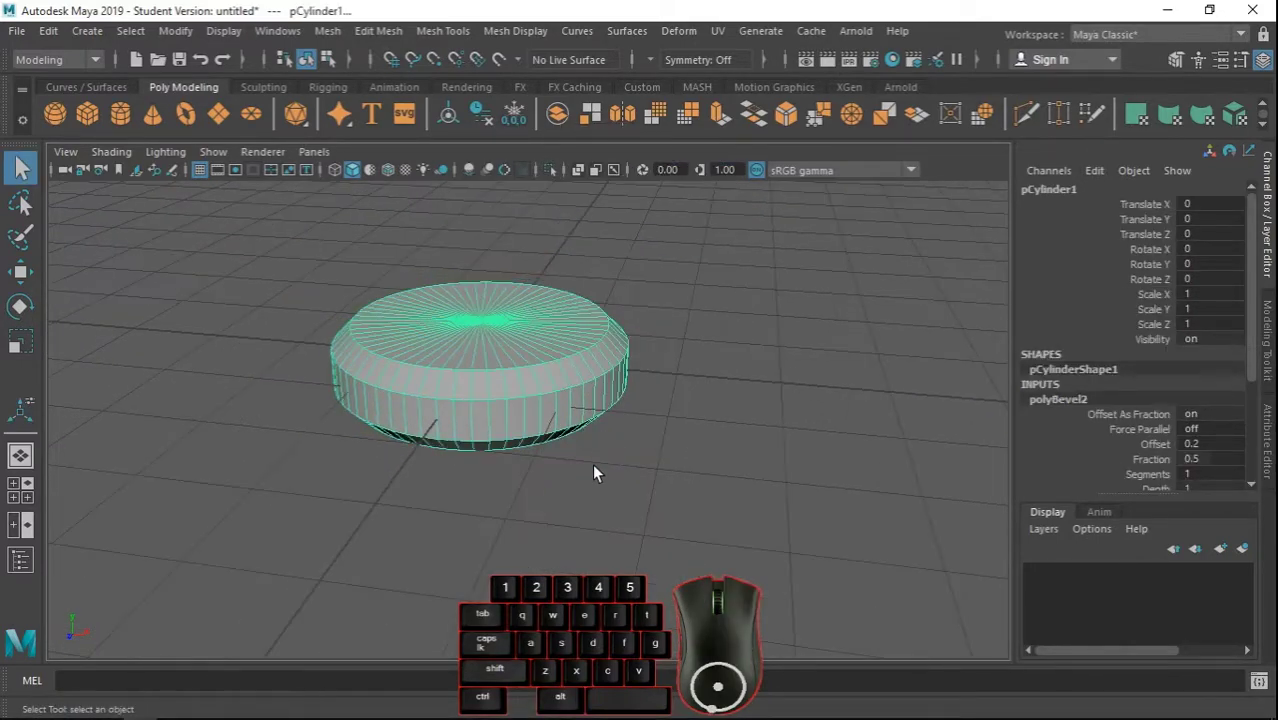
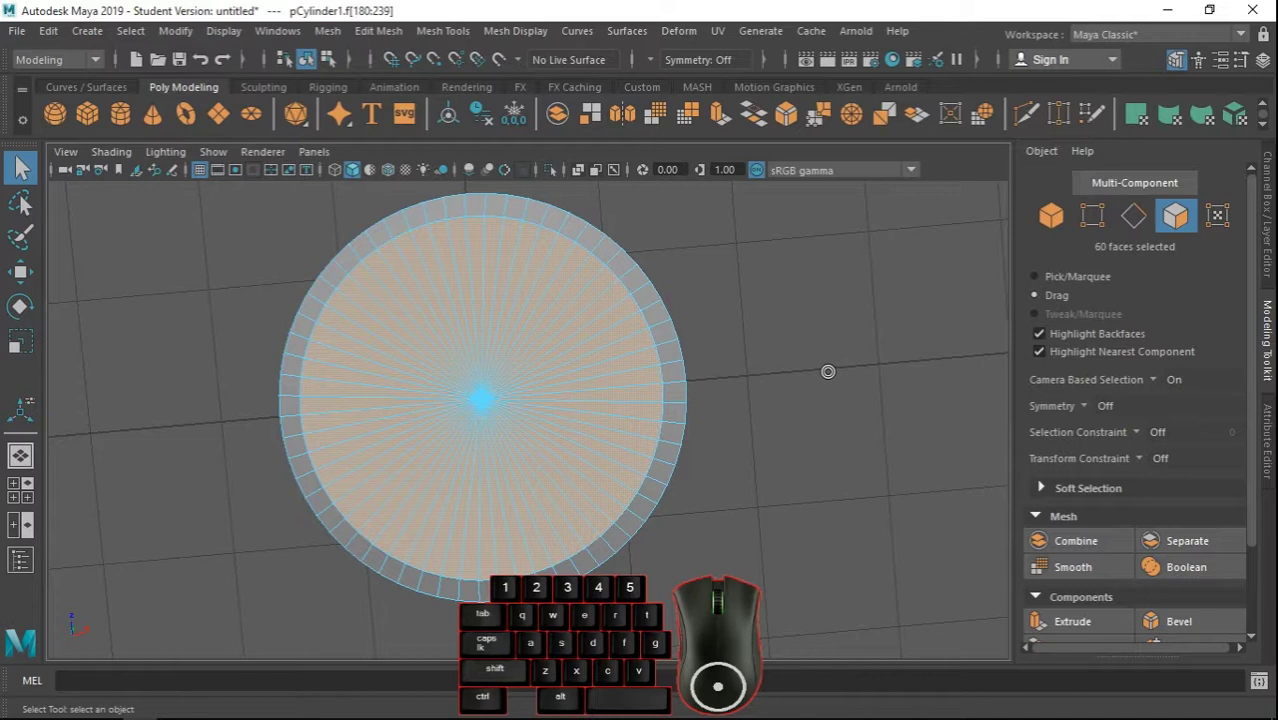
# Extrude the disk's 60 top faces and scale them inward to leave a rim ring.
pyautogui.press('ctrl+e')
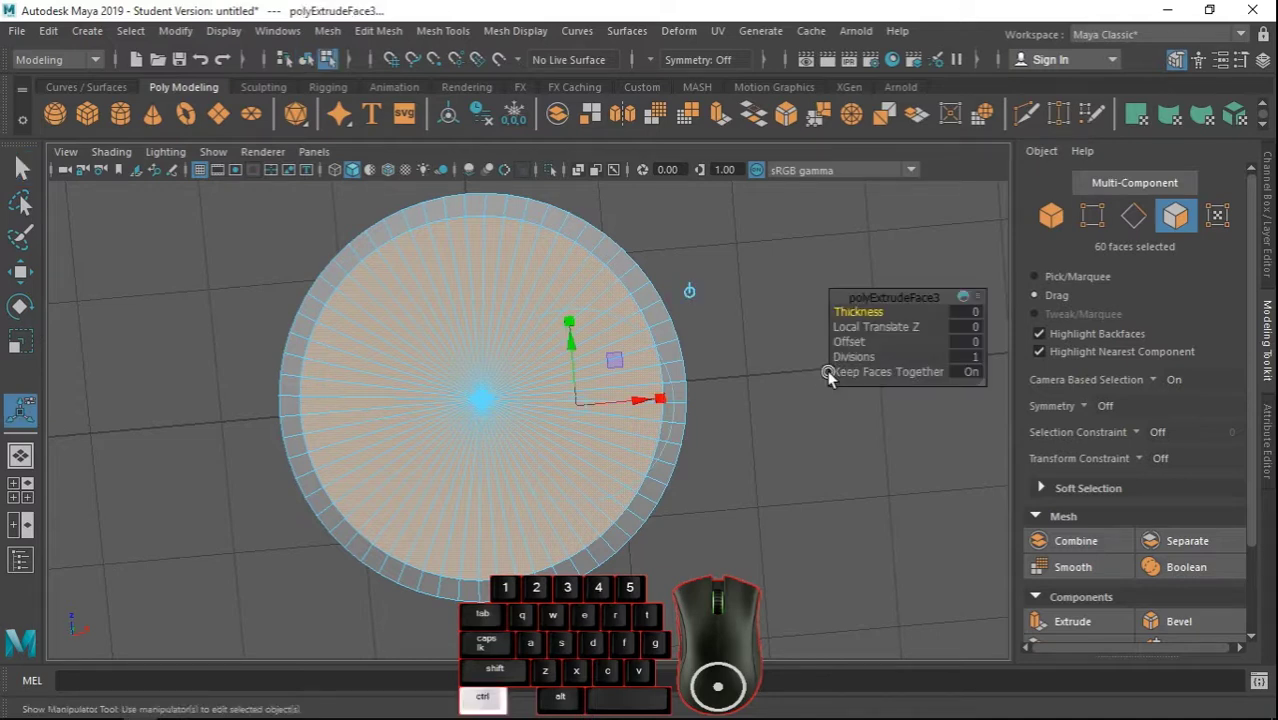
pyautogui.click(22, 349)
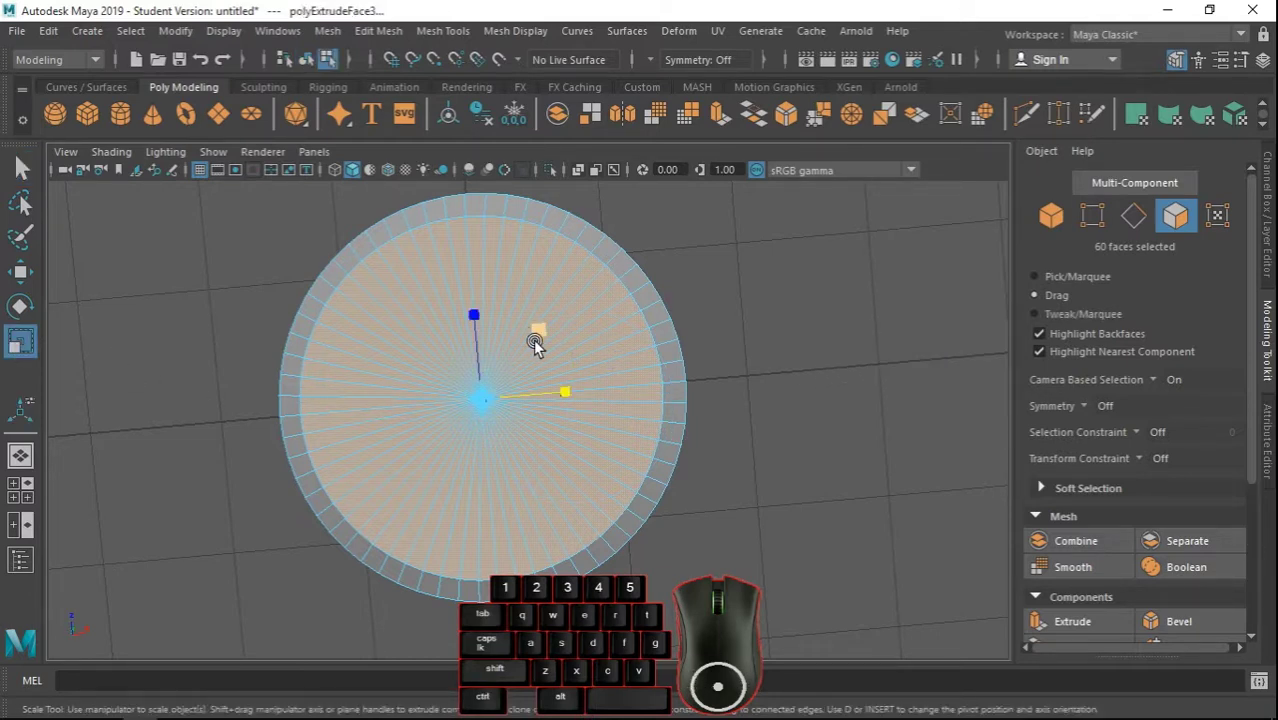
pyautogui.click(543, 344)
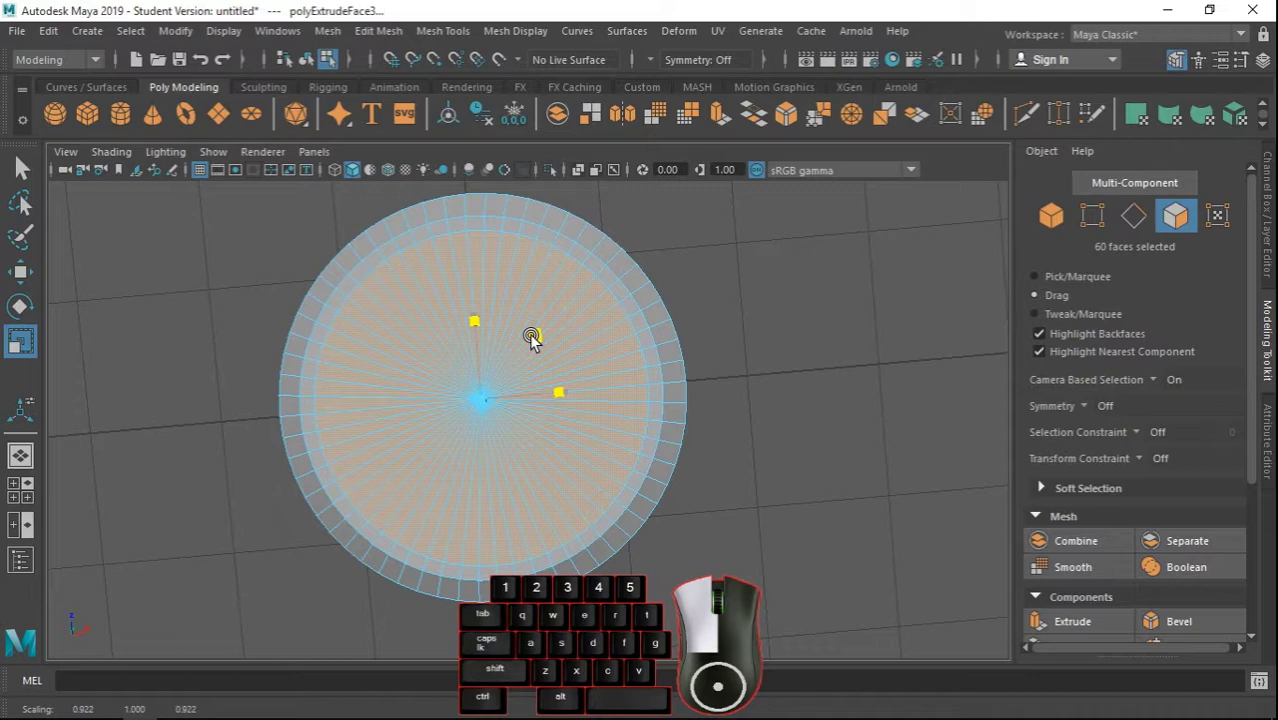
# From the front view, move the extruded top faces down to recess the cap slightly.
pyautogui.press('space')
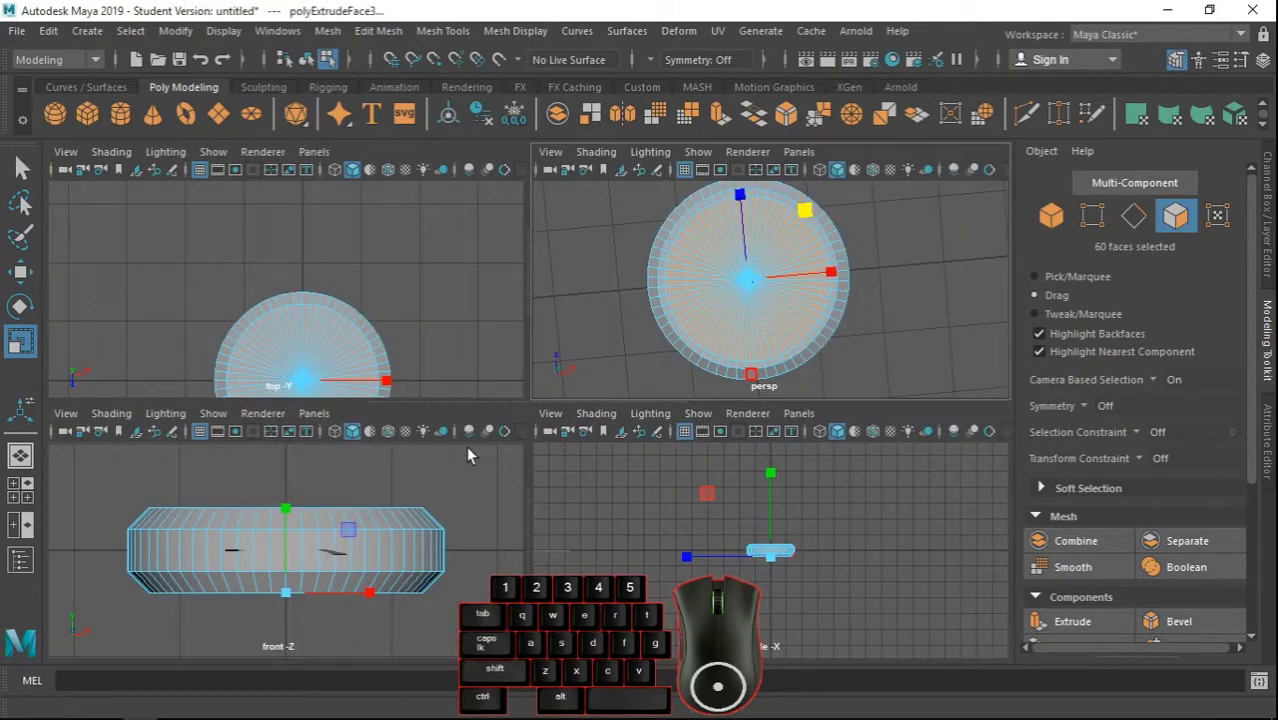
pyautogui.press('space')
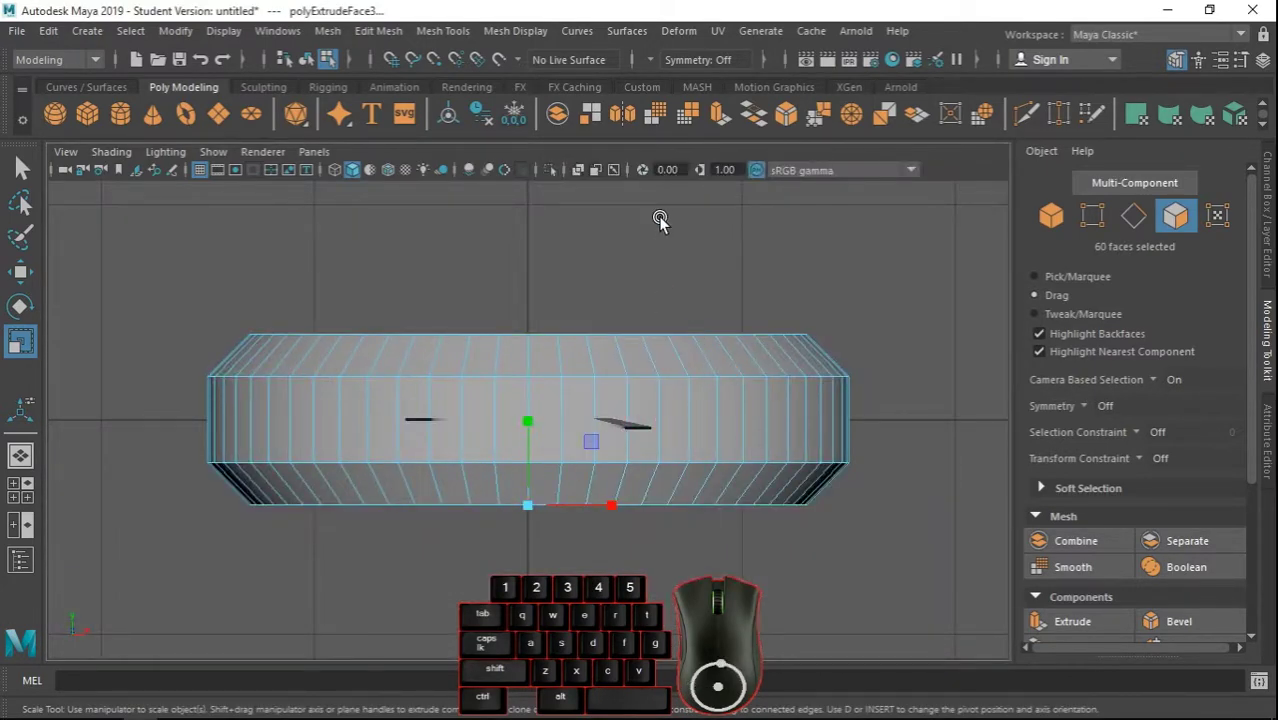
pyautogui.click(590, 177)
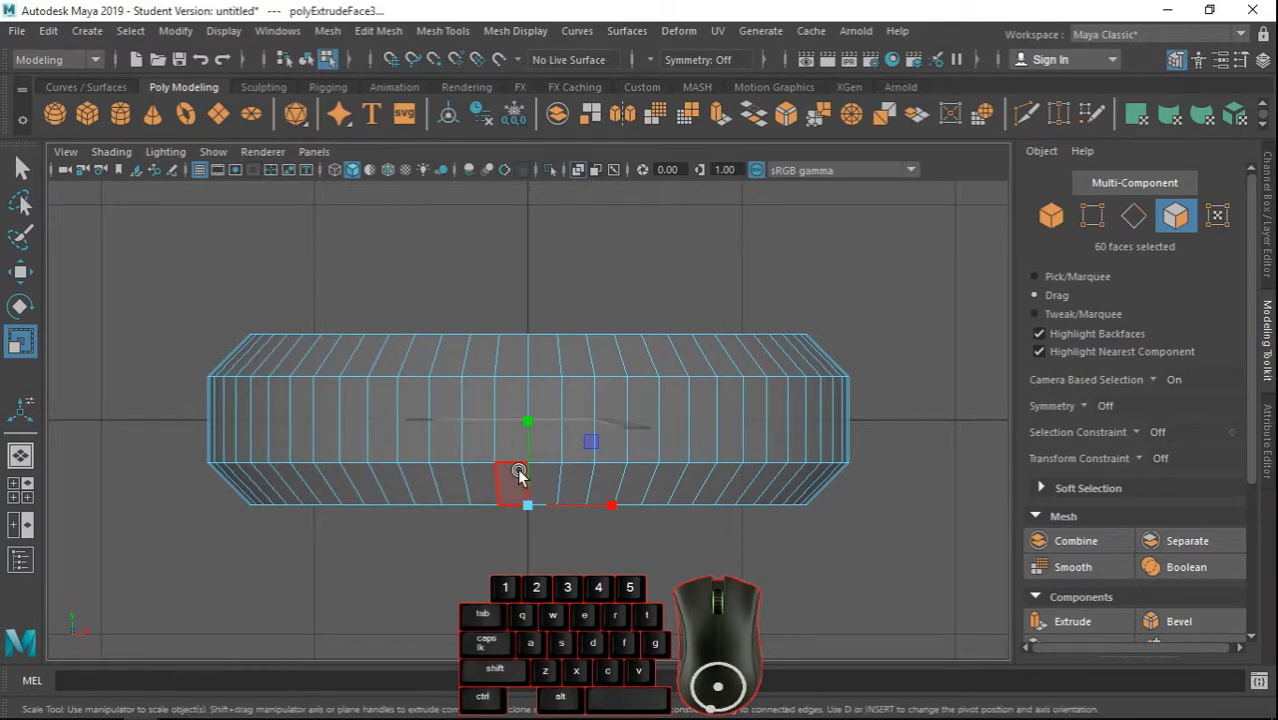
pyautogui.scroll(3)
pyautogui.click(36, 270)
pyautogui.click(541, 448)
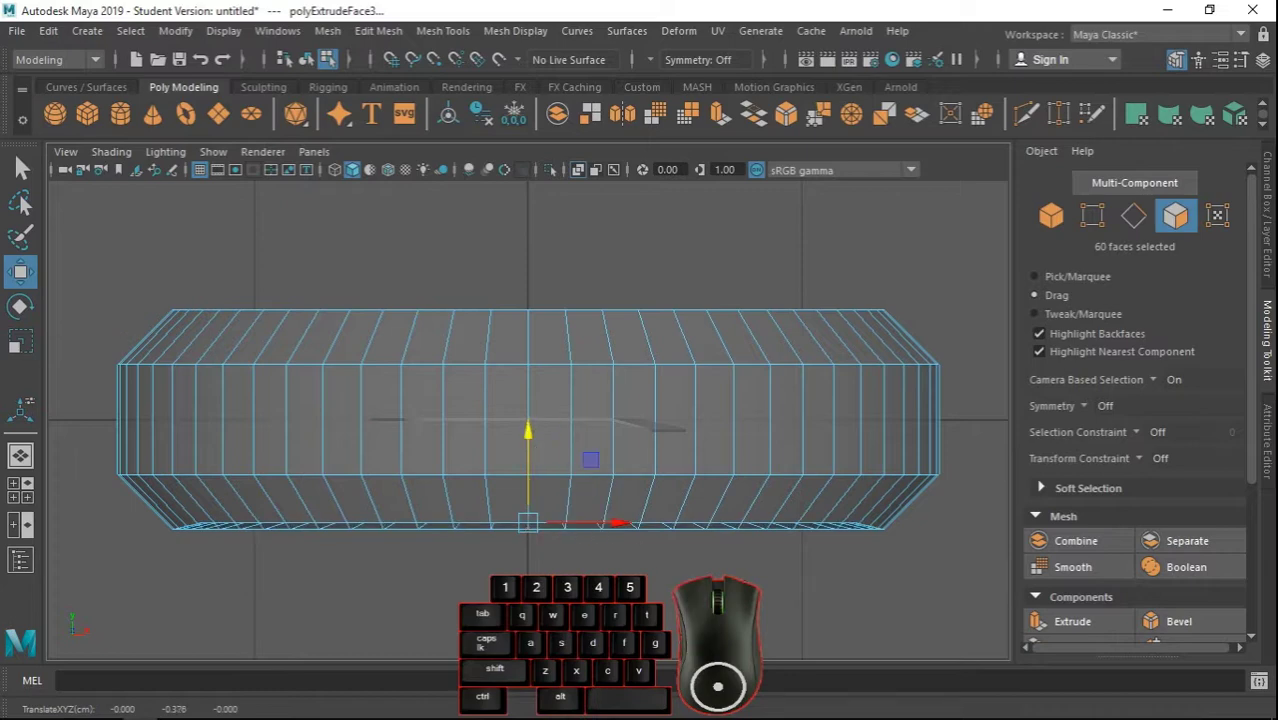
pyautogui.press('space')
pyautogui.press('space')
pyautogui.moveTo(824, 450); pyautogui.dragTo(788, 425)
pyautogui.moveTo(748, 458); pyautogui.dragTo(752, 360)
pyautogui.moveTo(762, 389); pyautogui.dragTo(862, 423)
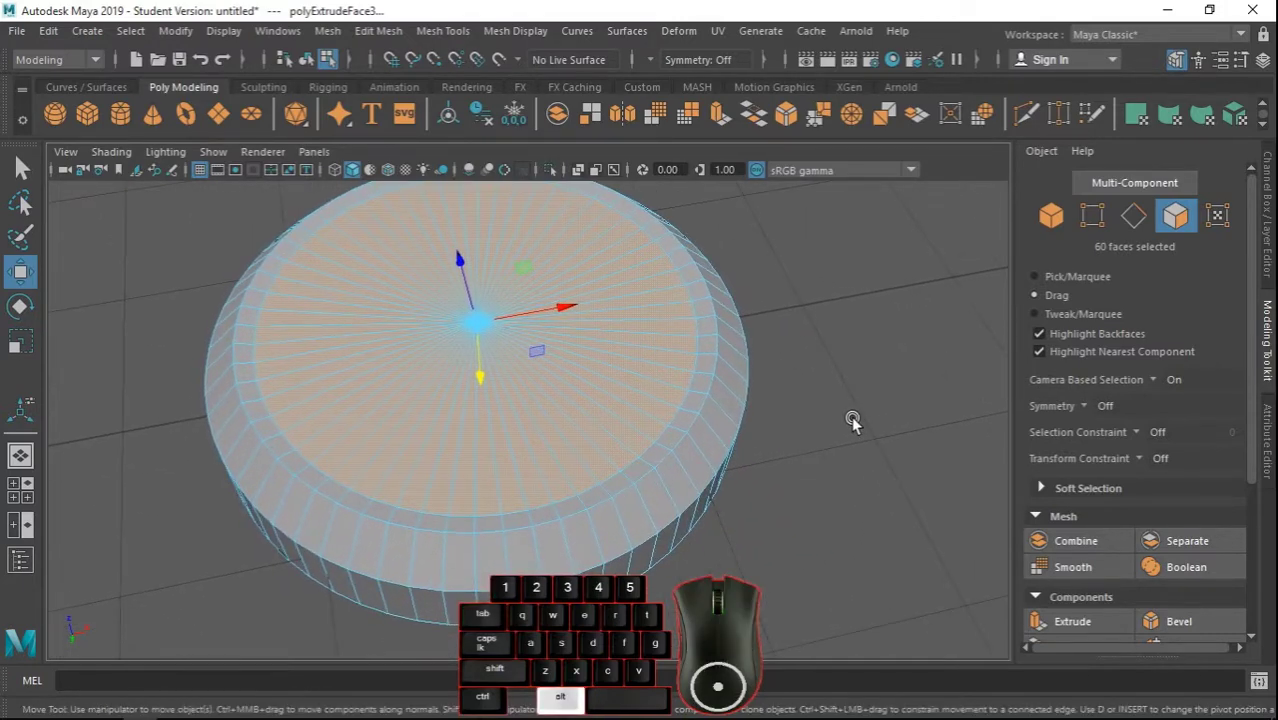
# Return to perspective and select the centre vertex of the top cap.
pyautogui.moveTo(860, 421); pyautogui.dragTo(881, 444)
pyautogui.moveTo(862, 453); pyautogui.dragTo(864, 456)
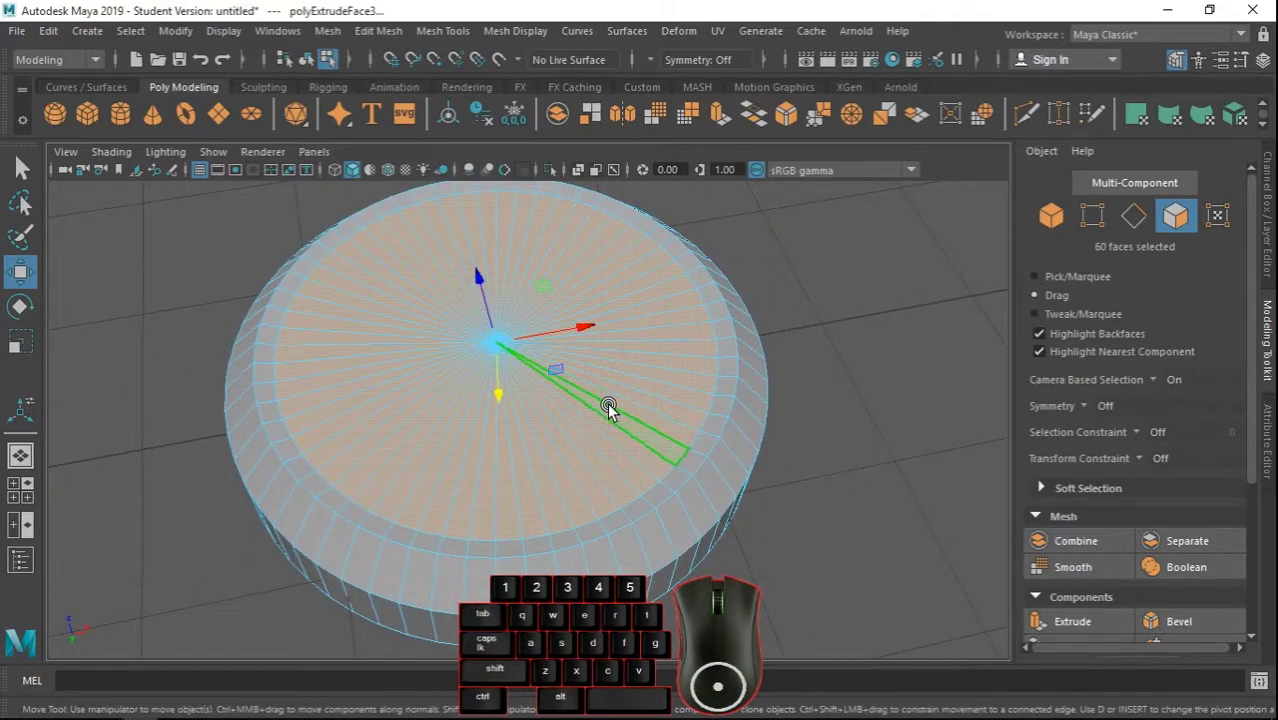
pyautogui.moveTo(617, 409); pyautogui.dragTo(552, 193)
pyautogui.click(508, 346)
# Try pulling the centre vertex down in the front view, then undo the move.
pyautogui.rightClick(508, 346)
pyautogui.press('space')
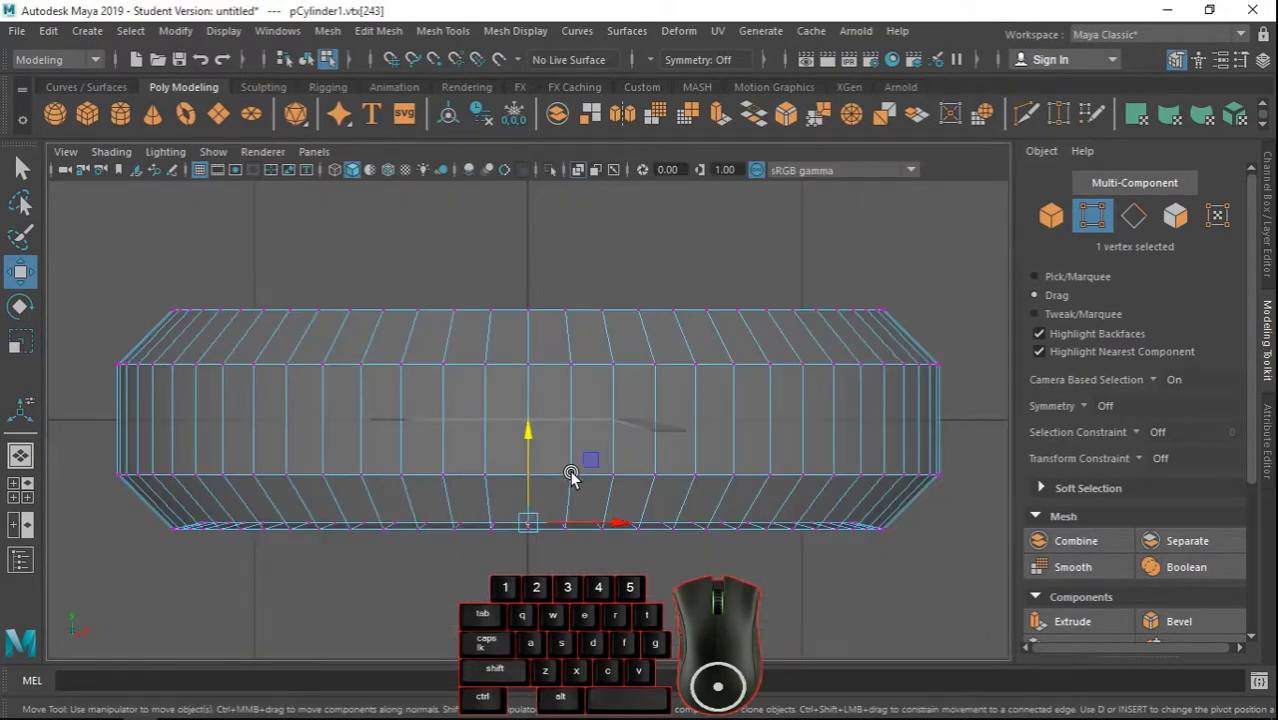
pyautogui.moveTo(611, 498); pyautogui.dragTo(609, 445)
pyautogui.rightClick(644, 460)
pyautogui.moveTo(533, 389); pyautogui.dragTo(531, 446)
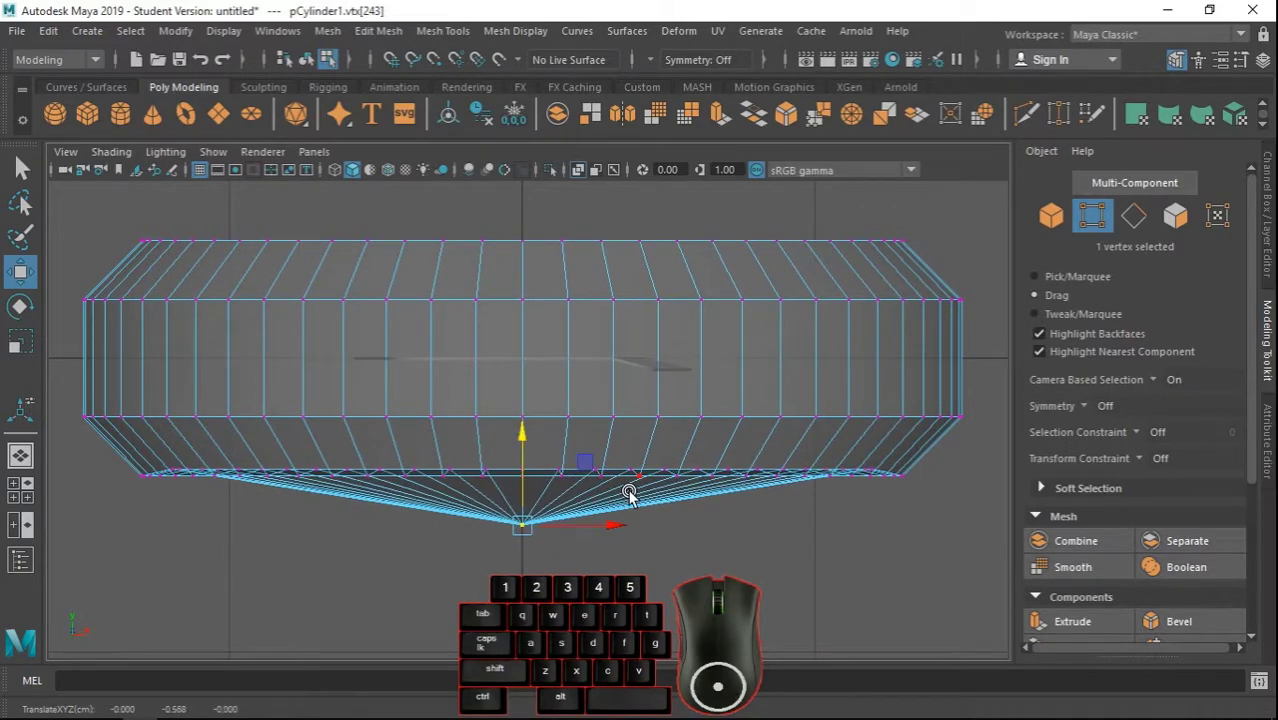
pyautogui.press('space')
pyautogui.press('space')
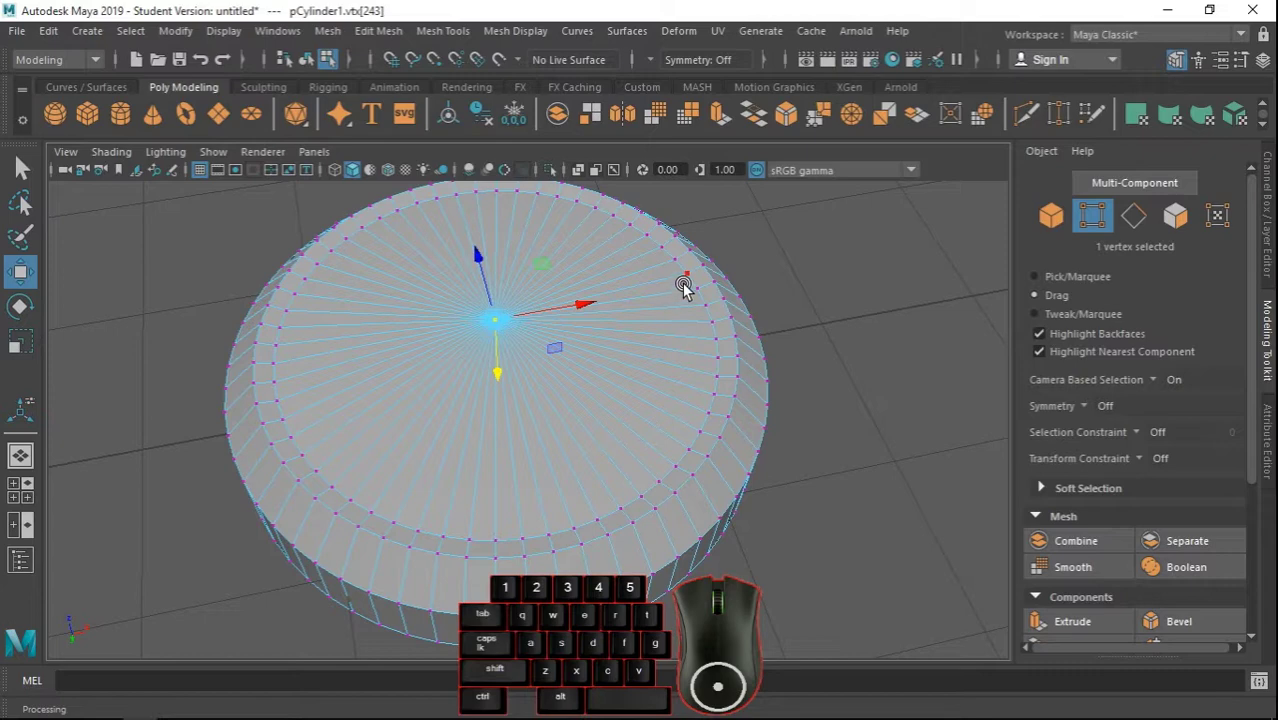
# Chamfer the centre vertex at width 0.25 into a small flat circle.
pyautogui.click(382, 41)
pyautogui.click(417, 107)
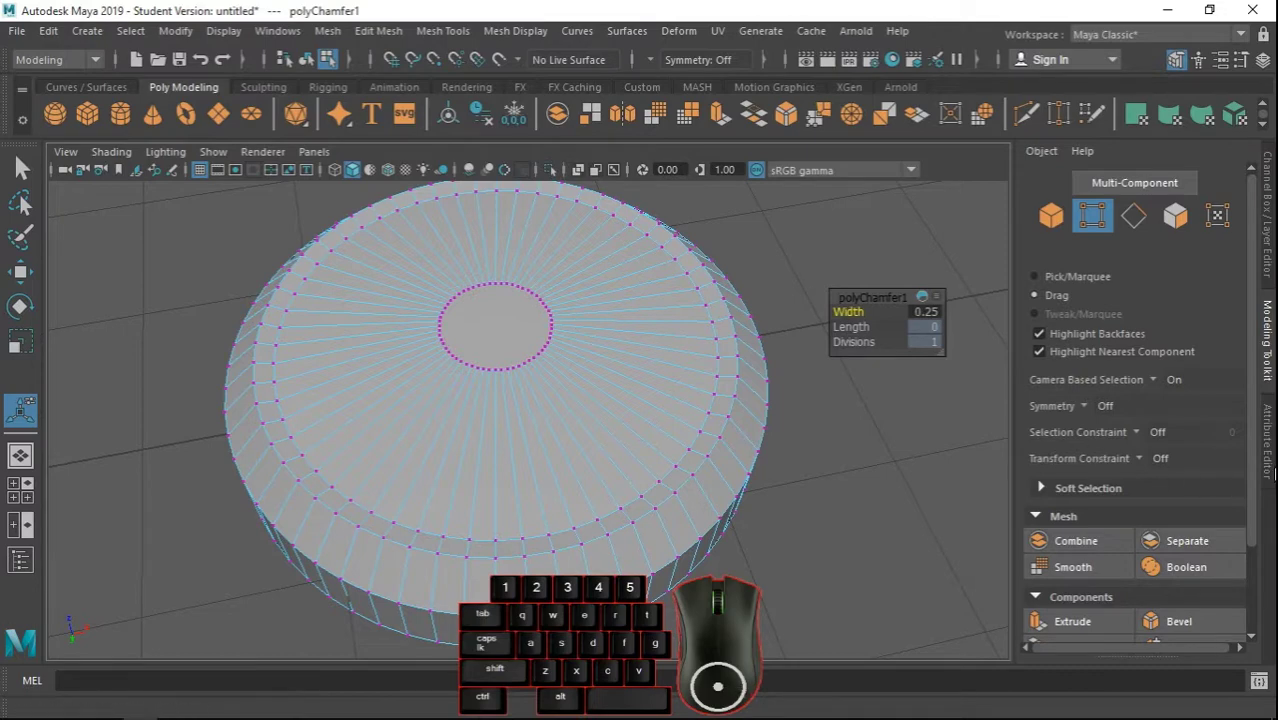
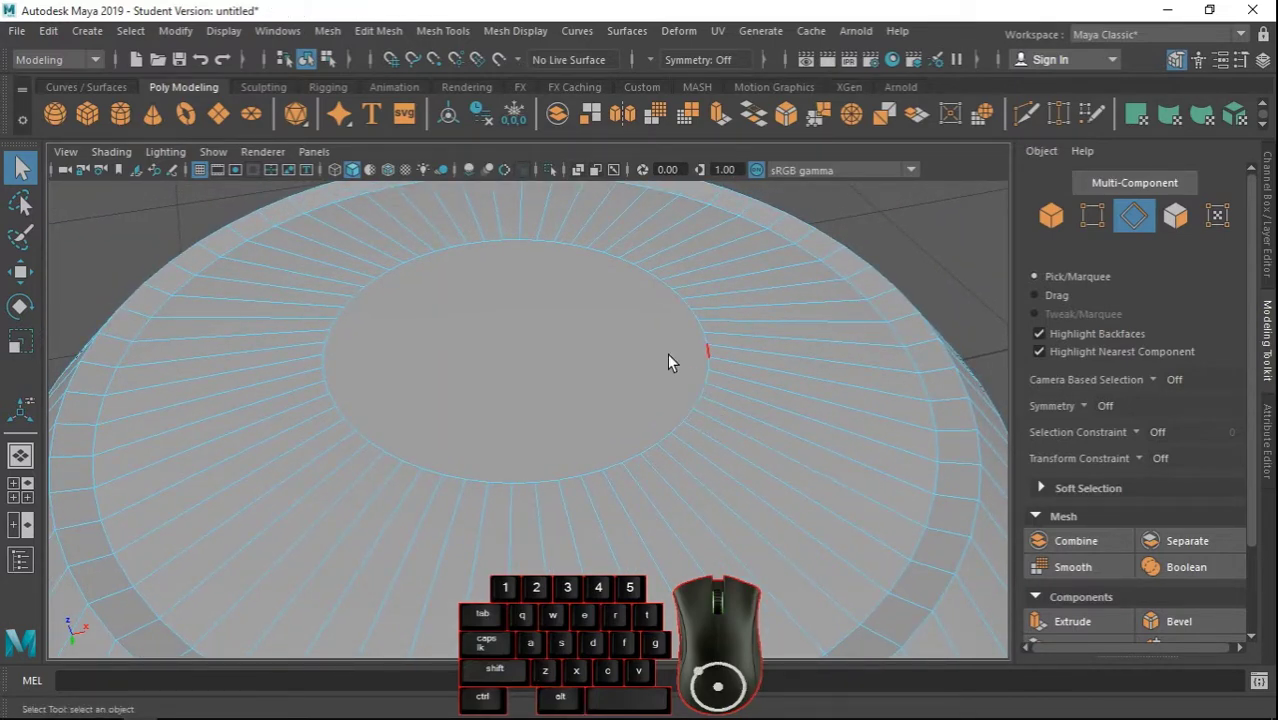
# Shift-select all 60 edges bordering the central chamfered circle one by one.
pyautogui.scroll(-3)
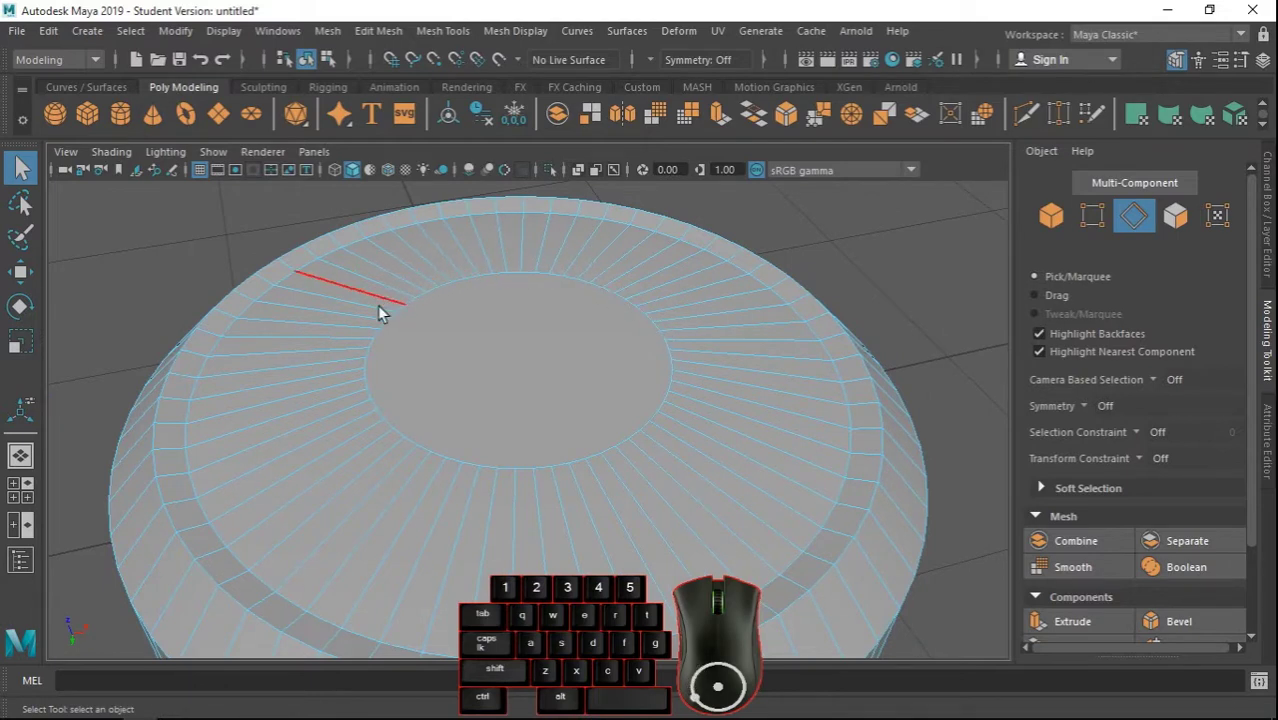
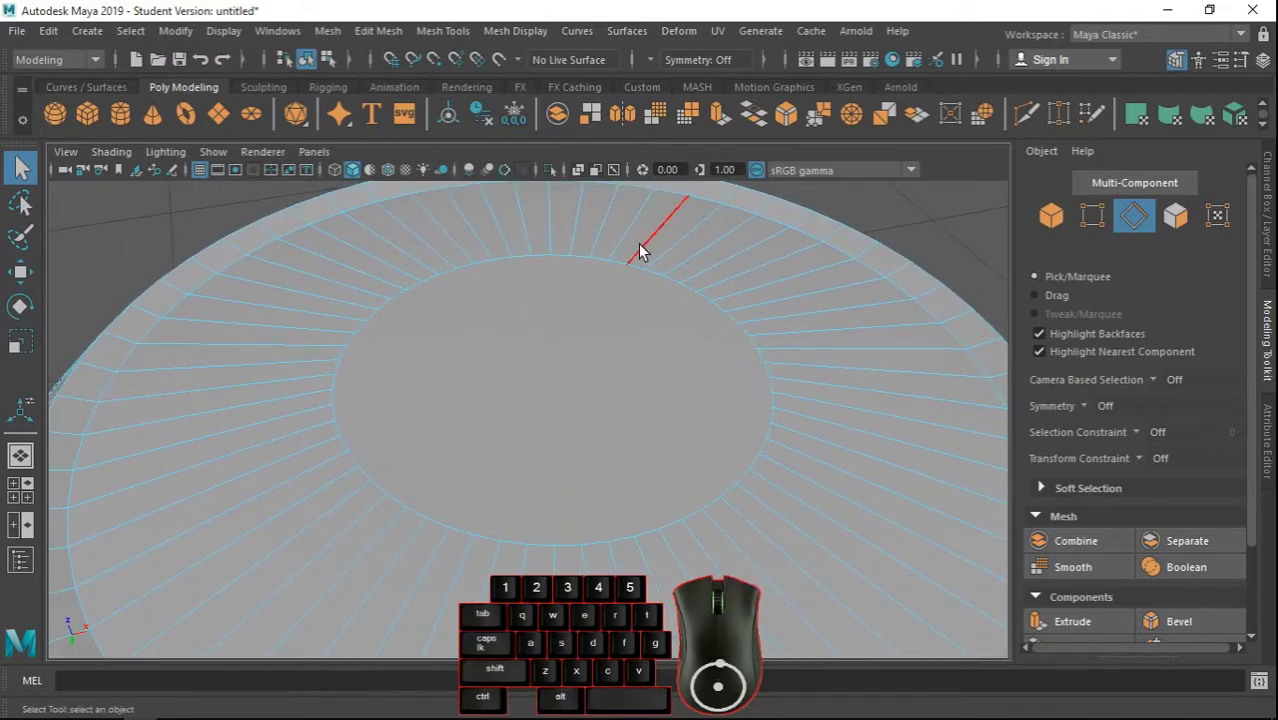
pyautogui.click(630, 270)
pyautogui.click(609, 264)
pyautogui.click(590, 263)
pyautogui.click(573, 259)
pyautogui.click(551, 260)
pyautogui.click(535, 260)
pyautogui.click(513, 265)
pyautogui.click(492, 268)
pyautogui.click(474, 272)
pyautogui.click(455, 278)
pyautogui.click(437, 284)
pyautogui.click(421, 292)
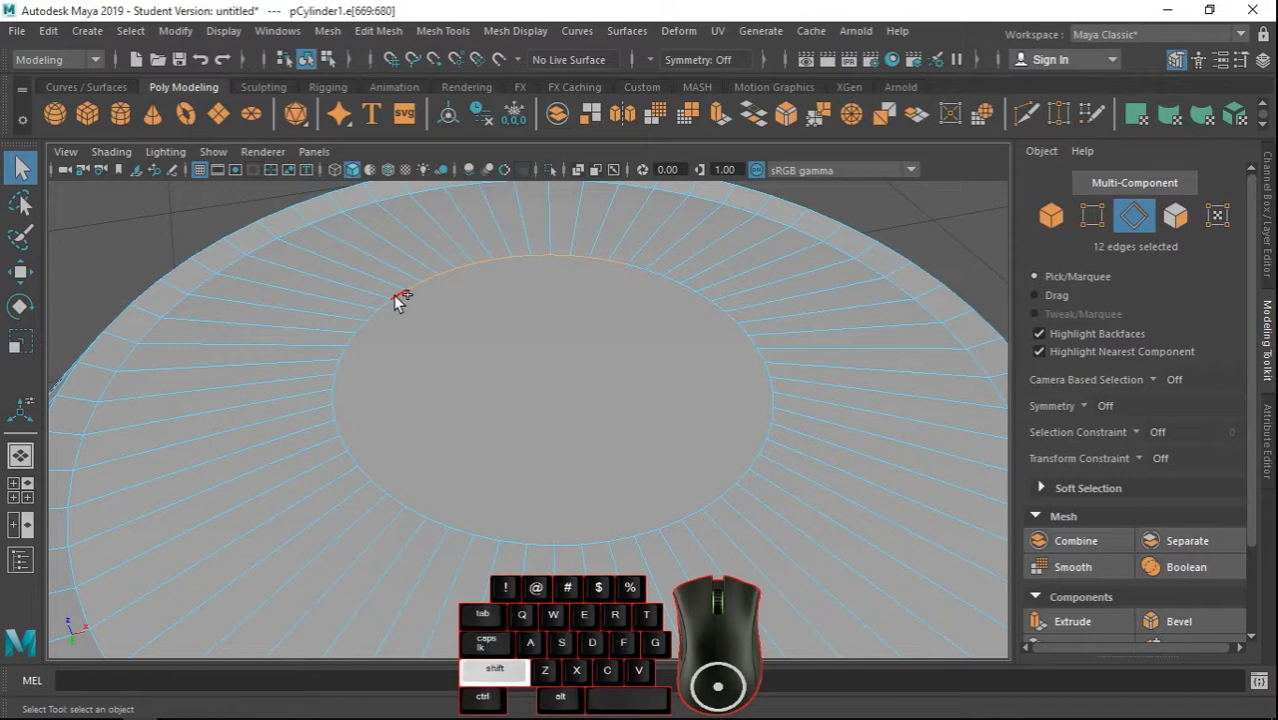
pyautogui.click(405, 300)
pyautogui.click(395, 310)
pyautogui.click(381, 321)
pyautogui.click(370, 333)
pyautogui.click(361, 345)
pyautogui.click(353, 359)
pyautogui.click(348, 373)
pyautogui.click(345, 384)
pyautogui.click(344, 403)
pyautogui.click(347, 420)
pyautogui.click(353, 432)
pyautogui.click(357, 445)
pyautogui.click(366, 464)
pyautogui.click(379, 475)
pyautogui.click(390, 489)
pyautogui.click(409, 502)
pyautogui.click(426, 513)
pyautogui.click(446, 524)
pyautogui.click(472, 535)
pyautogui.click(493, 539)
pyautogui.click(526, 545)
pyautogui.click(552, 547)
pyautogui.click(577, 551)
pyautogui.click(608, 547)
pyautogui.click(631, 546)
pyautogui.click(660, 535)
pyautogui.click(687, 530)
pyautogui.click(705, 517)
pyautogui.click(729, 503)
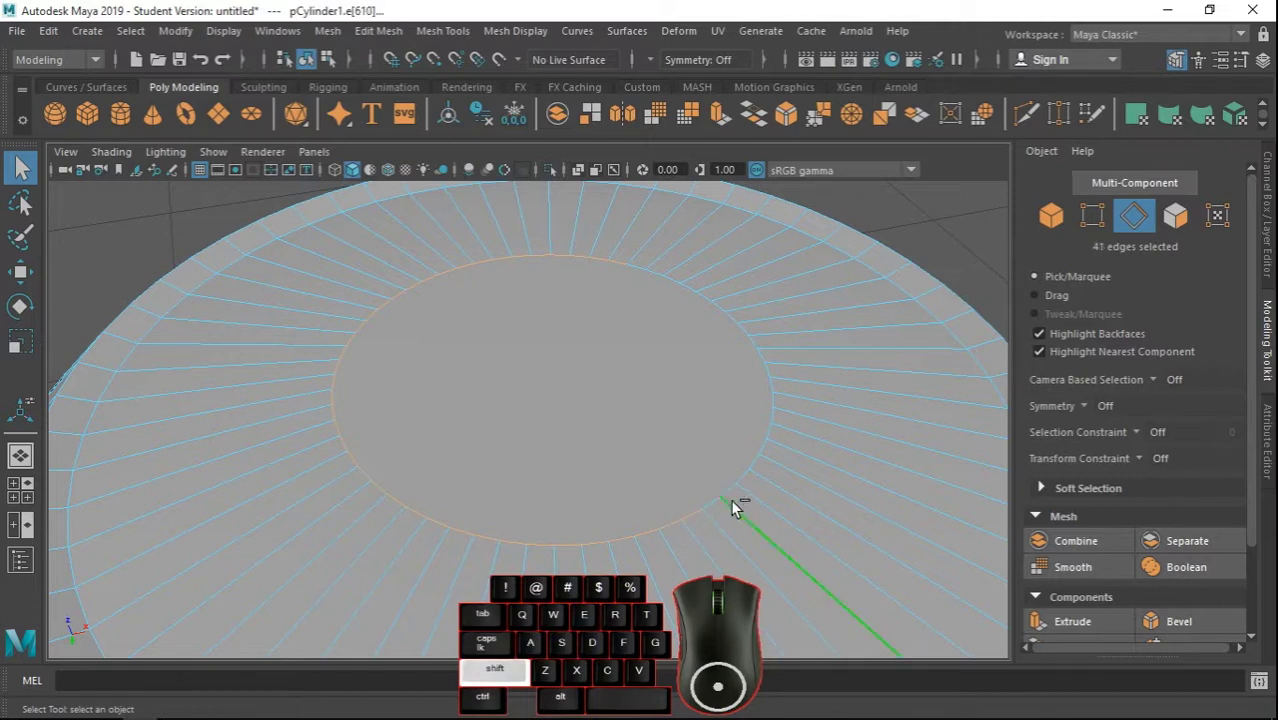
pyautogui.click(741, 511)
pyautogui.click(724, 506)
pyautogui.click(737, 493)
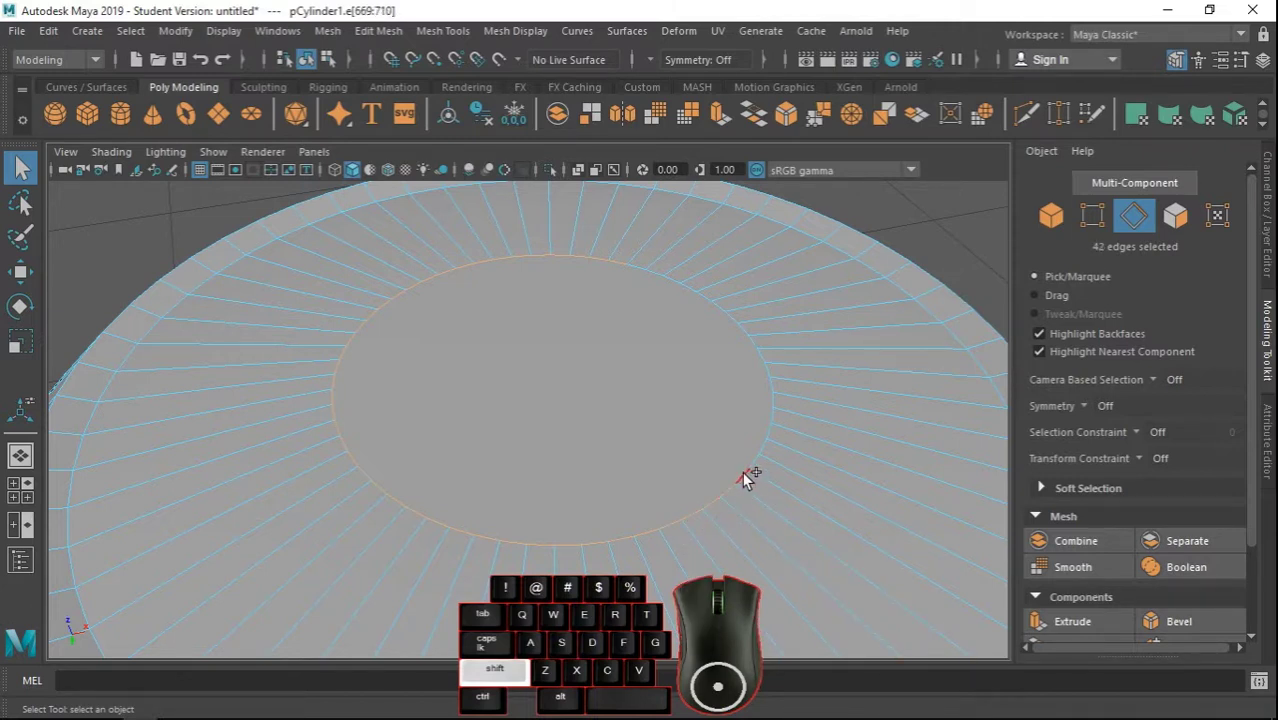
pyautogui.click(752, 480)
pyautogui.click(760, 466)
pyautogui.click(772, 449)
pyautogui.click(778, 435)
pyautogui.click(783, 418)
pyautogui.click(786, 406)
pyautogui.click(782, 387)
pyautogui.click(778, 374)
pyautogui.click(772, 360)
pyautogui.click(766, 349)
pyautogui.click(782, 353)
pyautogui.click(764, 347)
pyautogui.click(754, 333)
pyautogui.click(740, 320)
pyautogui.click(729, 312)
pyautogui.click(715, 301)
pyautogui.click(699, 294)
pyautogui.click(680, 285)
pyautogui.click(663, 277)
pyautogui.click(644, 272)
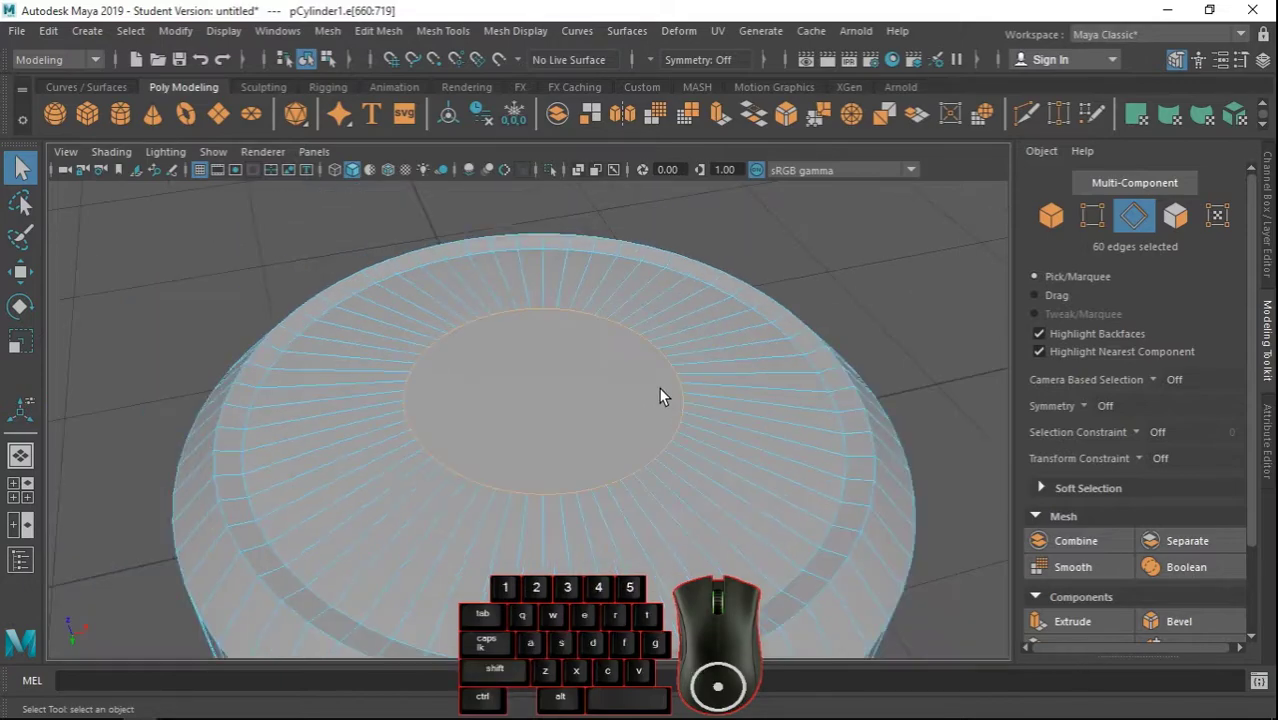
# Bevel the central circle's edges at fraction 0.967 with eight segments in polyBevel3.
pyautogui.moveTo(786, 535); pyautogui.dragTo(789, 528)
pyautogui.click(425, 44)
pyautogui.click(413, 109)
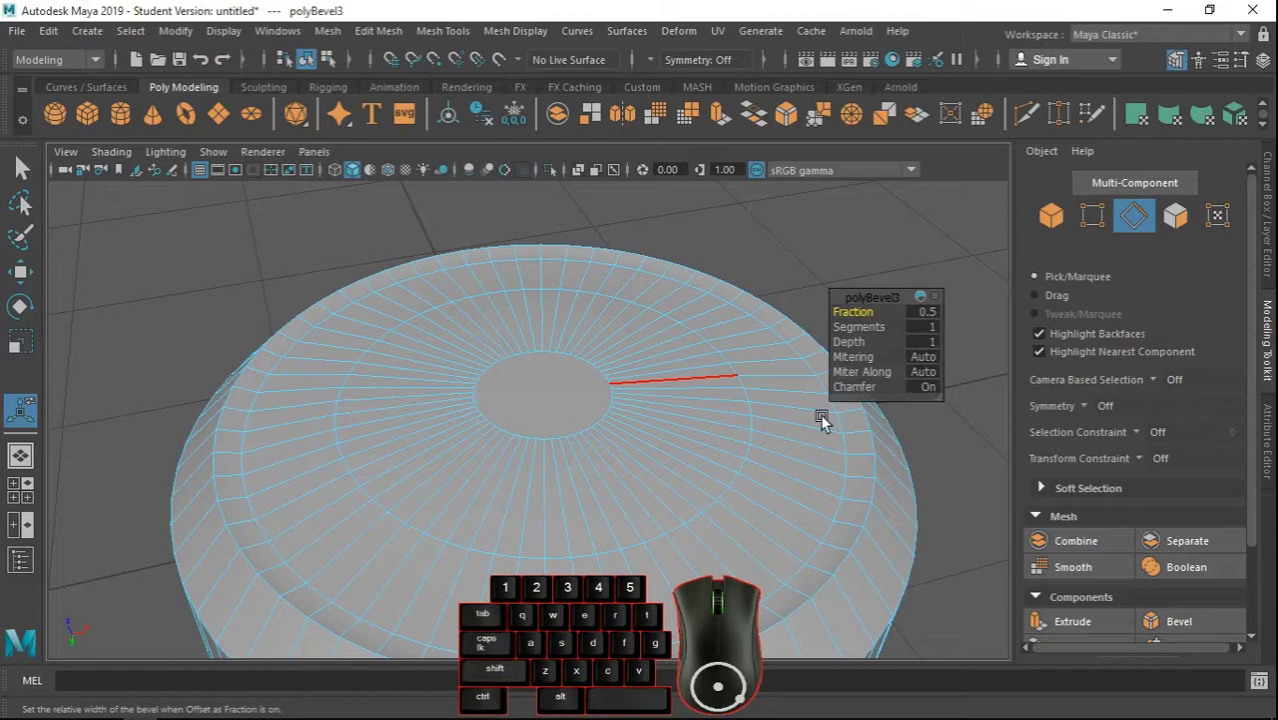
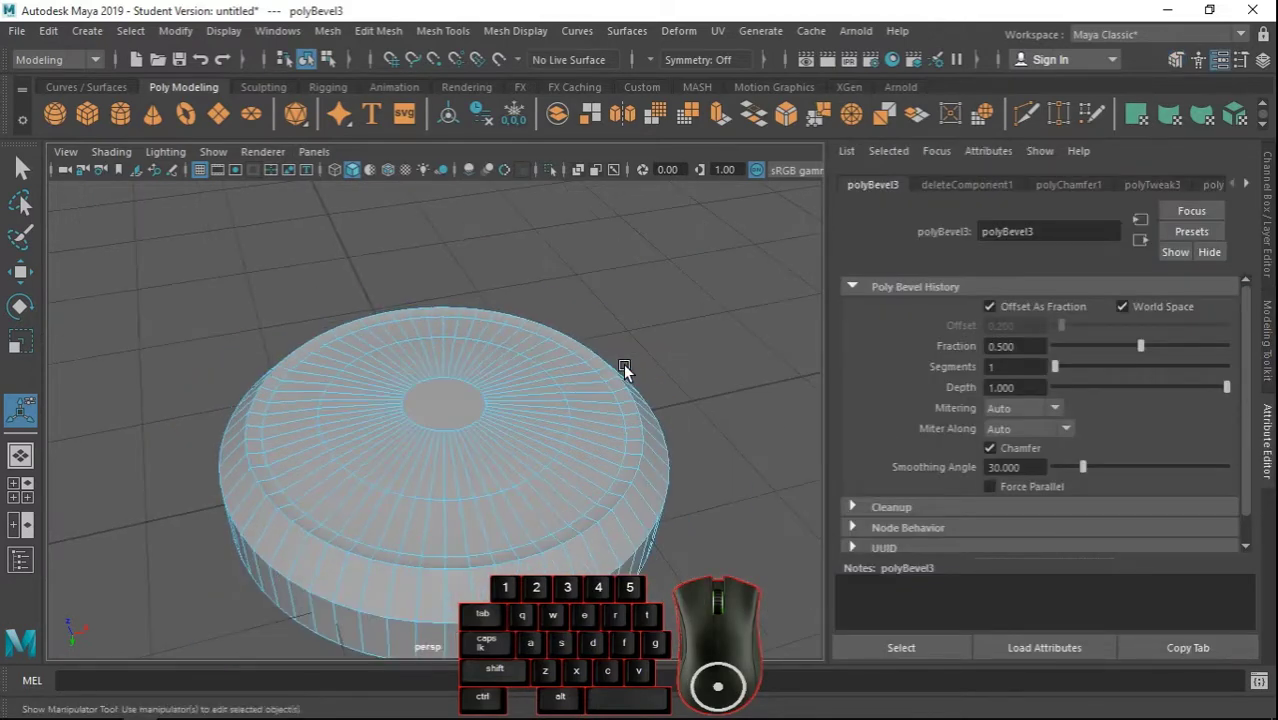
pyautogui.moveTo(1069, 374); pyautogui.dragTo(1140, 373)
pyautogui.moveTo(1155, 351); pyautogui.dragTo(1226, 349)
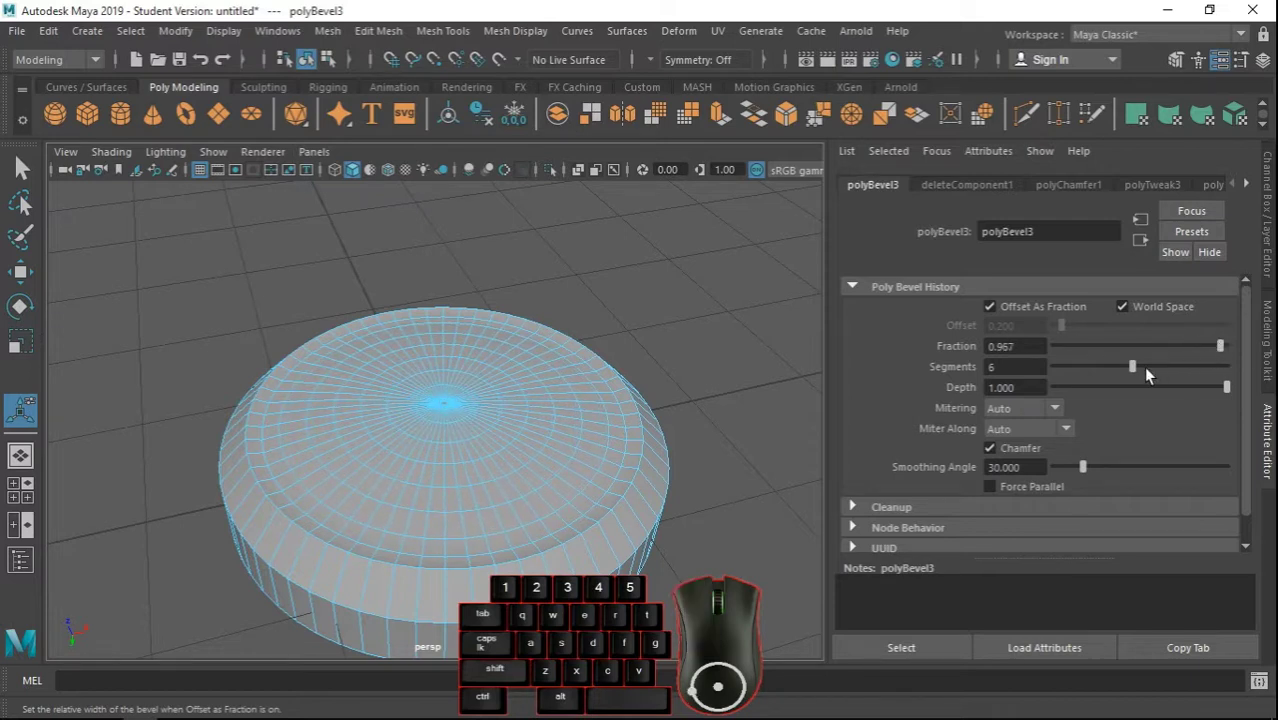
pyautogui.moveTo(1141, 373); pyautogui.dragTo(1165, 369)
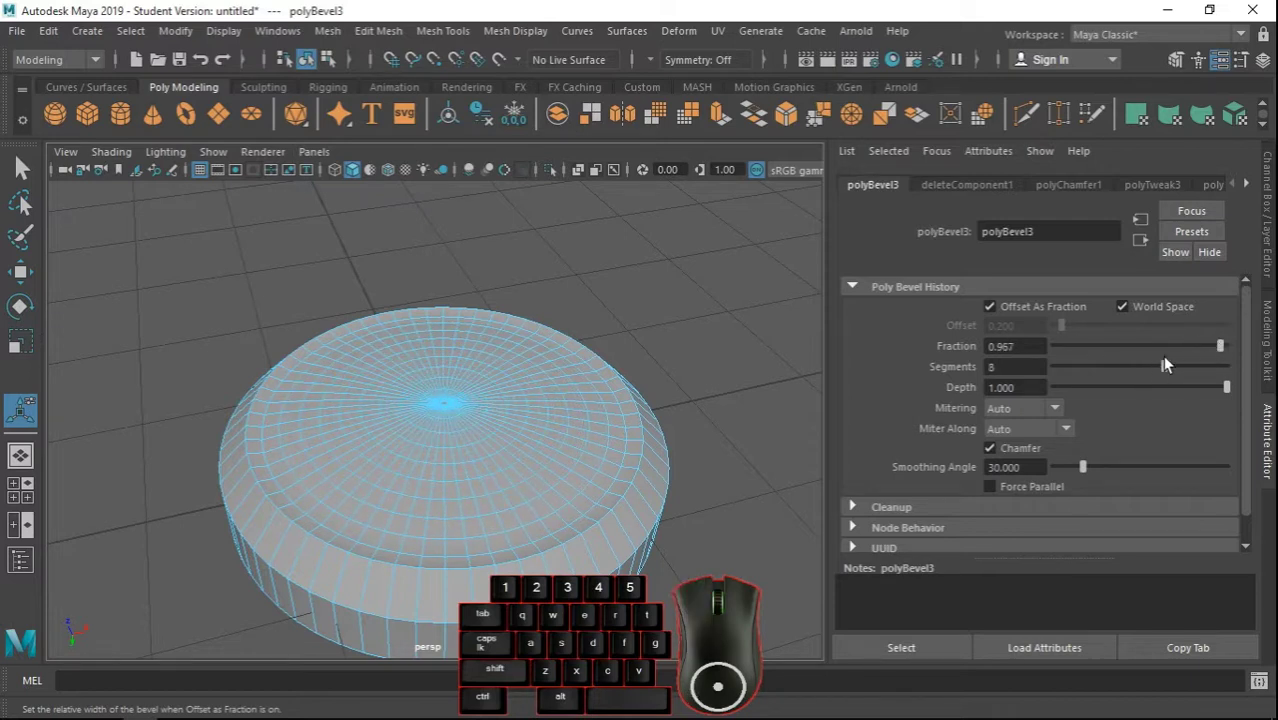
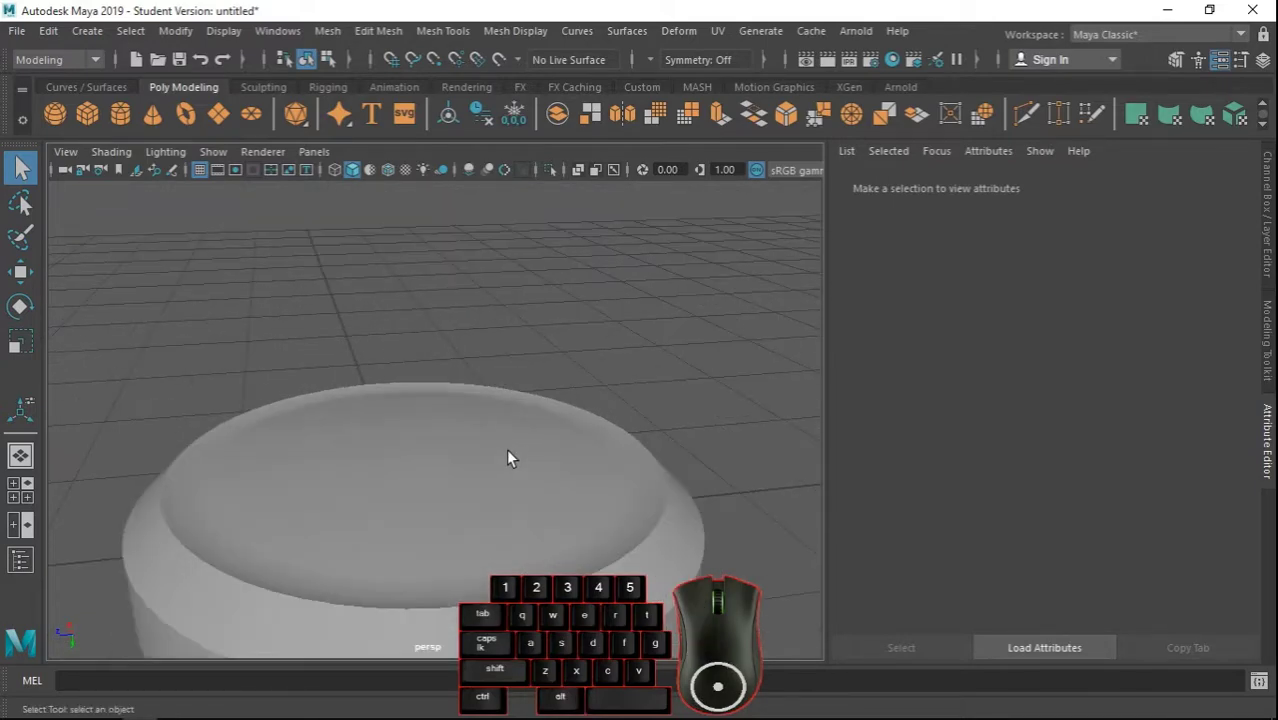
# Orbit under the hub and select the disk to reach its bottom rim loop.
pyautogui.scroll(-3)
pyautogui.click(527, 441)
pyautogui.scroll(-3)
pyautogui.moveTo(604, 452); pyautogui.dragTo(334, 410)
pyautogui.scroll(-3)
pyautogui.click(391, 427)
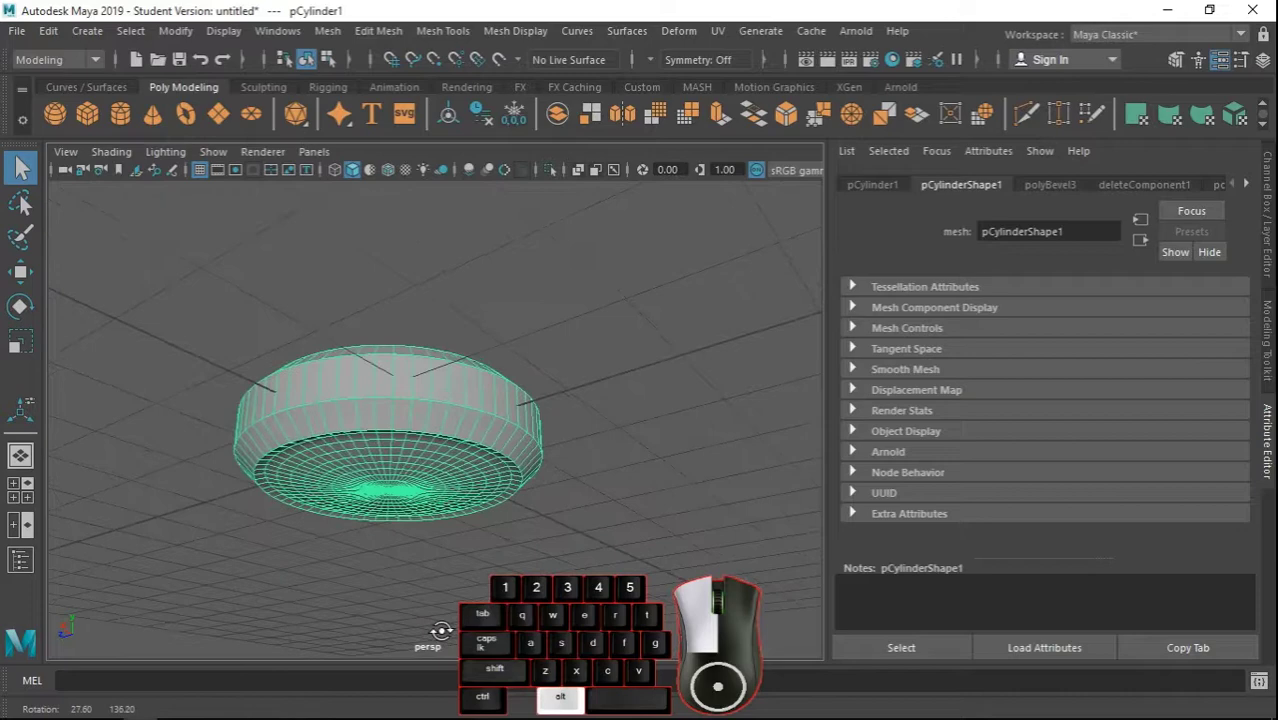
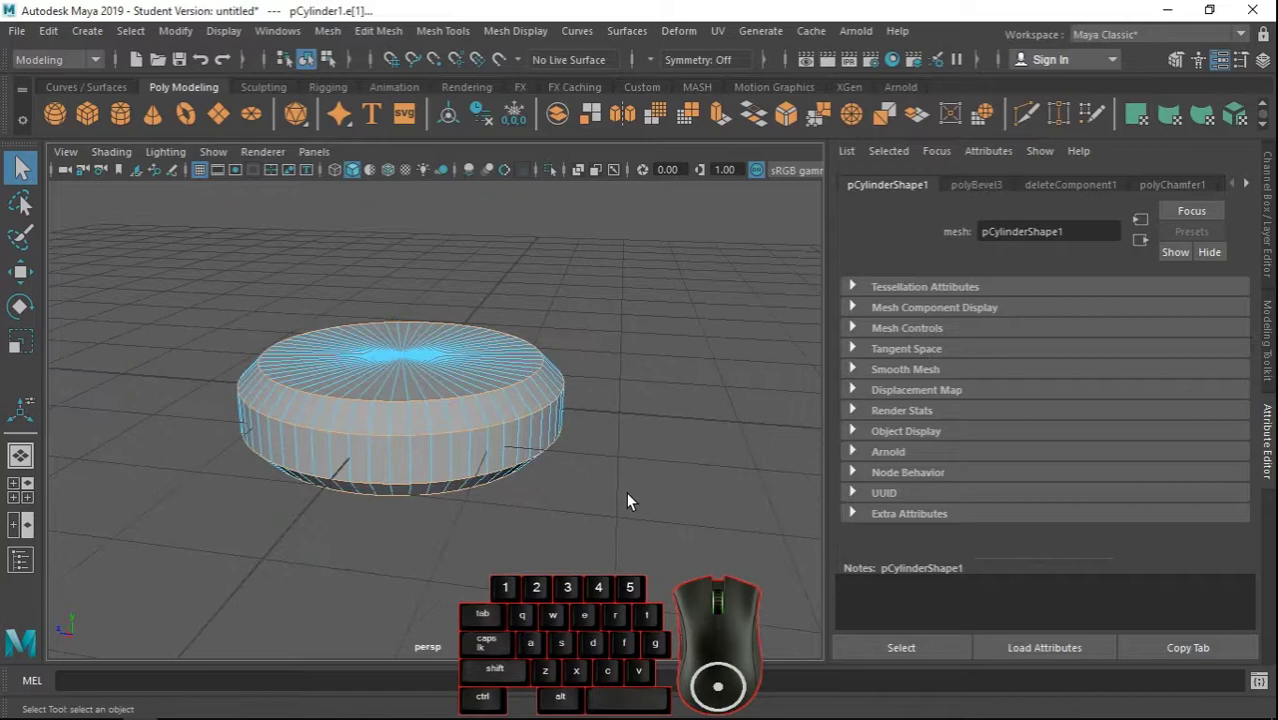
# Bevel the bottom rim edges at fraction 0.115 with two segments in polyBevel4.
pyautogui.click(392, 41)
pyautogui.click(421, 99)
pyautogui.middleClick(673, 402)
pyautogui.middleClick(586, 412)
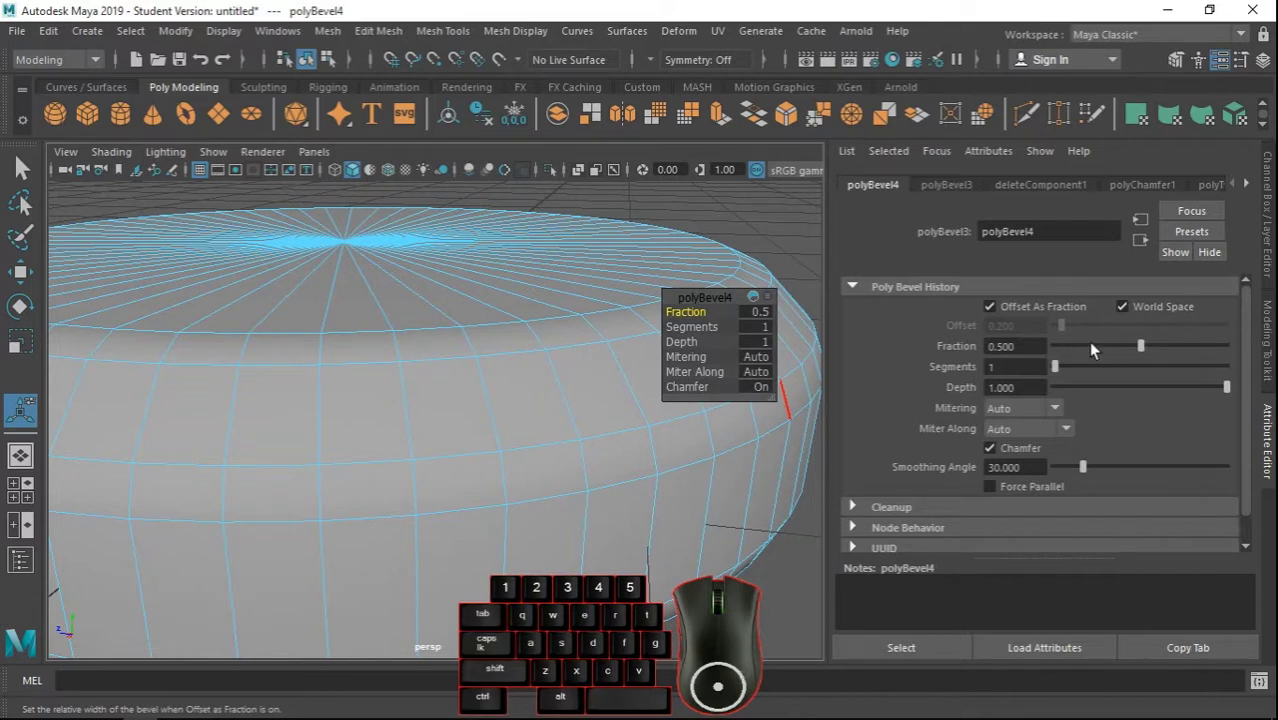
pyautogui.moveTo(1100, 348); pyautogui.dragTo(1082, 355)
pyautogui.click(1066, 372)
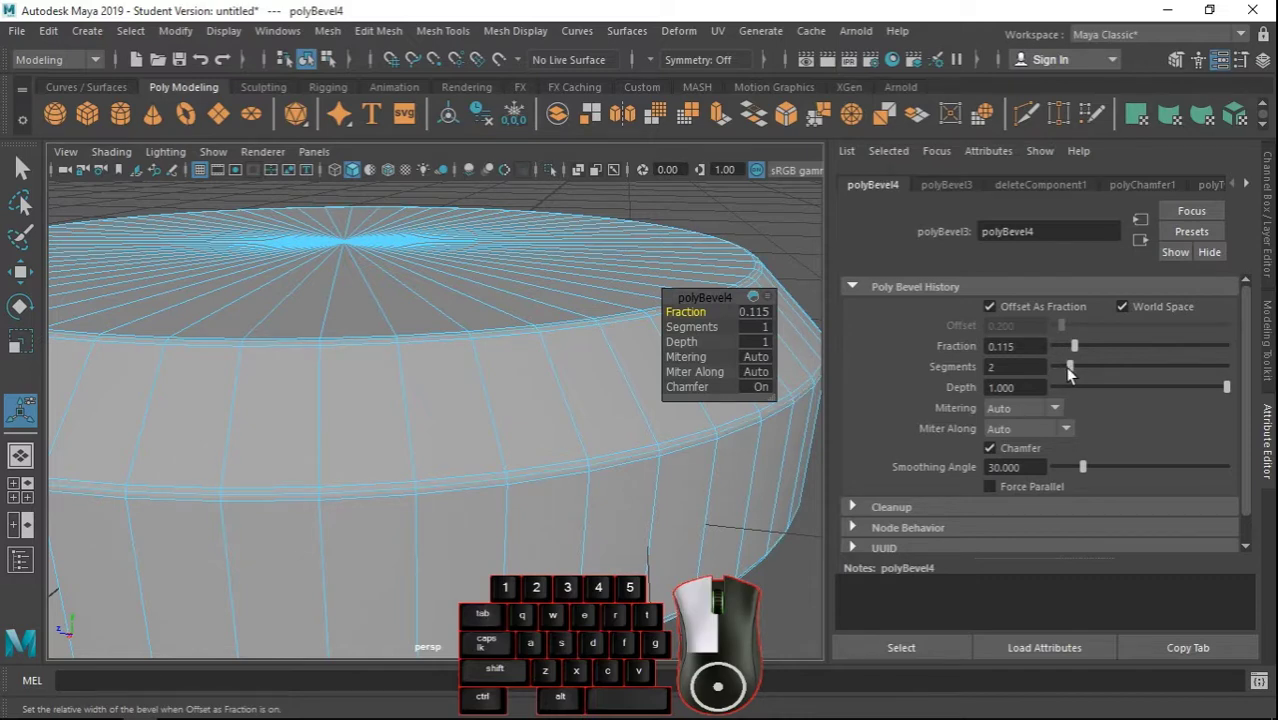
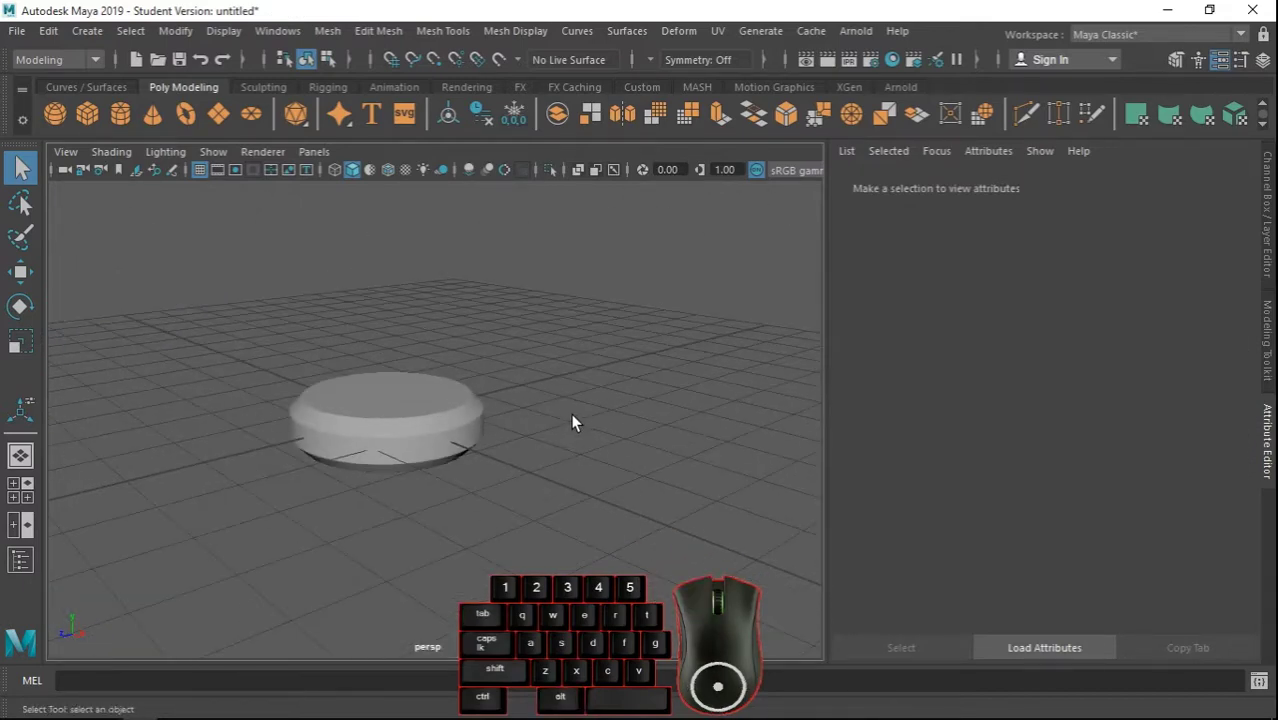
# Select the hub's inner top faces and extrude them with Ctrl+E.
pyautogui.click(387, 445)
pyautogui.click(403, 452)
pyautogui.scroll(-3)
pyautogui.scroll(-3)
pyautogui.moveTo(591, 470); pyautogui.dragTo(586, 464)
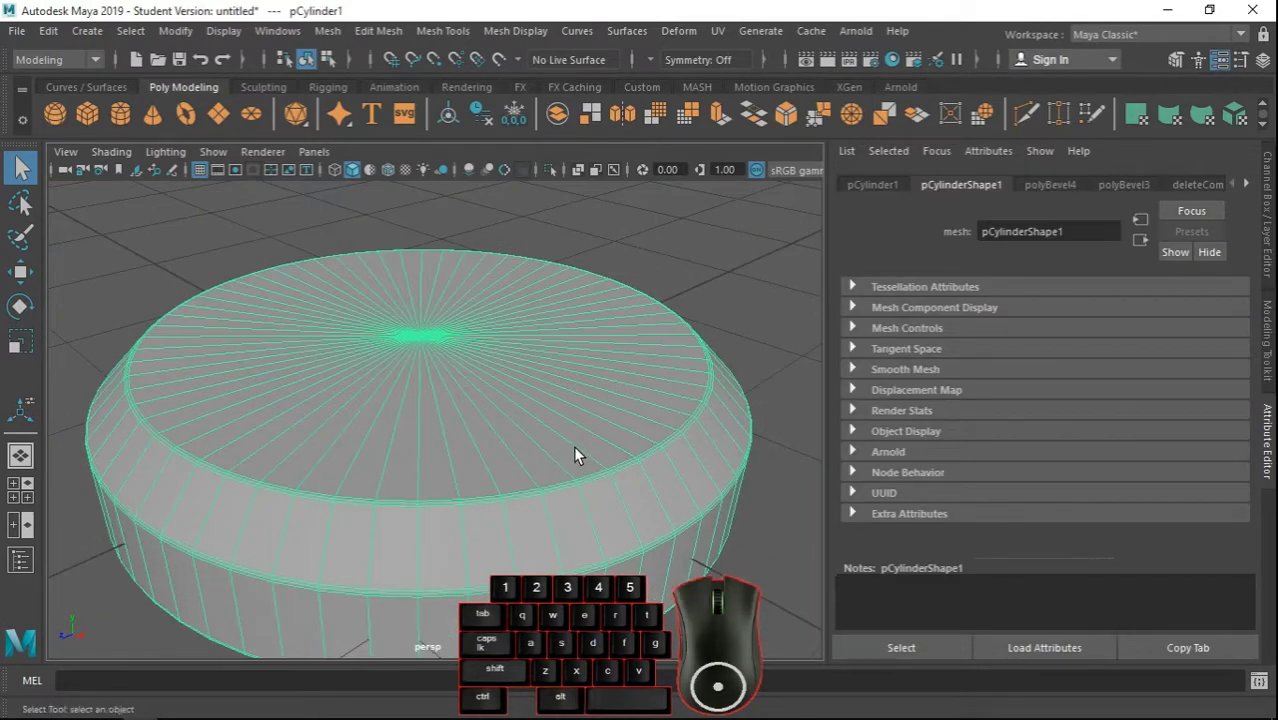
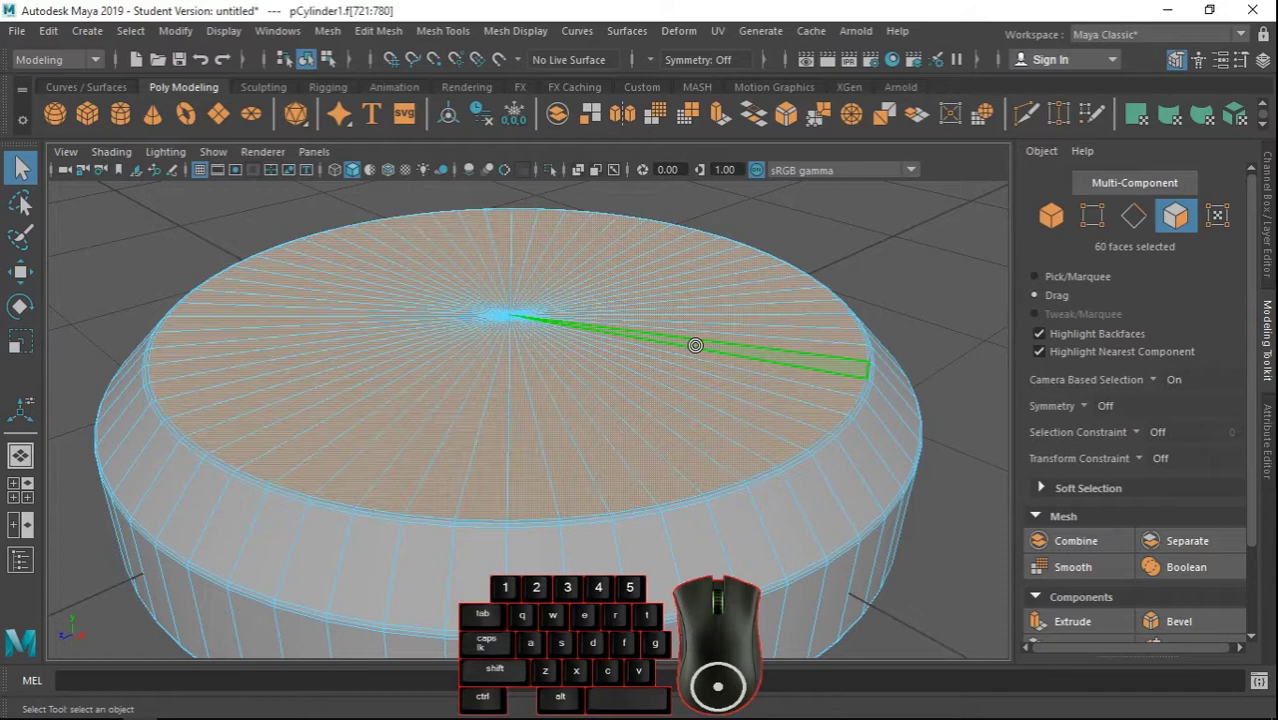
pyautogui.press('ctrl+e')
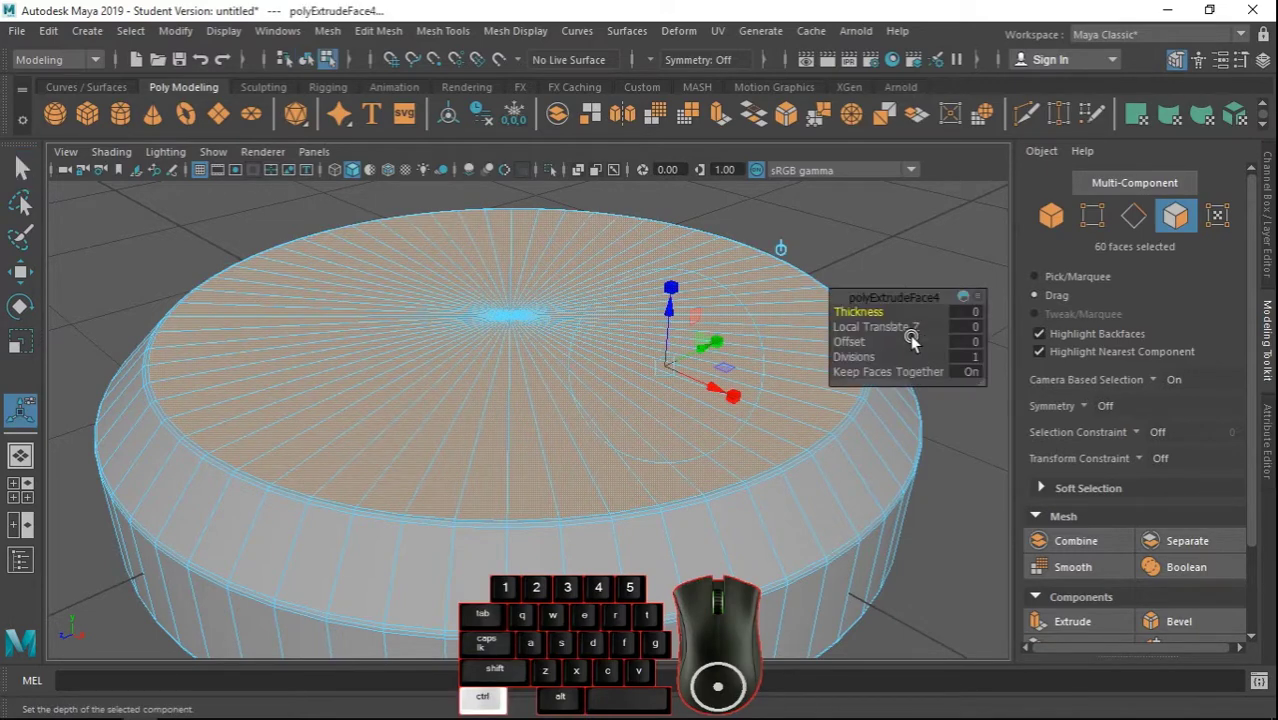
# Switch to scaling in the top view and begin shrinking the extruded faces toward the centre.
pyautogui.click(32, 347)
pyautogui.press('space')
pyautogui.press('space')
pyautogui.middleClick(652, 389)
pyautogui.moveTo(673, 523); pyautogui.dragTo(609, 354)
pyautogui.moveTo(642, 389); pyautogui.dragTo(842, 517)
pyautogui.moveTo(620, 325); pyautogui.dragTo(699, 471)
pyautogui.moveTo(703, 476); pyautogui.dragTo(783, 524)
pyautogui.moveTo(733, 479); pyautogui.dragTo(794, 550)
pyautogui.middleClick(794, 549)
pyautogui.moveTo(641, 477); pyautogui.dragTo(621, 448)
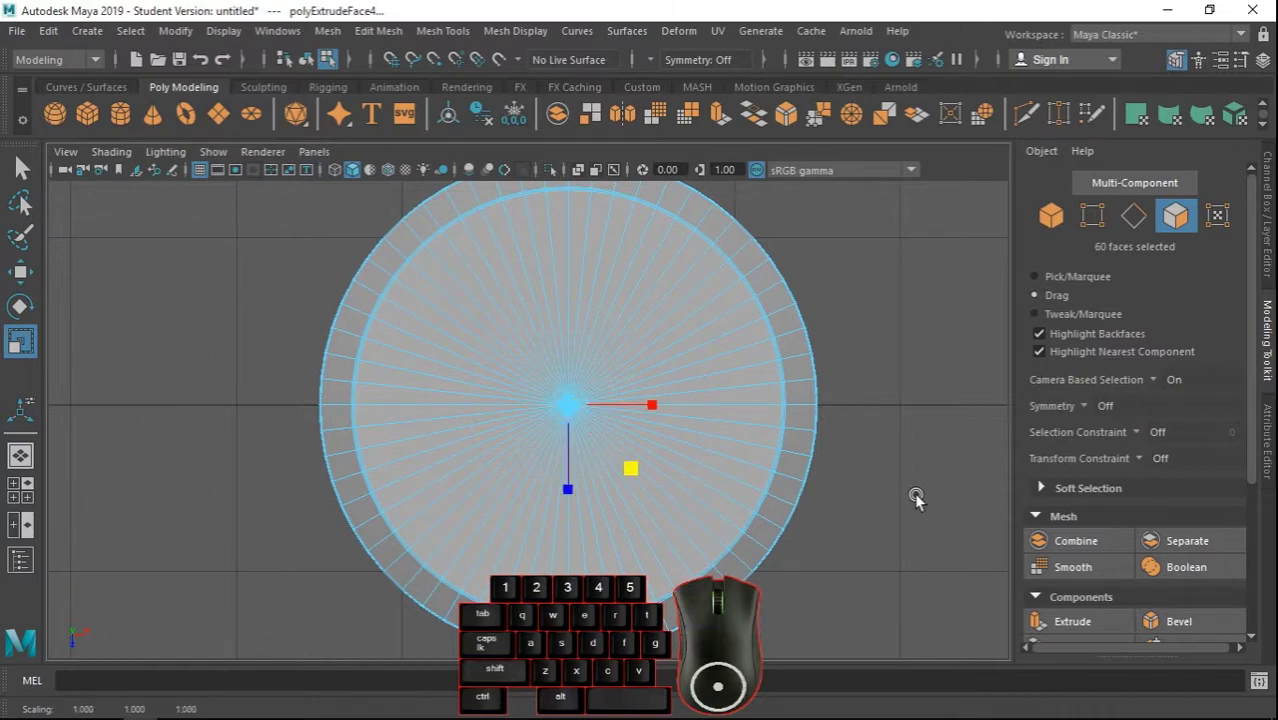
# Extrude the hub's centre faces a second time and pull them straight up from a side view.
pyautogui.press('ctrl+e')
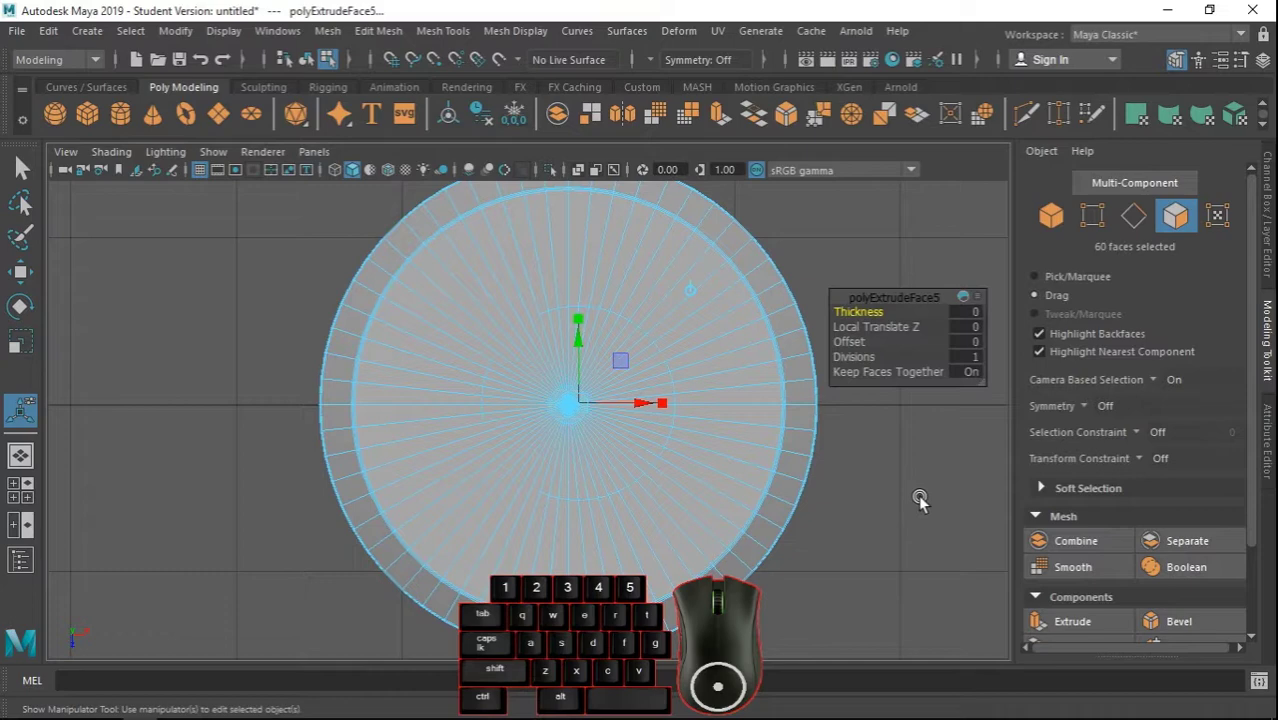
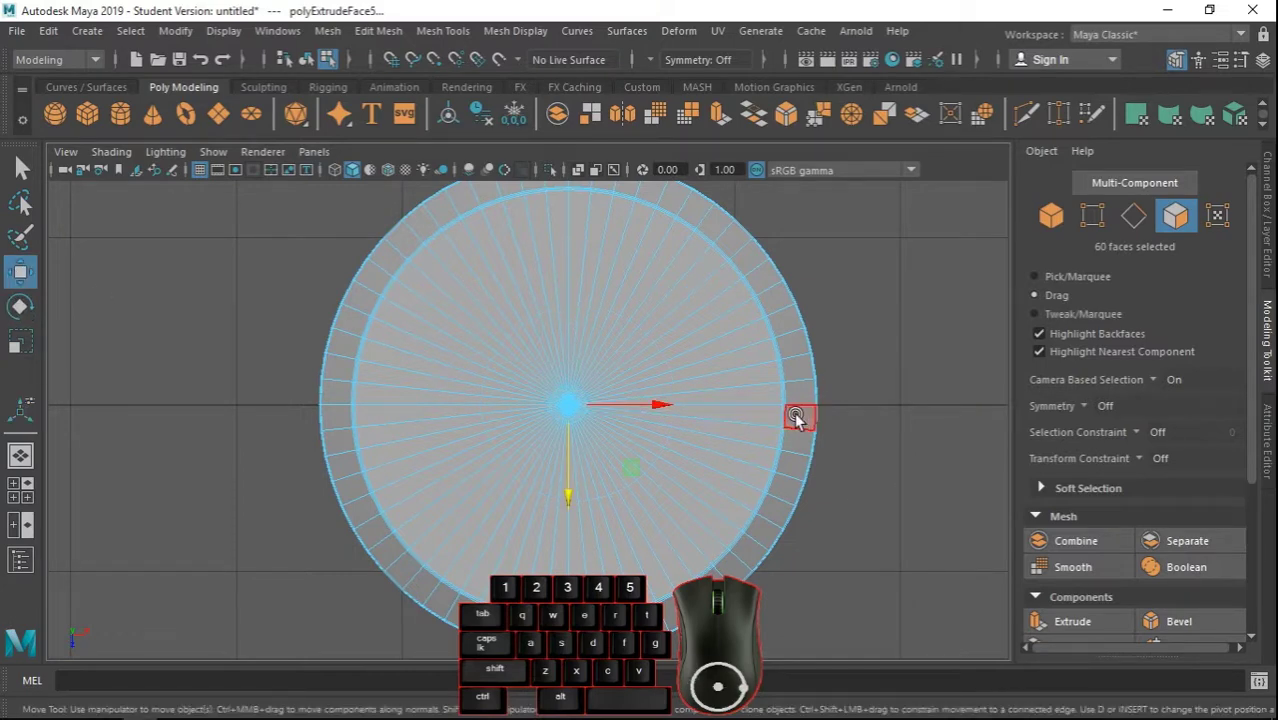
pyautogui.press('space')
pyautogui.press('space')
pyautogui.scroll(-3)
pyautogui.moveTo(521, 478); pyautogui.dragTo(642, 463)
pyautogui.moveTo(743, 311); pyautogui.dragTo(731, 478)
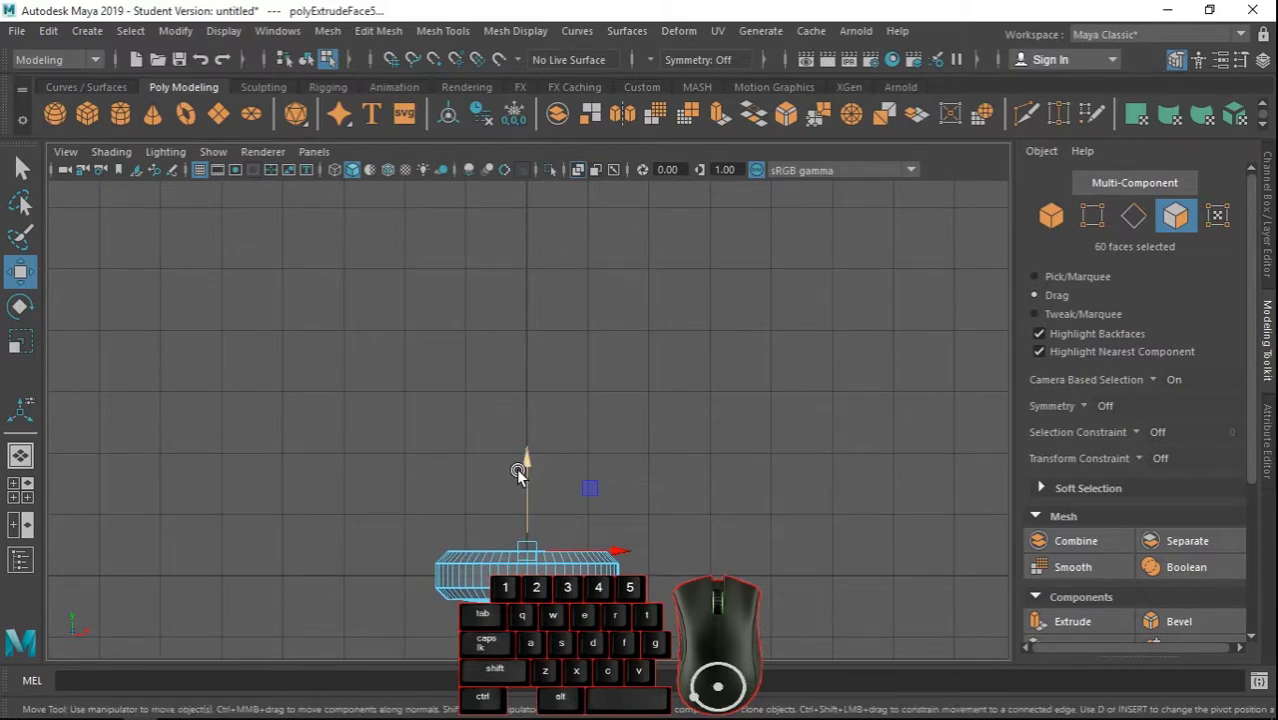
pyautogui.moveTo(543, 464); pyautogui.dragTo(545, 246)
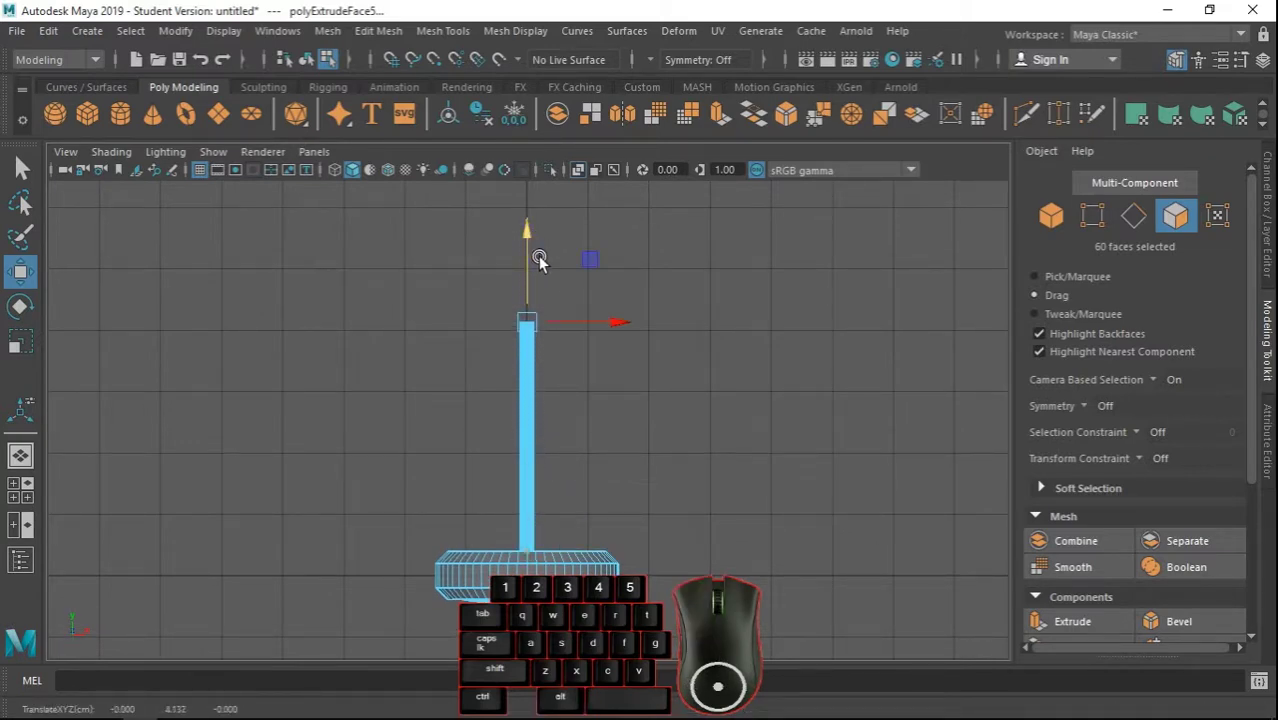
# Adjust the downrod's height so it stands as a tall thin rod above the hub.
pyautogui.click(666, 453)
pyautogui.press('space')
pyautogui.press('space')
pyautogui.moveTo(602, 430); pyautogui.dragTo(666, 165)
pyautogui.click(843, 400)
pyautogui.moveTo(623, 484); pyautogui.dragTo(572, 527)
pyautogui.scroll(3)
pyautogui.scroll(-3)
# Start moving the blade plank toward the hub's rim.
pyautogui.click(161, 446)
pyautogui.moveTo(207, 453); pyautogui.dragTo(445, 421)
pyautogui.press('space')
pyautogui.middleClick(538, 388)
pyautogui.middleClick(540, 390)
pyautogui.moveTo(726, 492); pyautogui.dragTo(703, 380)
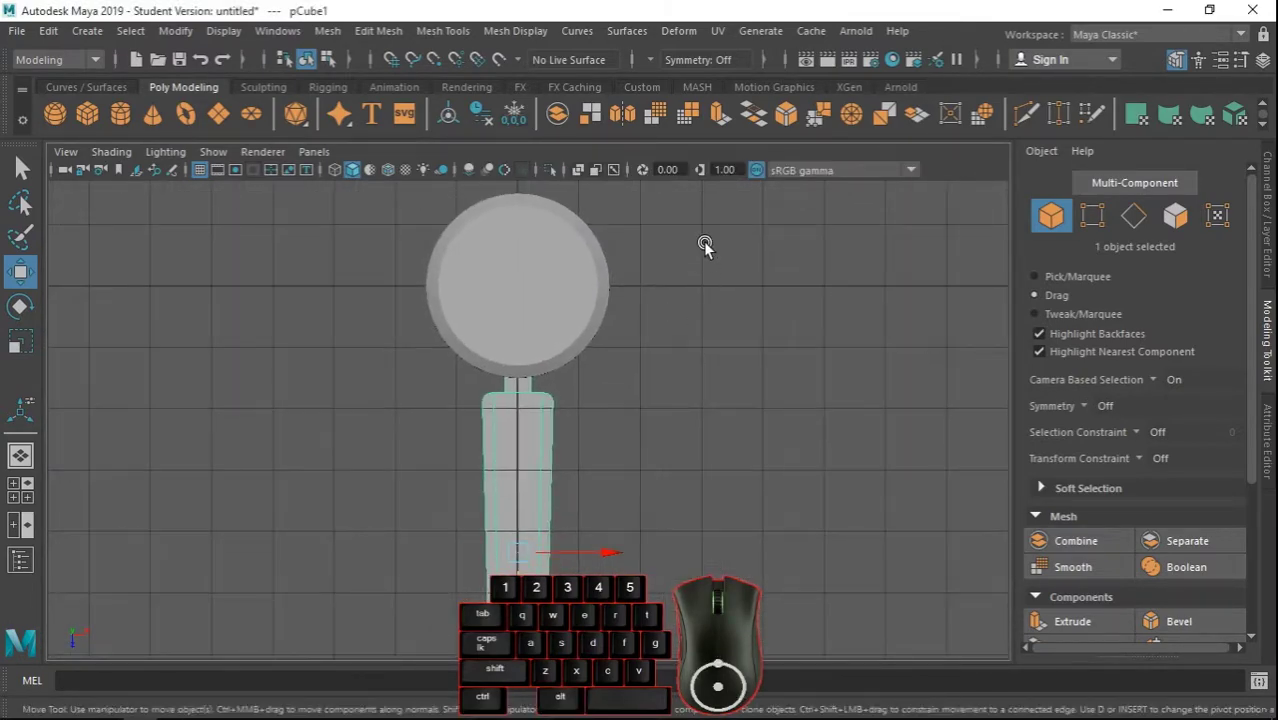
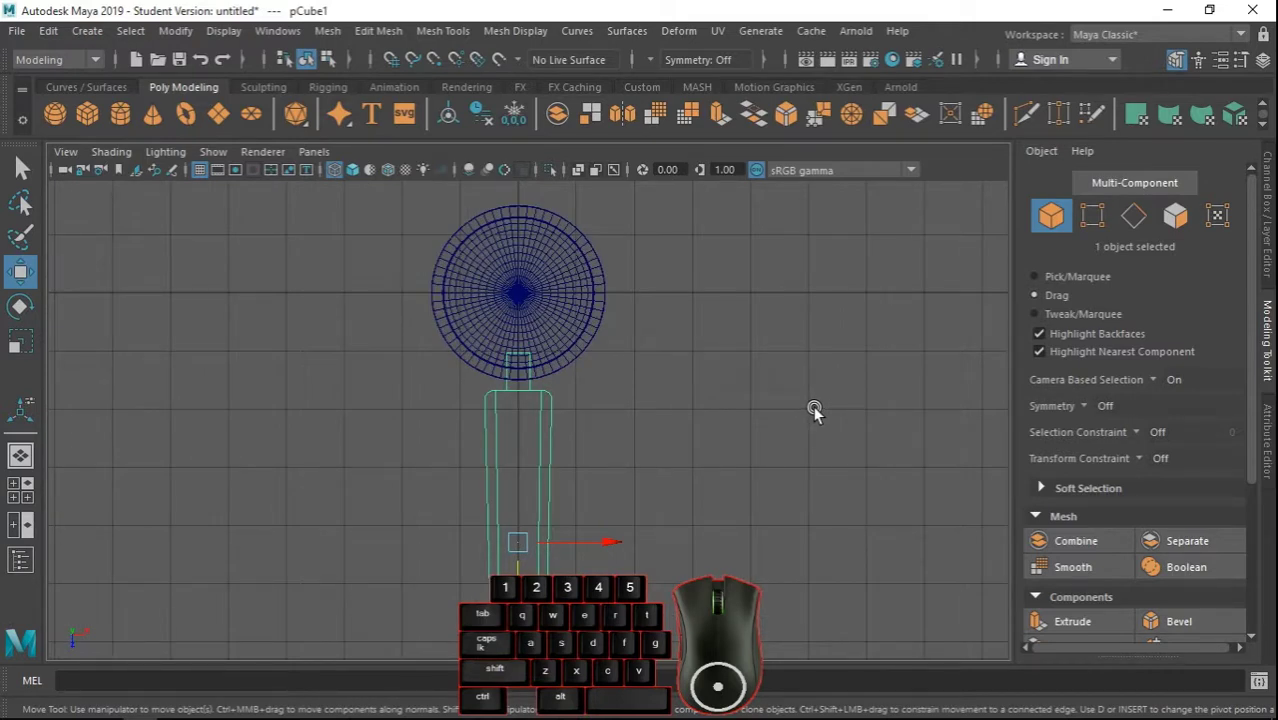
# Select pCube1 and reposition its pivot to the centre of the hub.
pyautogui.click(794, 414)
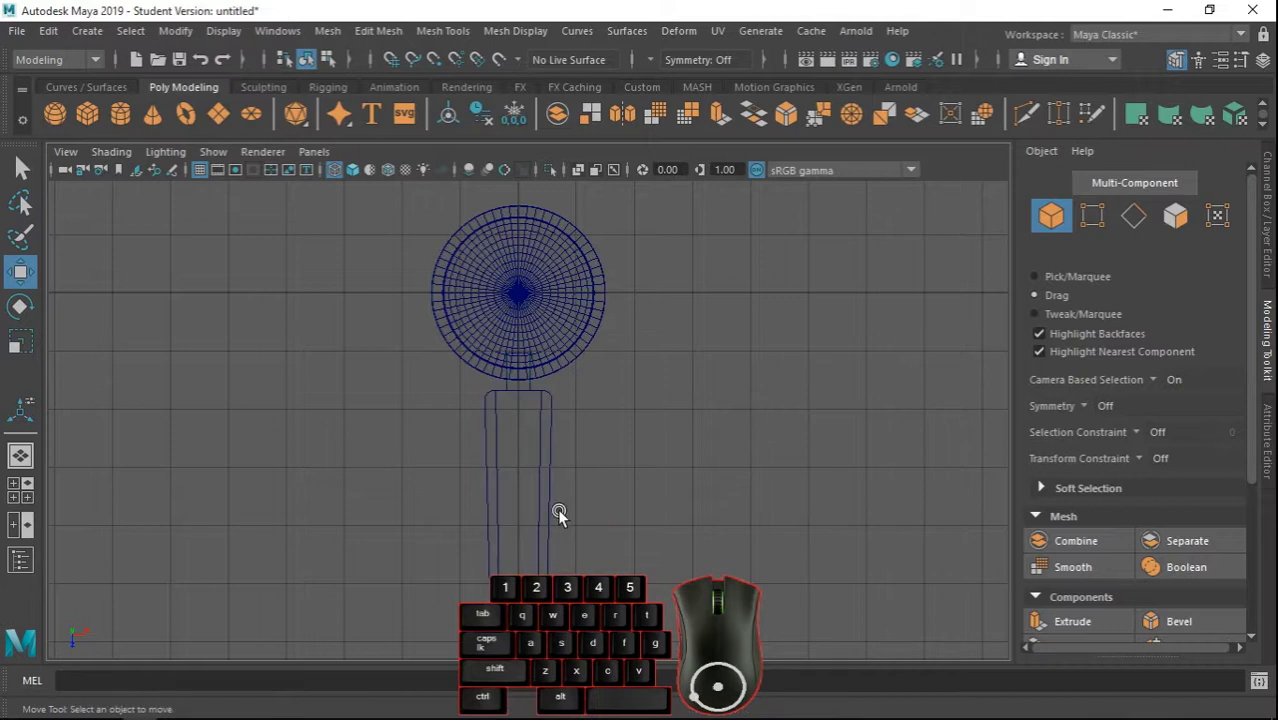
pyautogui.click(558, 516)
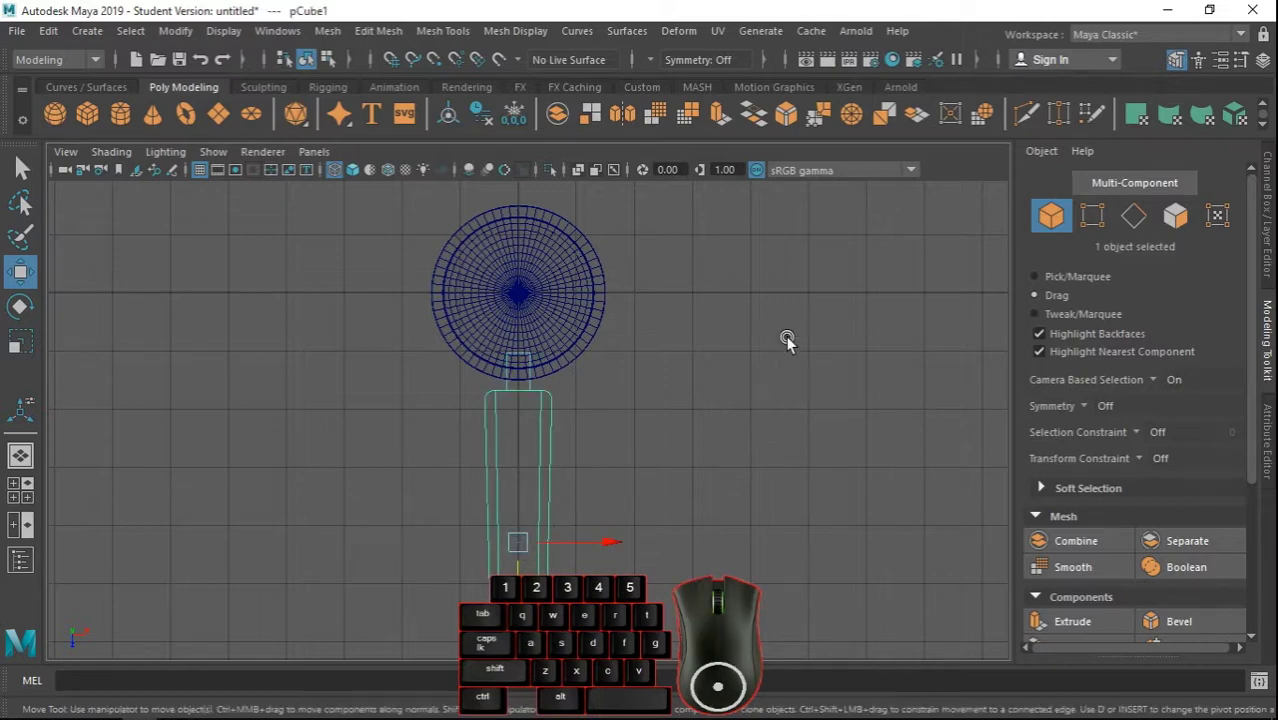
pyautogui.press('d')
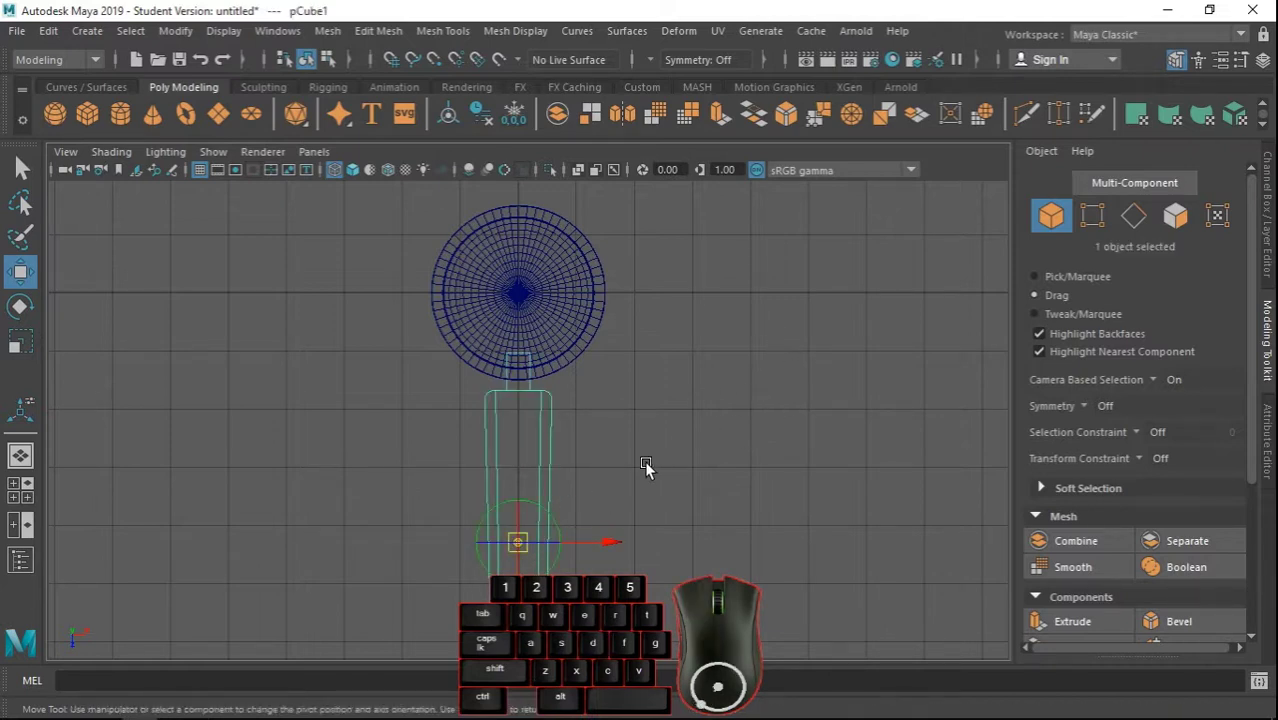
pyautogui.middleClick(689, 466)
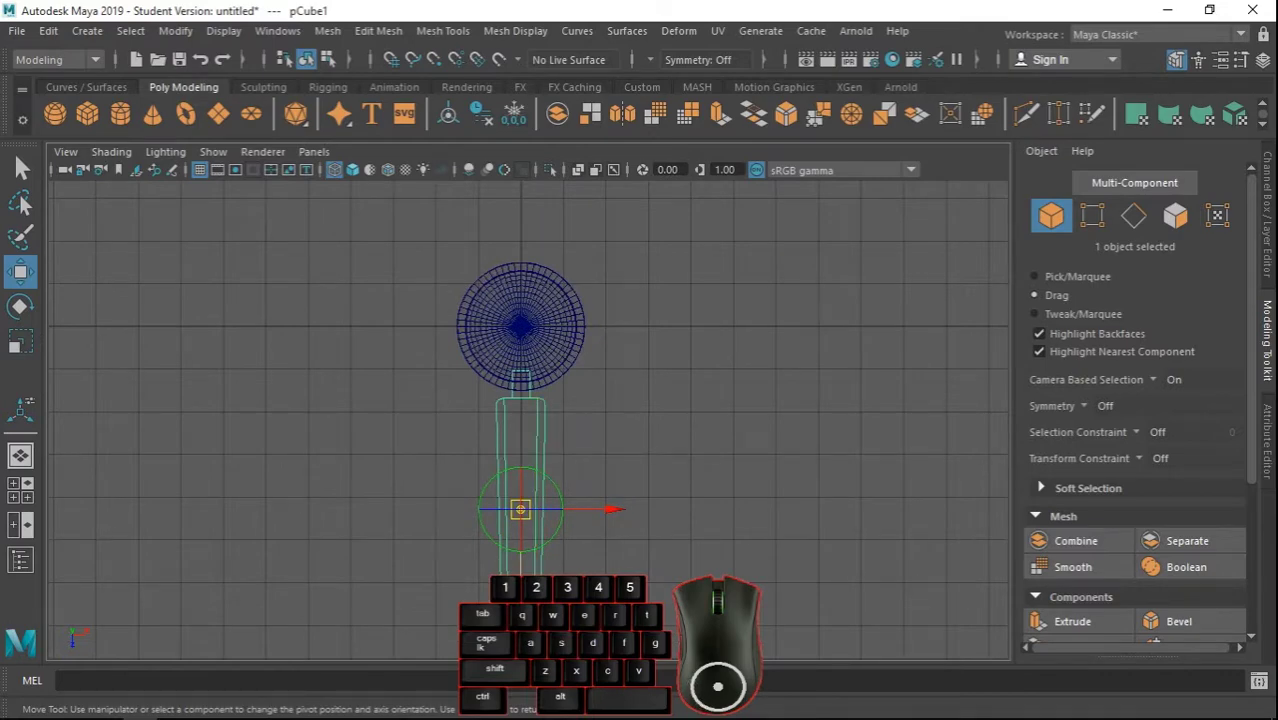
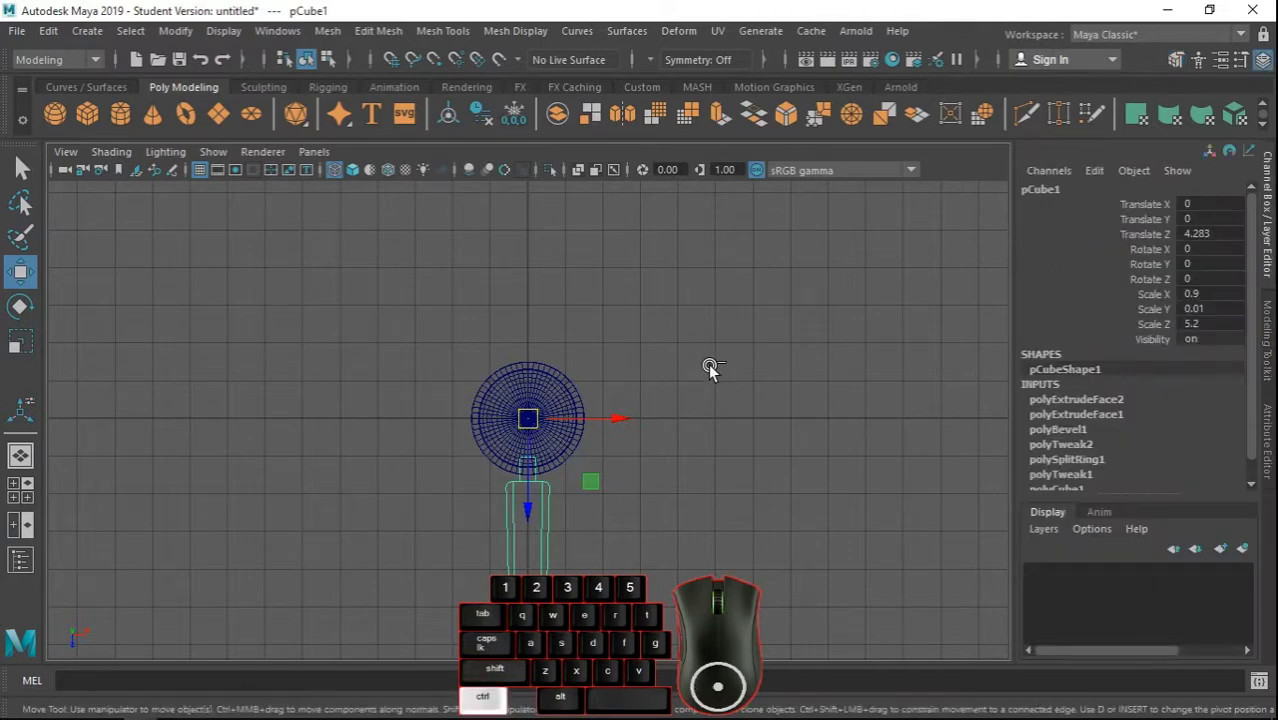
# Duplicate the blade, rotate the copy 120° in Y about the hub, then Shift+D a third at 240°.
pyautogui.press('ctrl+d')
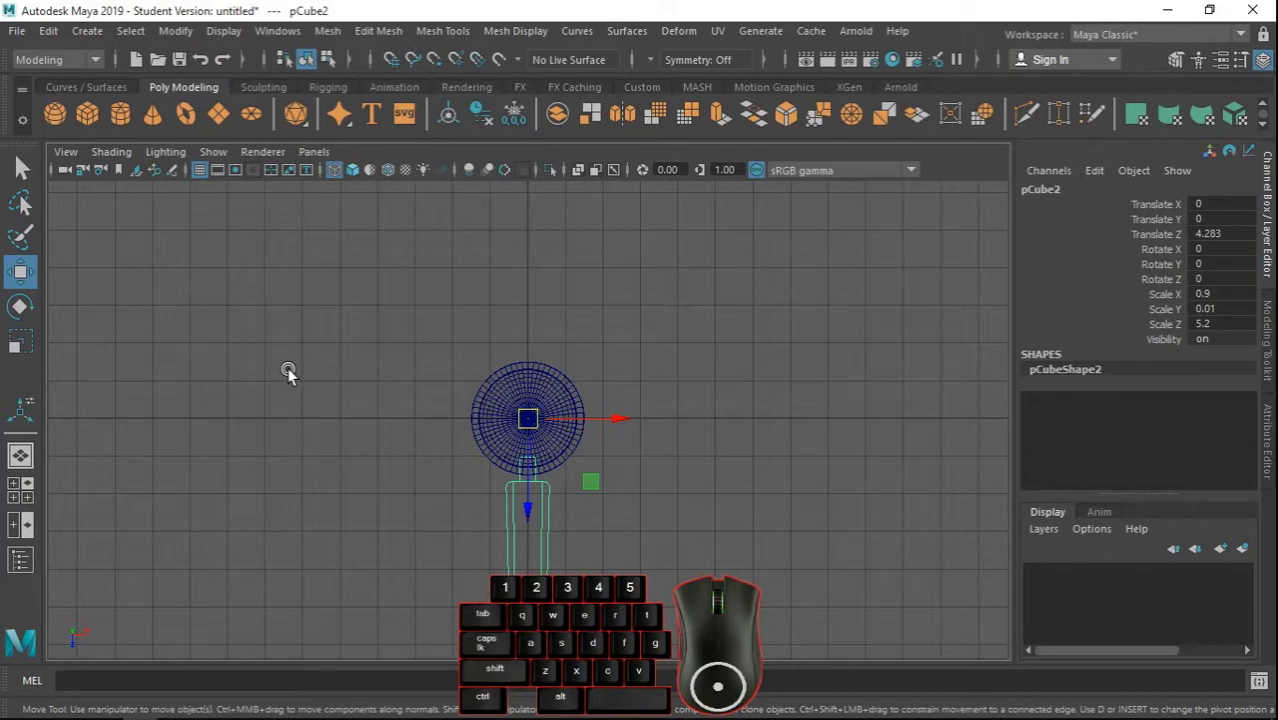
pyautogui.click(24, 310)
pyautogui.moveTo(496, 356); pyautogui.dragTo(441, 451)
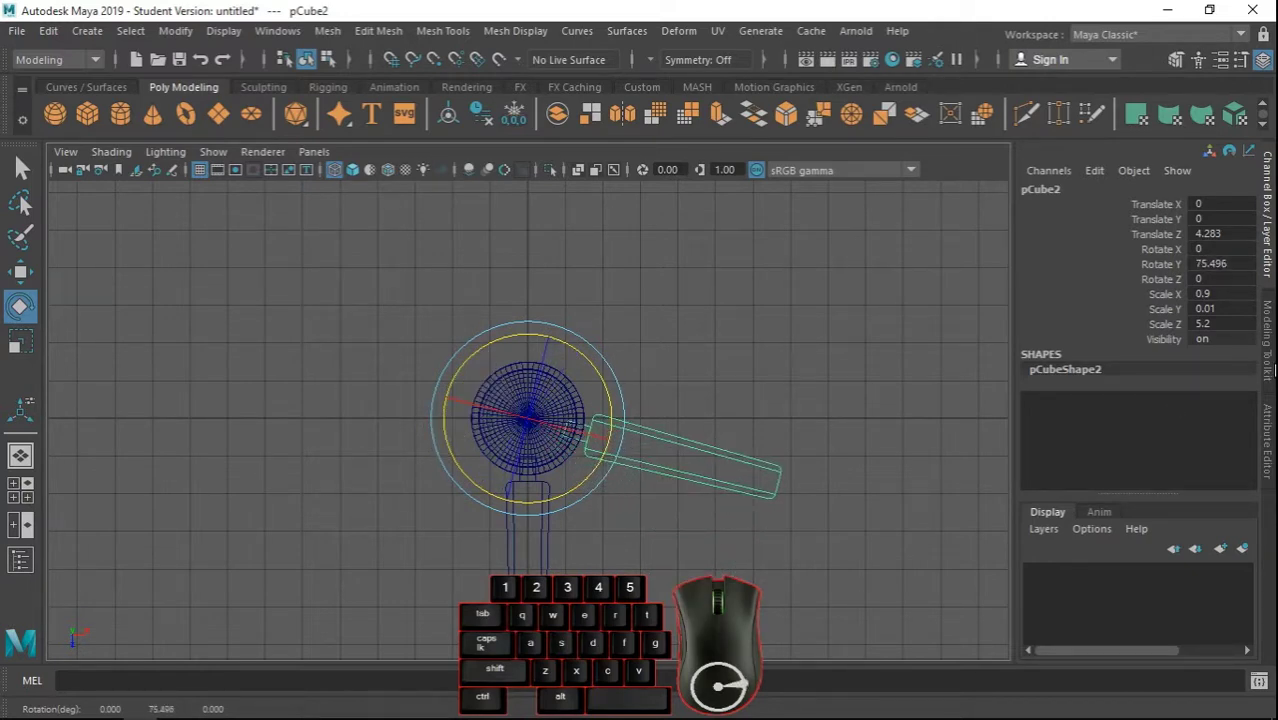
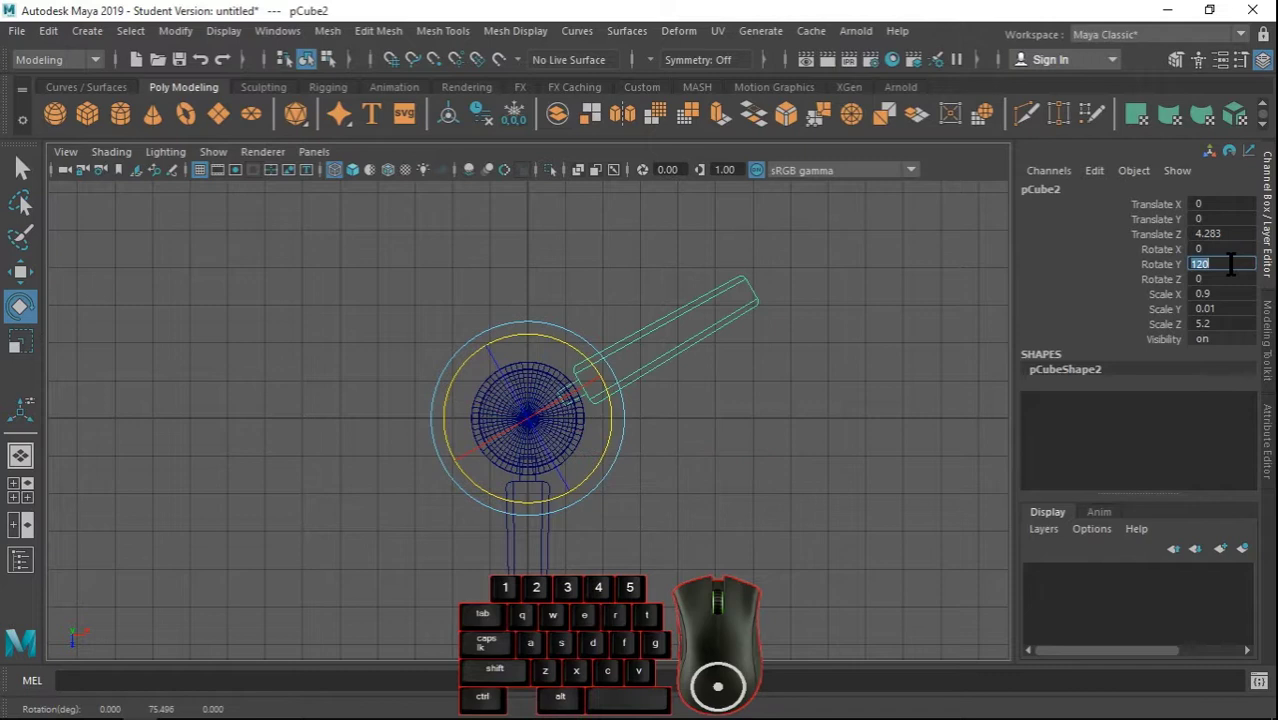
pyautogui.click(1172, 272)
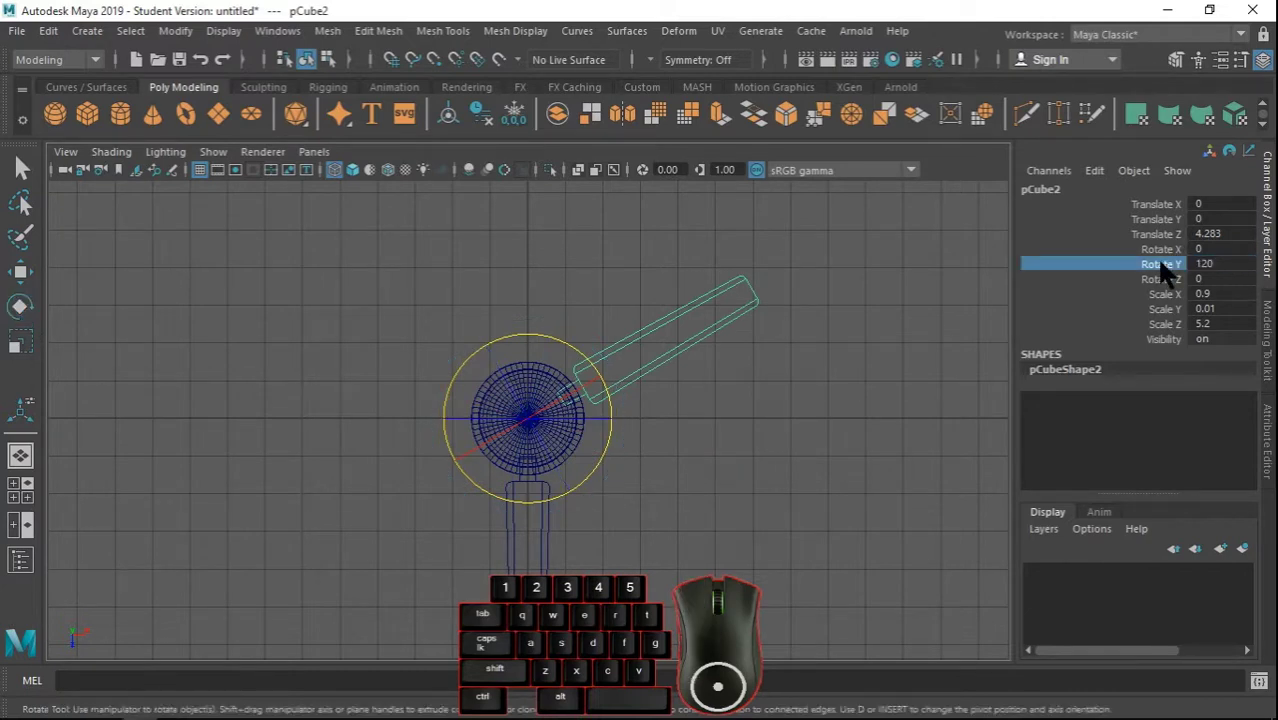
pyautogui.press('shift+d')
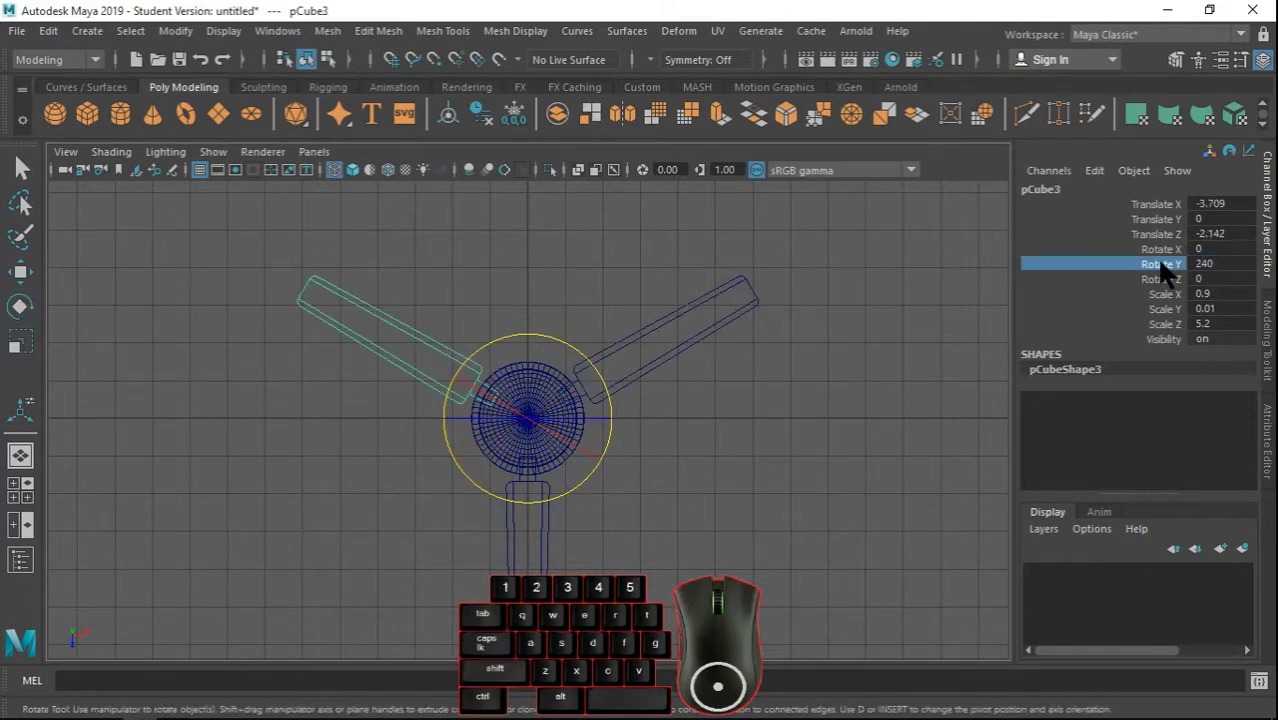
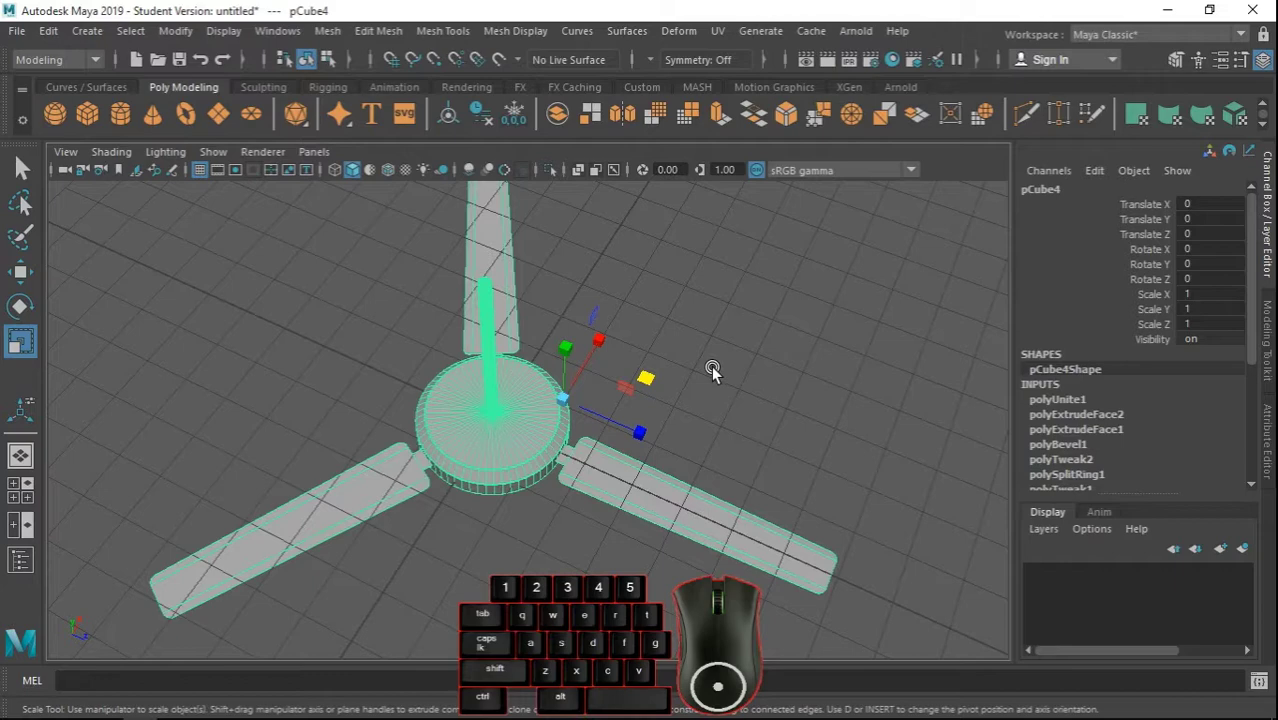
# Snap the combined fan's pivot to the hub centre at the origin and return to perspective view.
pyautogui.press('d')
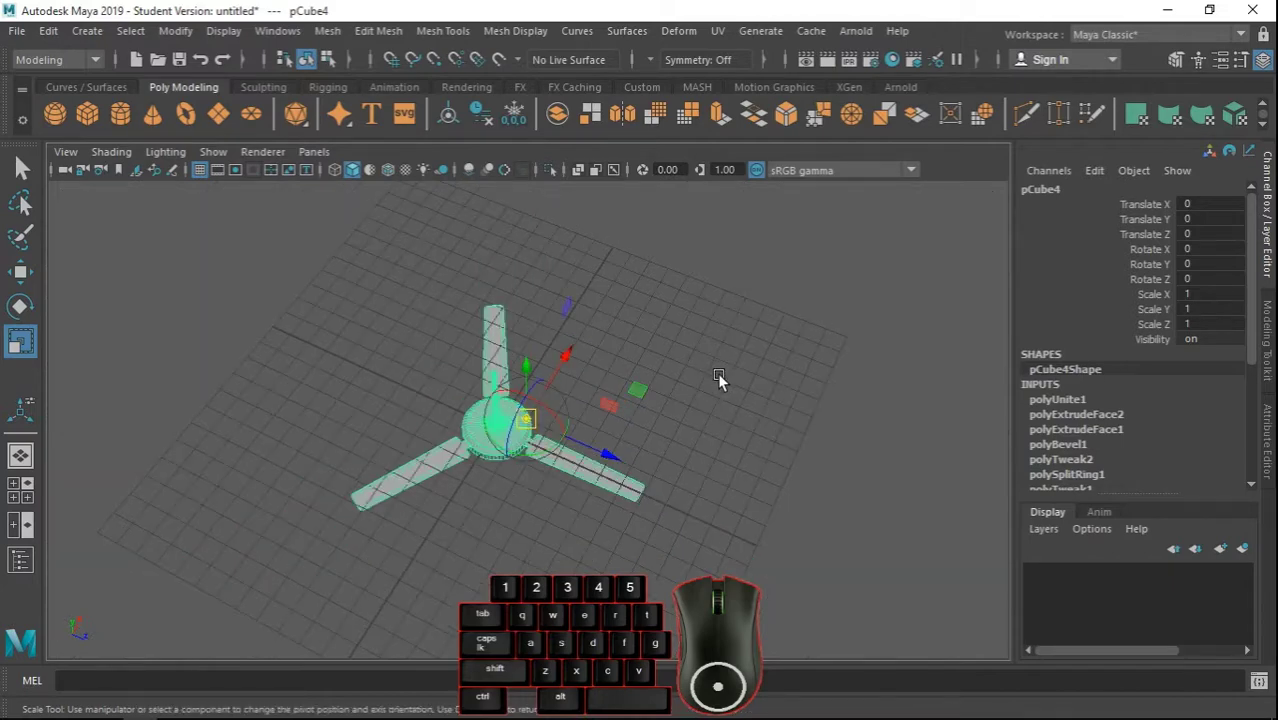
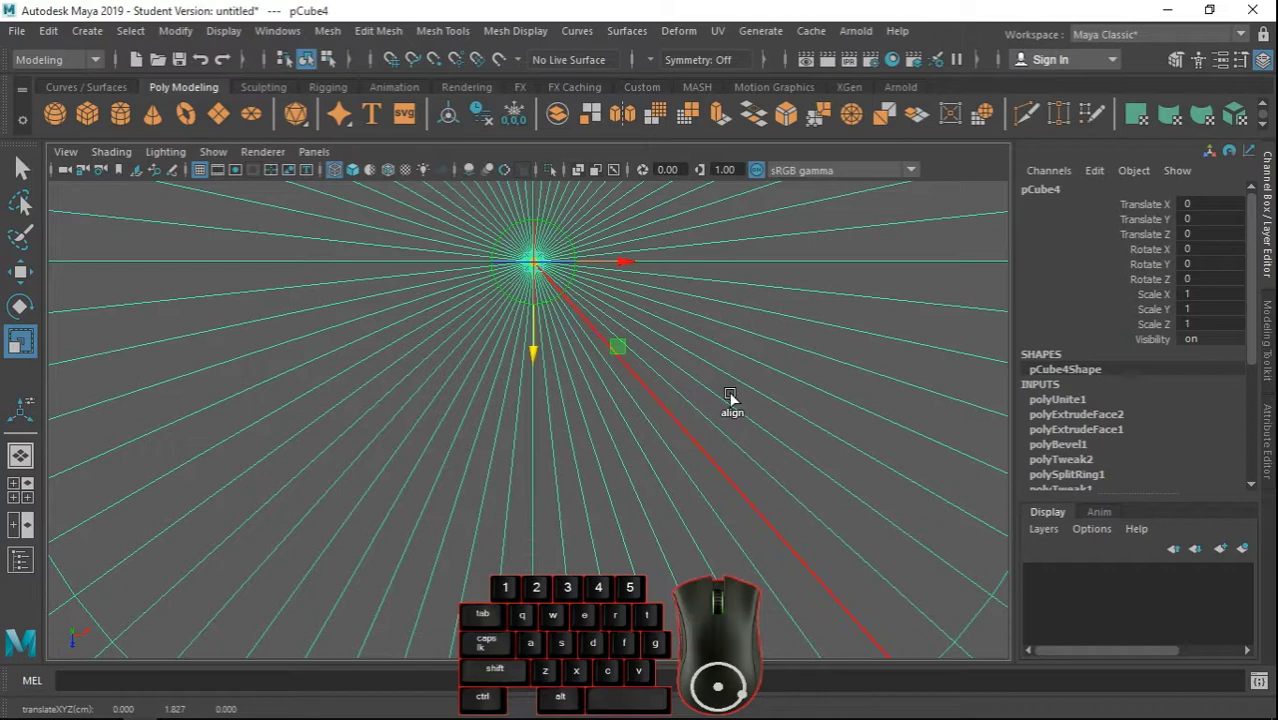
pyautogui.press('d')
pyautogui.scroll(-3)
pyautogui.scroll(3)
pyautogui.click(754, 460)
pyautogui.press('space')
pyautogui.press('space')
pyautogui.scroll(3)
# Orbit to view the fan from above and restore the Time Slider through the workspace menu.
pyautogui.moveTo(534, 555); pyautogui.dragTo(563, 525)
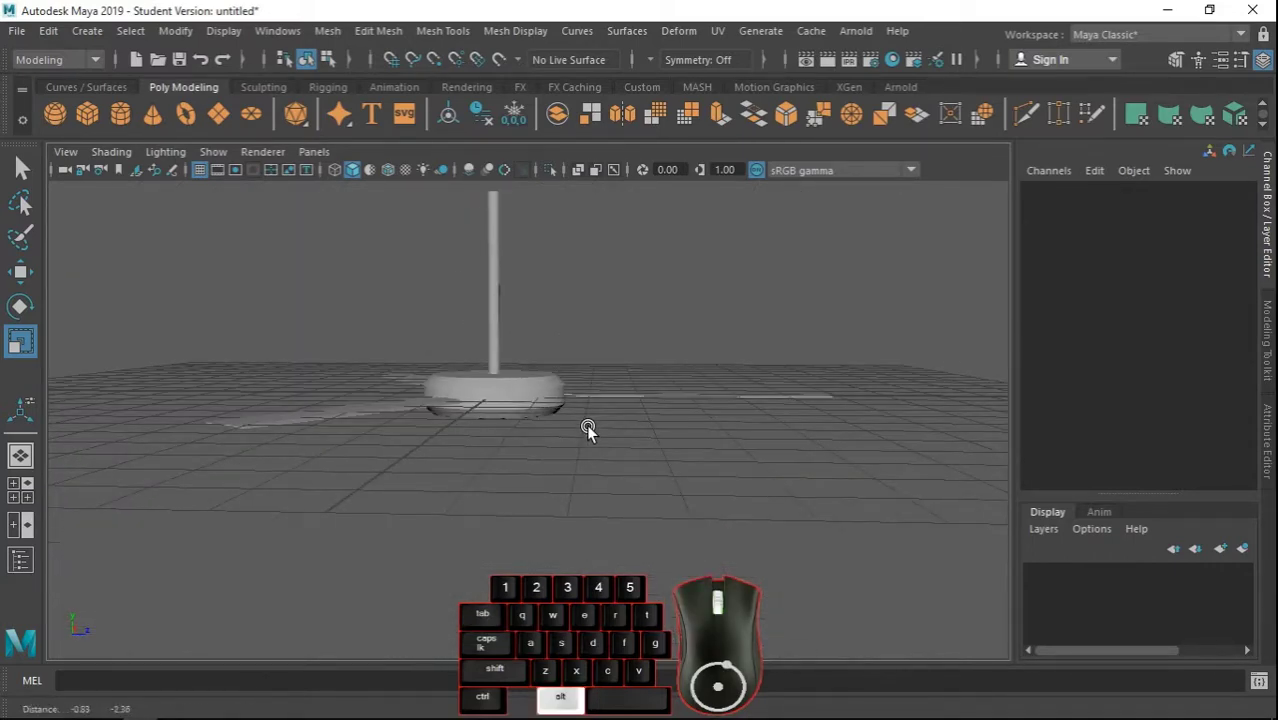
pyautogui.moveTo(613, 476); pyautogui.dragTo(619, 546)
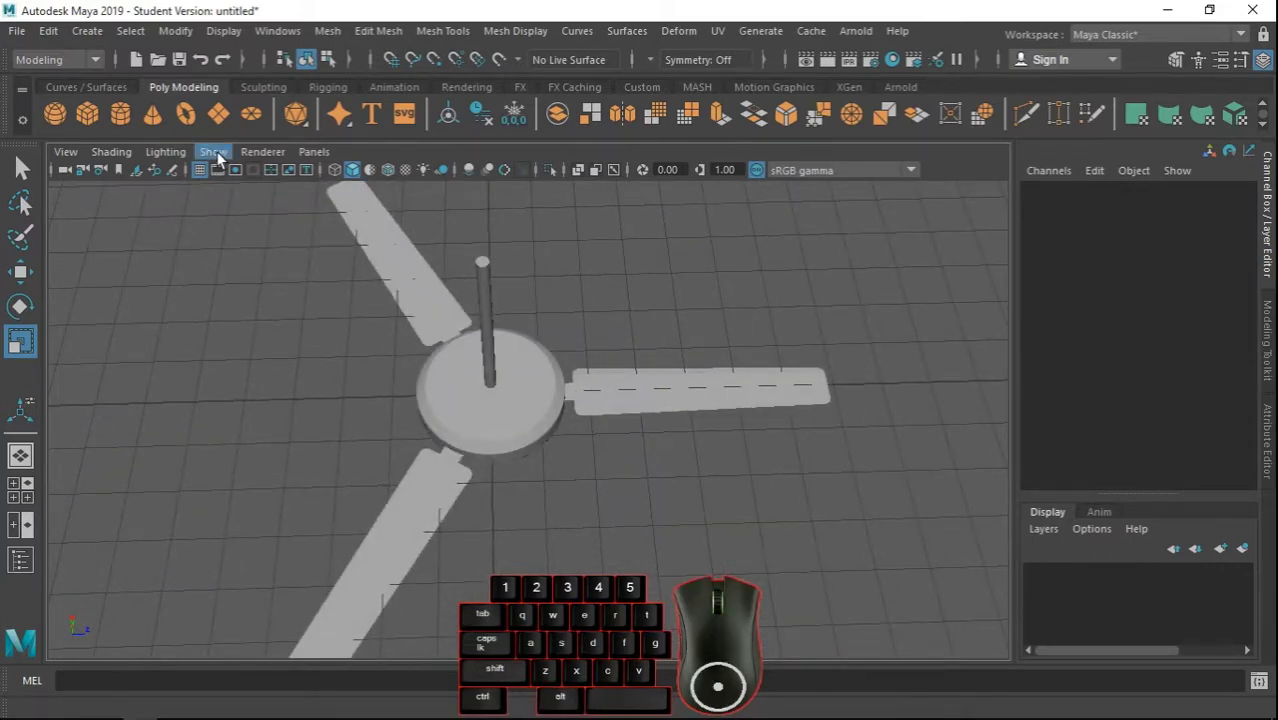
pyautogui.click(207, 181)
pyautogui.moveTo(628, 433); pyautogui.dragTo(614, 399)
pyautogui.click(1255, 44)
pyautogui.click(1139, 349)
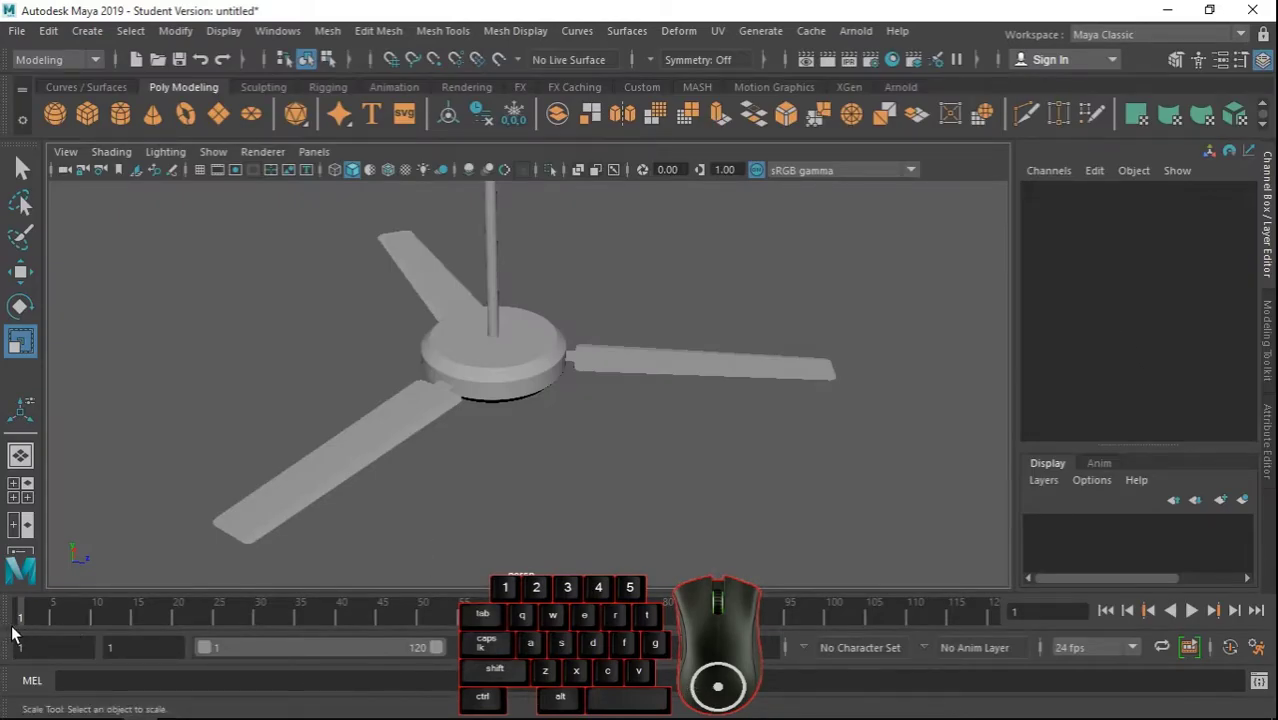
# Undo a stray extrude, key the fan's rotation at frame 1 and extend playback to 2000 frames.
pyautogui.scroll(-3)
pyautogui.scroll(3)
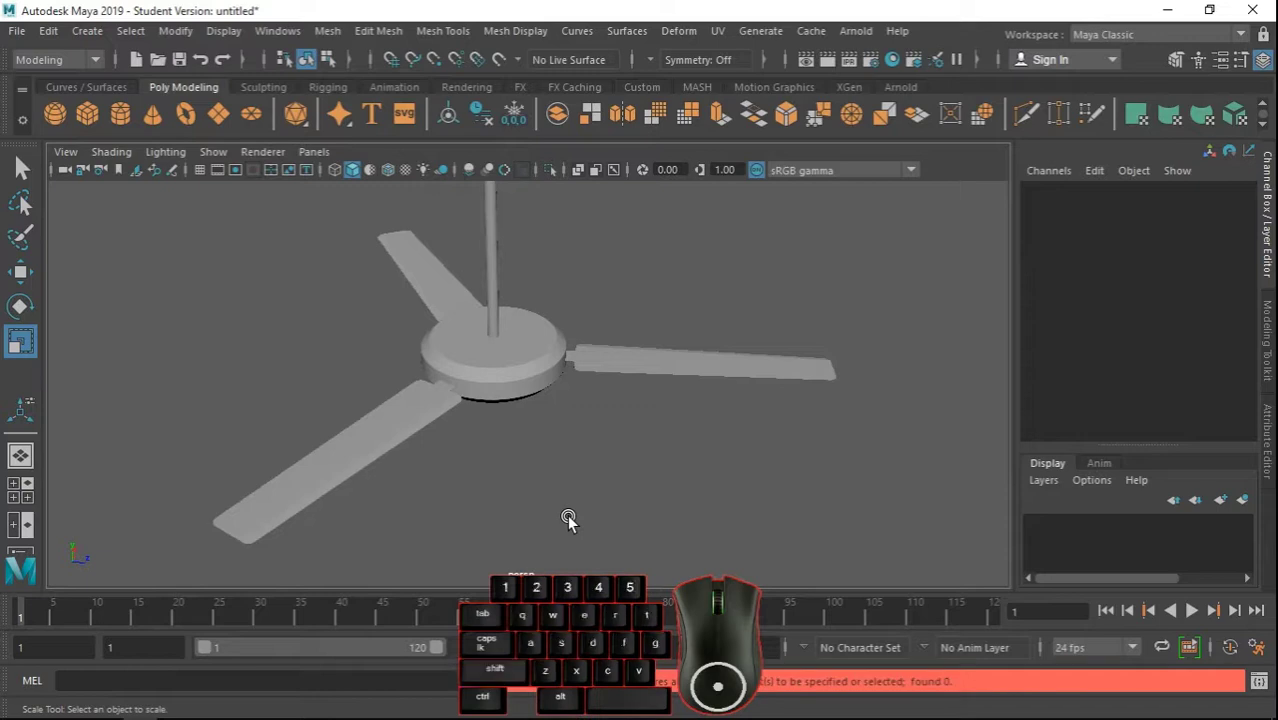
pyautogui.click(516, 399)
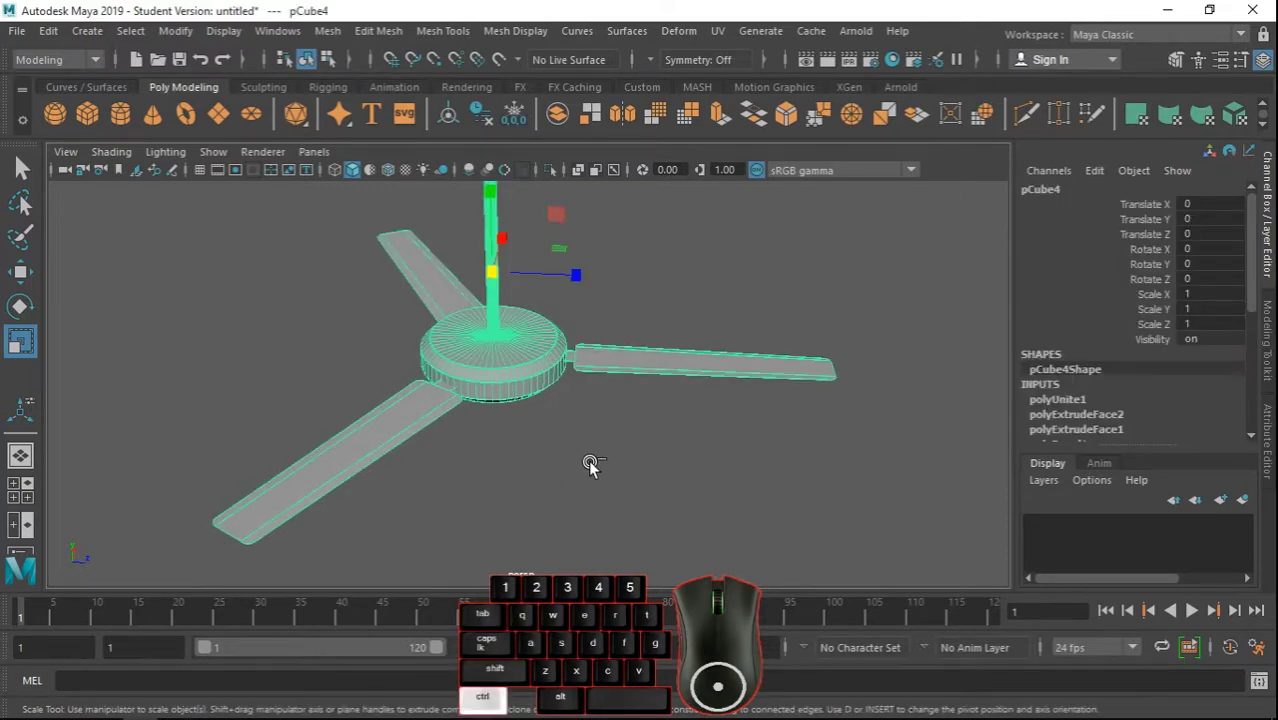
pyautogui.press('ctrl+e')
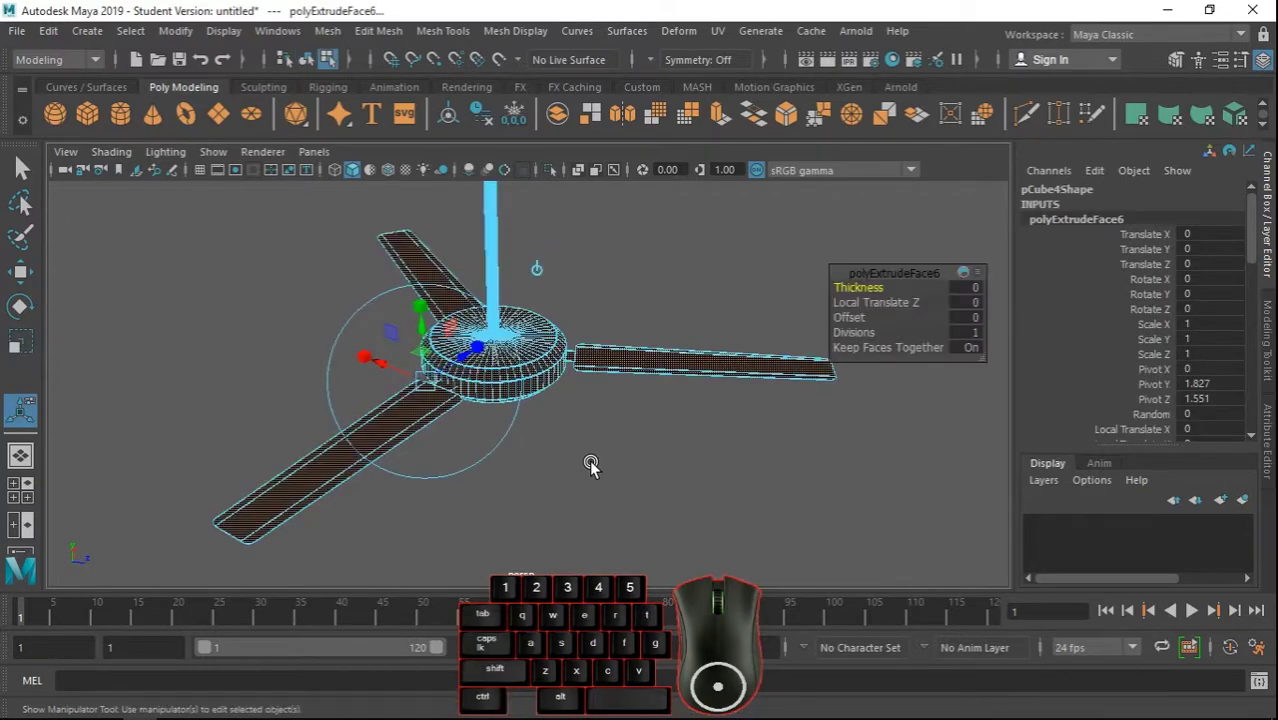
pyautogui.press('ctrl+z')
pyautogui.press('shift+e')
pyautogui.moveTo(598, 490); pyautogui.dragTo(592, 467)
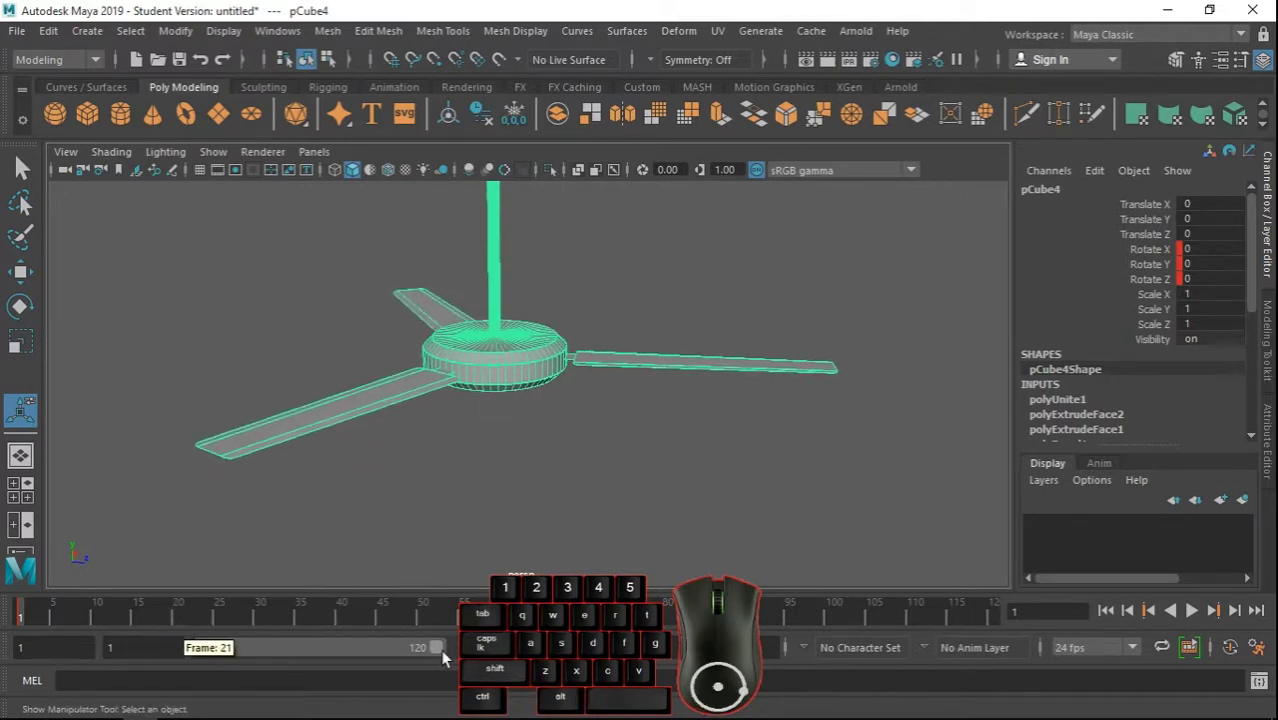
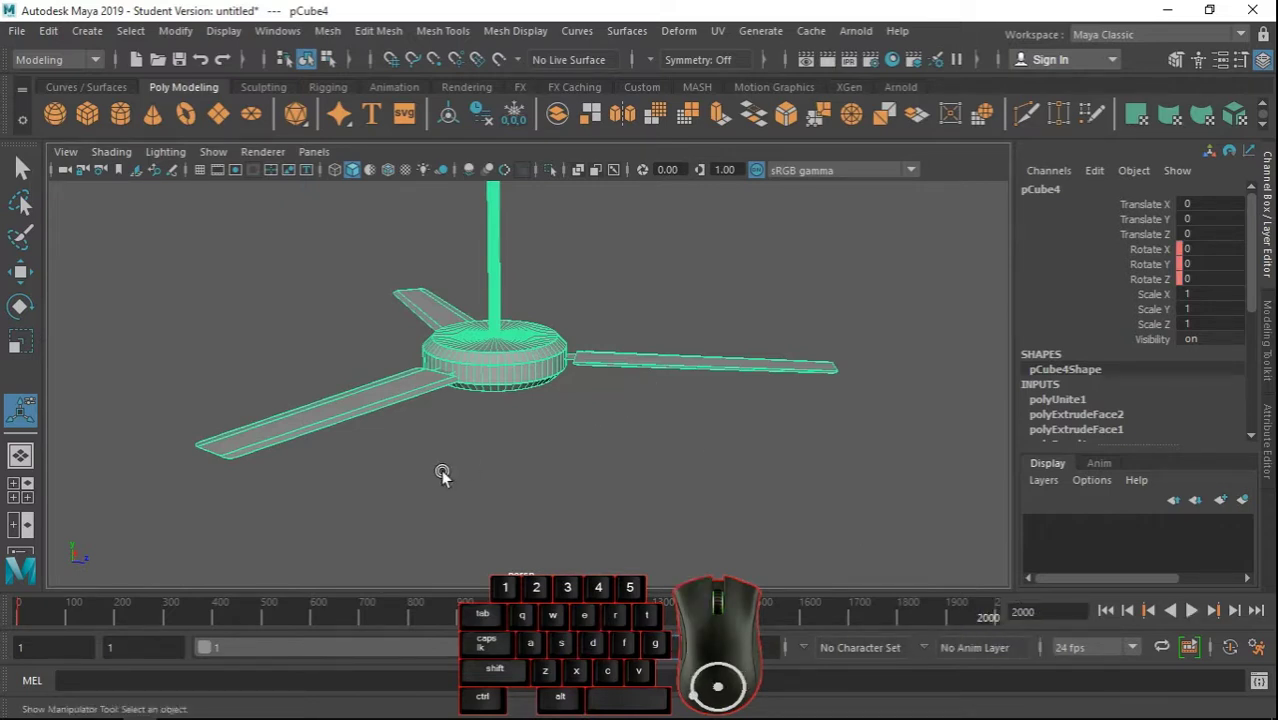
# At frame 2000 set the fan's Rotate Y to 1000 and key it.
pyautogui.click(26, 316)
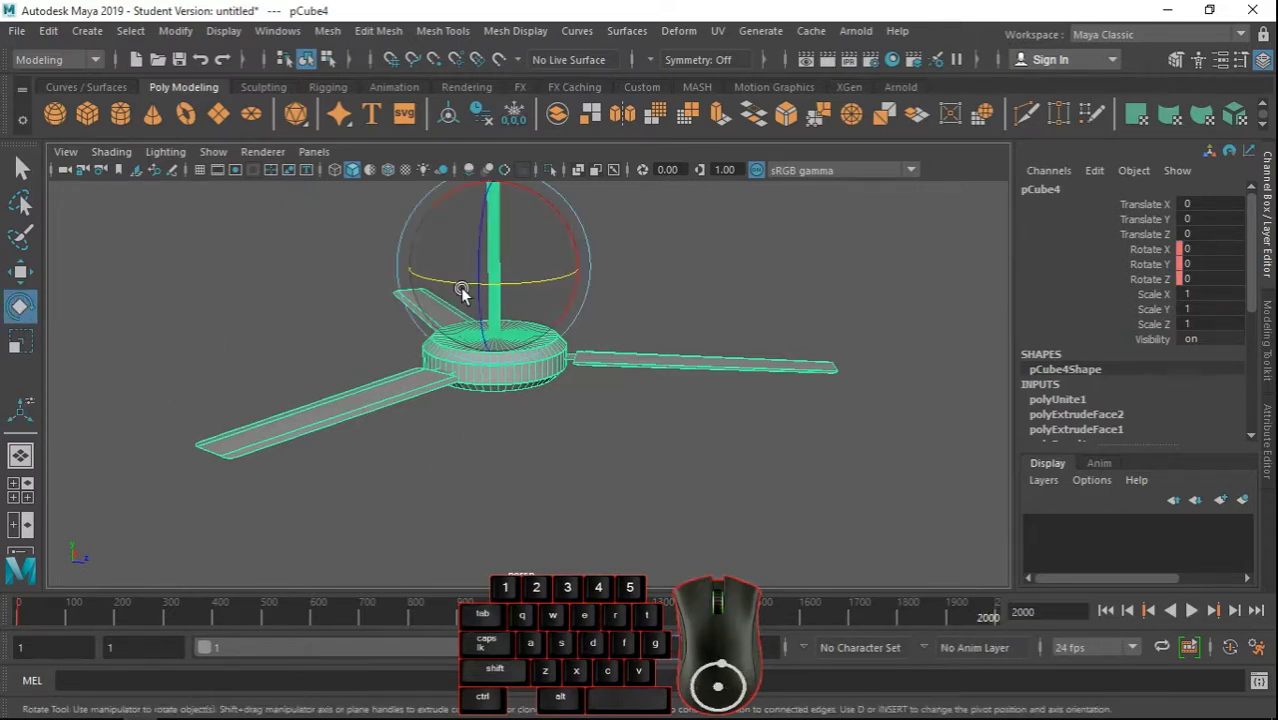
pyautogui.moveTo(464, 287); pyautogui.dragTo(363, 280)
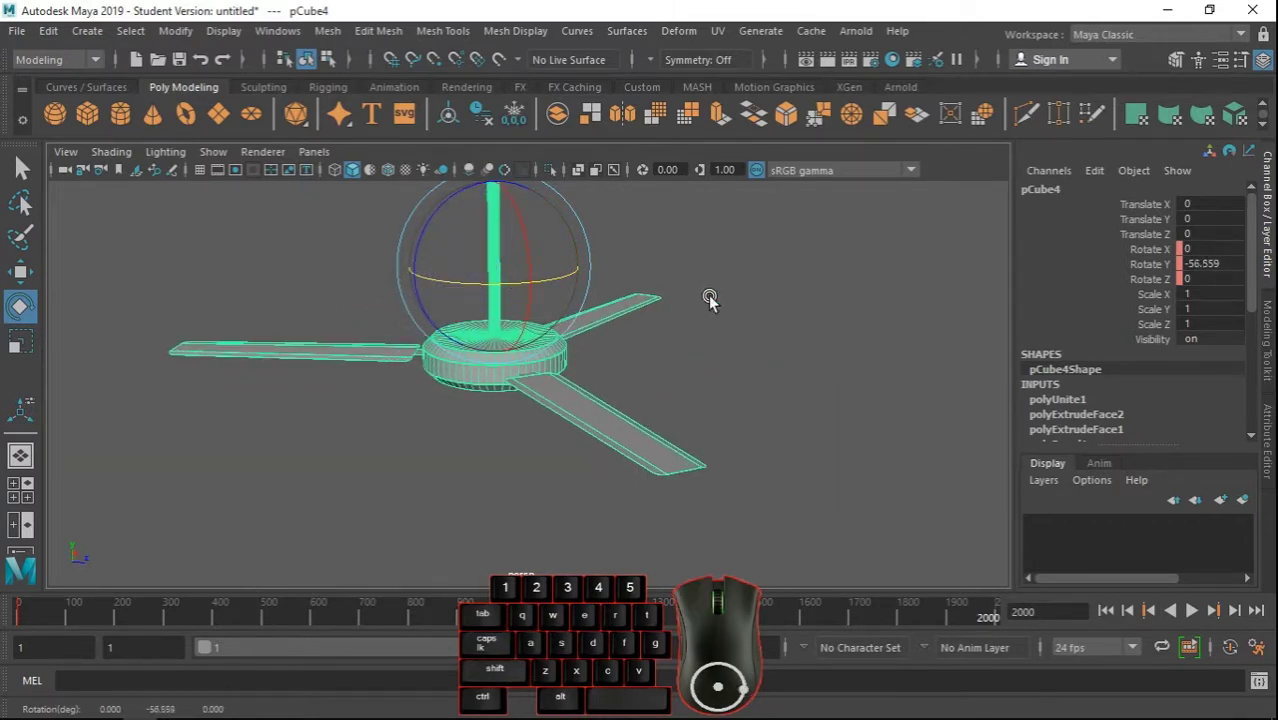
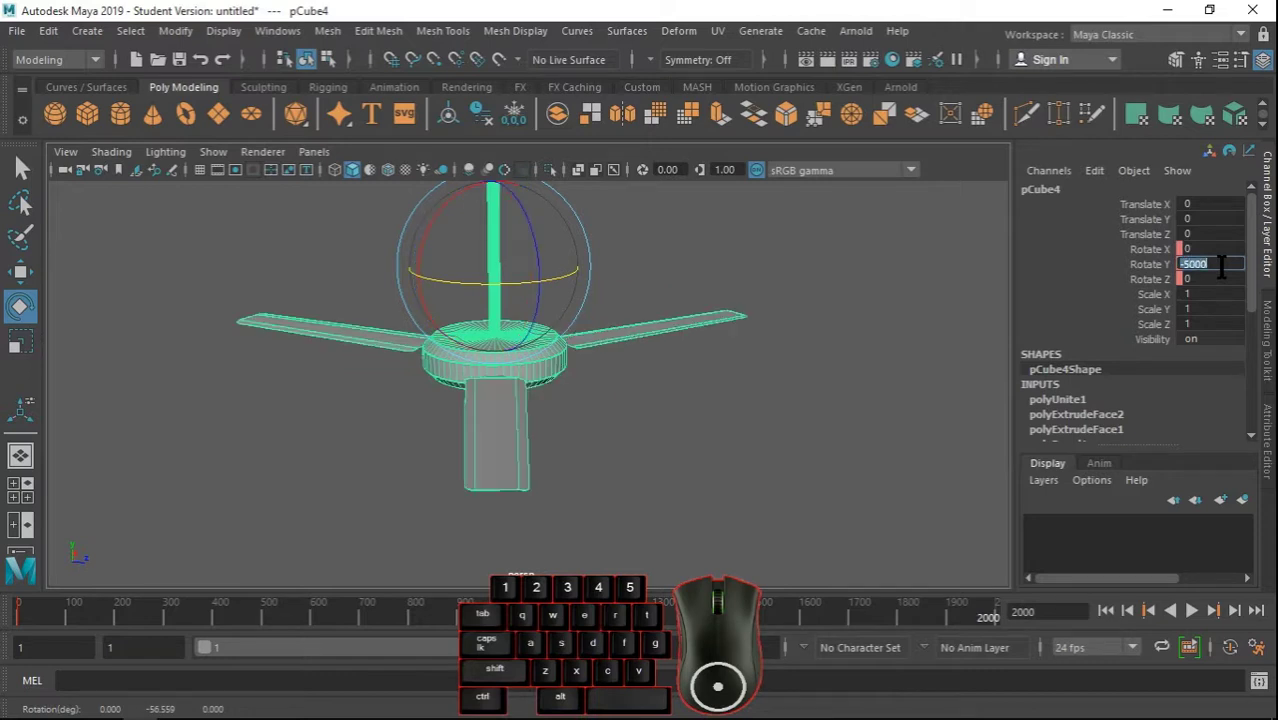
pyautogui.click(1159, 278)
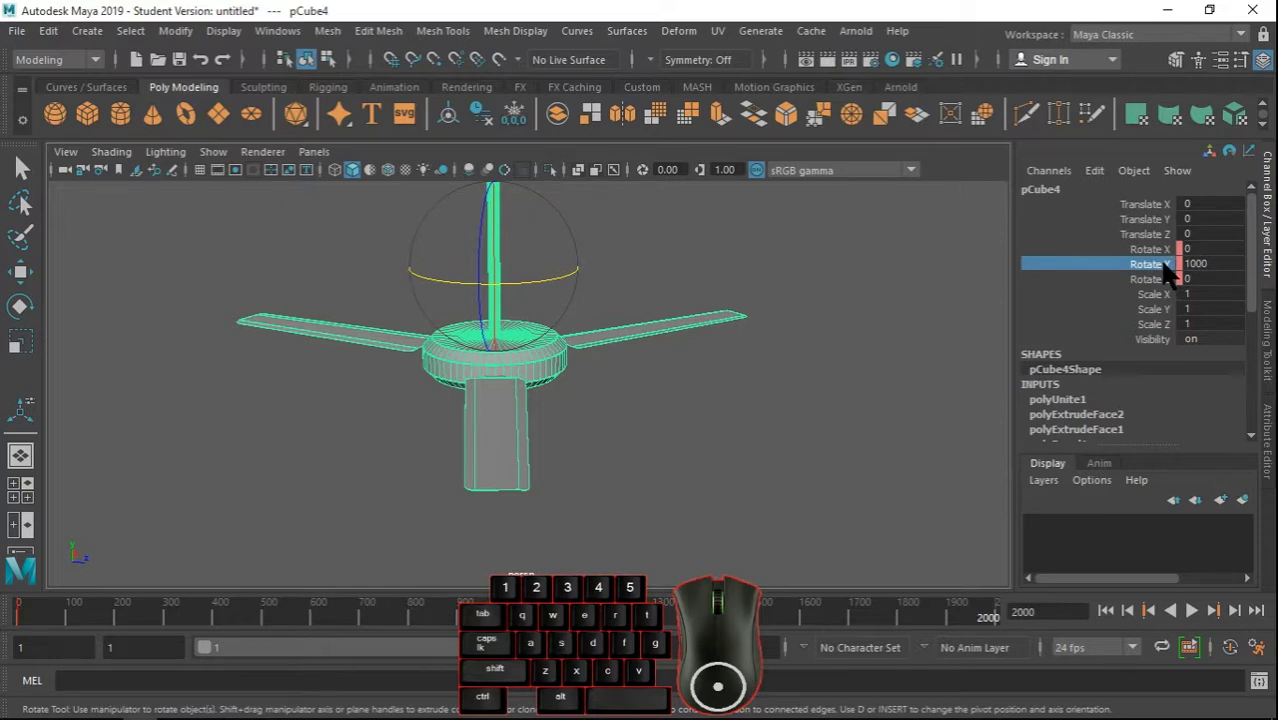
pyautogui.press('shift+e')
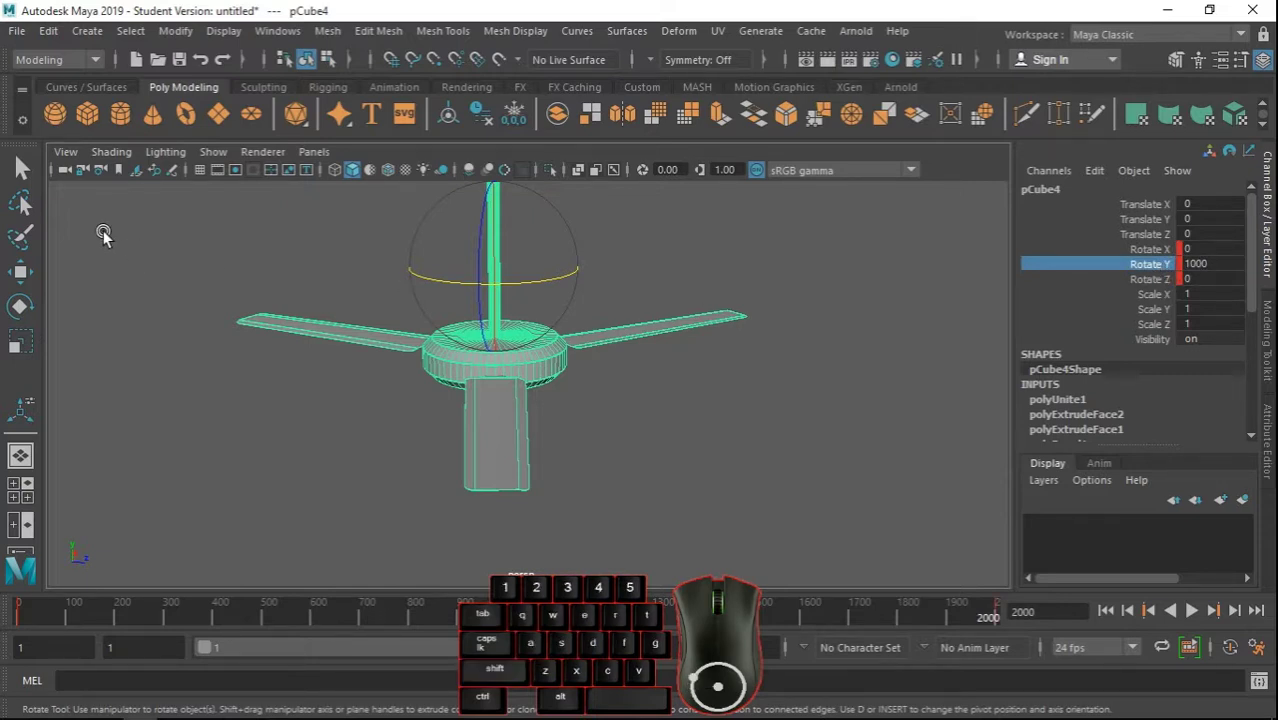
# Rewind to frame 1 and play the fan's spin back.
pyautogui.click(21, 169)
pyautogui.moveTo(36, 614); pyautogui.dragTo(37, 603)
pyautogui.click(1203, 622)
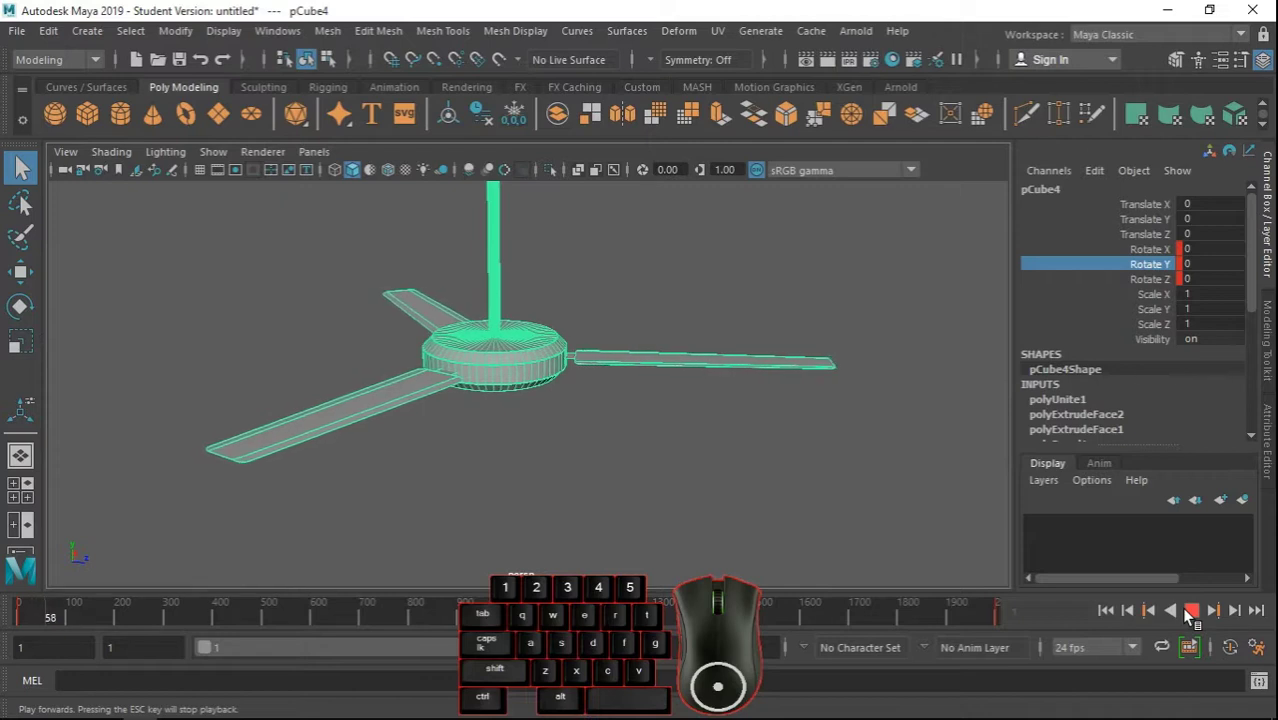
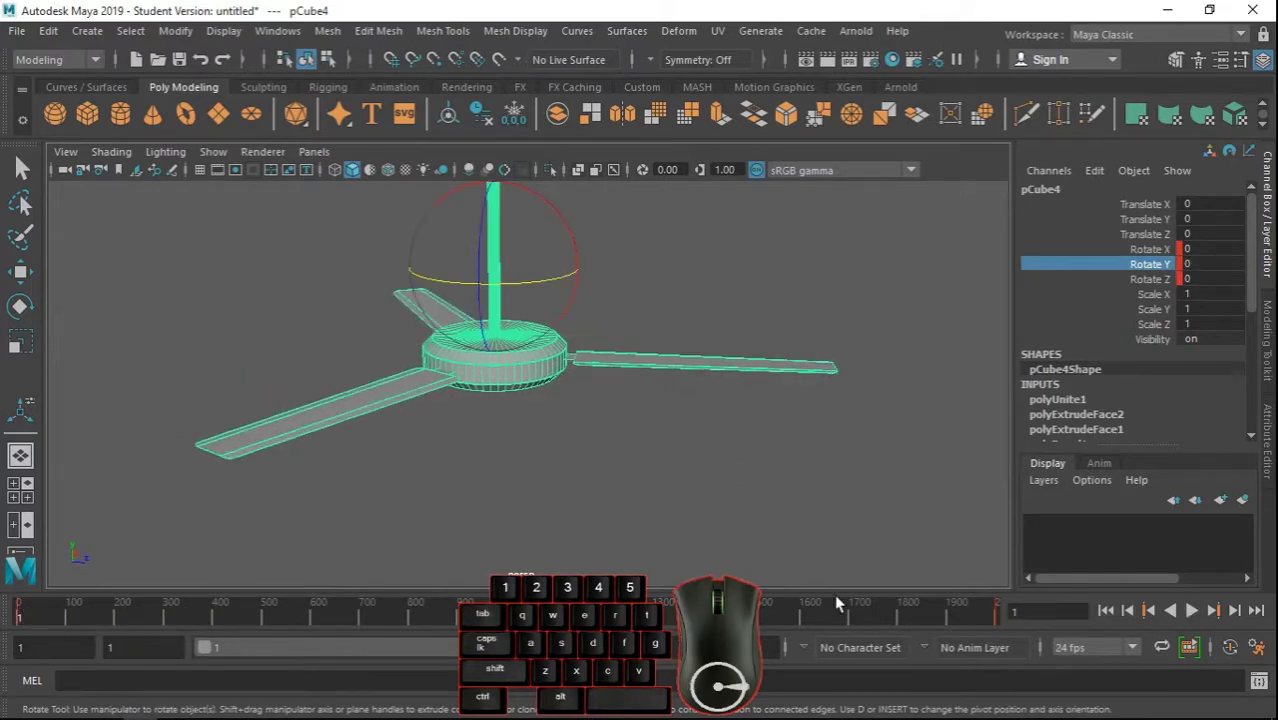
# Re-key Rotate Y at frame 2000 to -4000 for a faster spin and play from the start.
pyautogui.click(1198, 616)
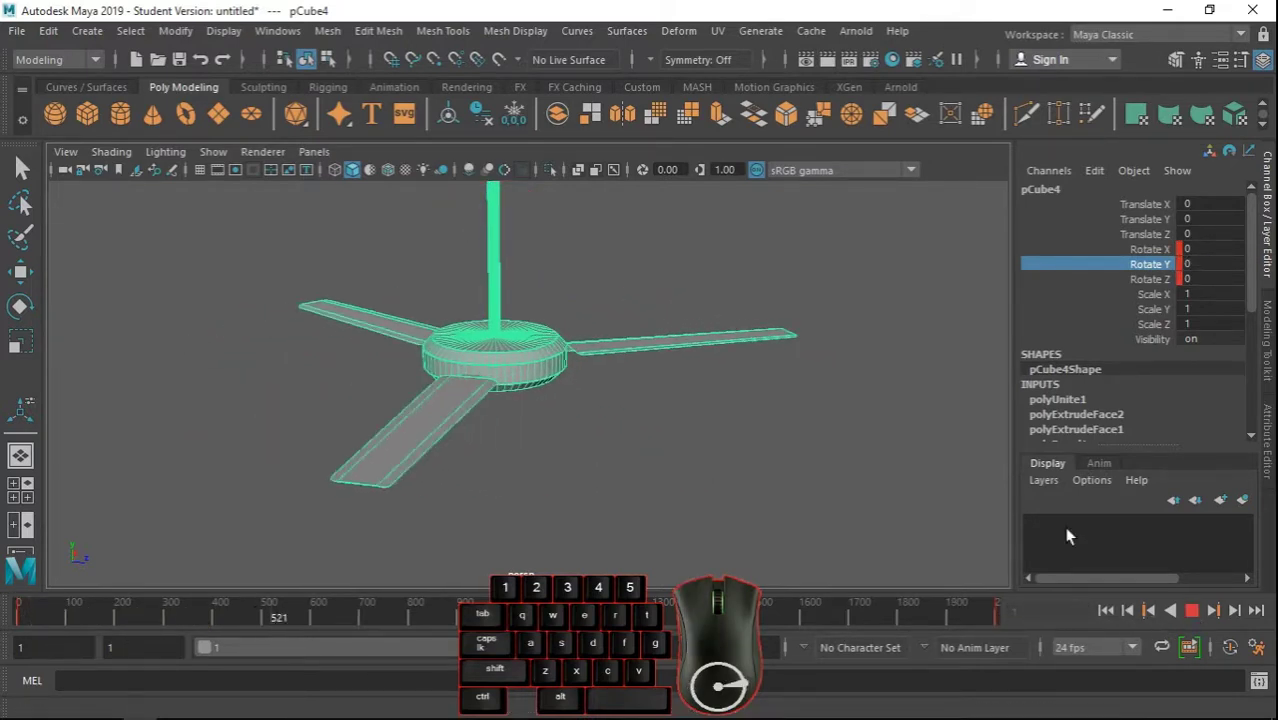
pyautogui.click(1189, 616)
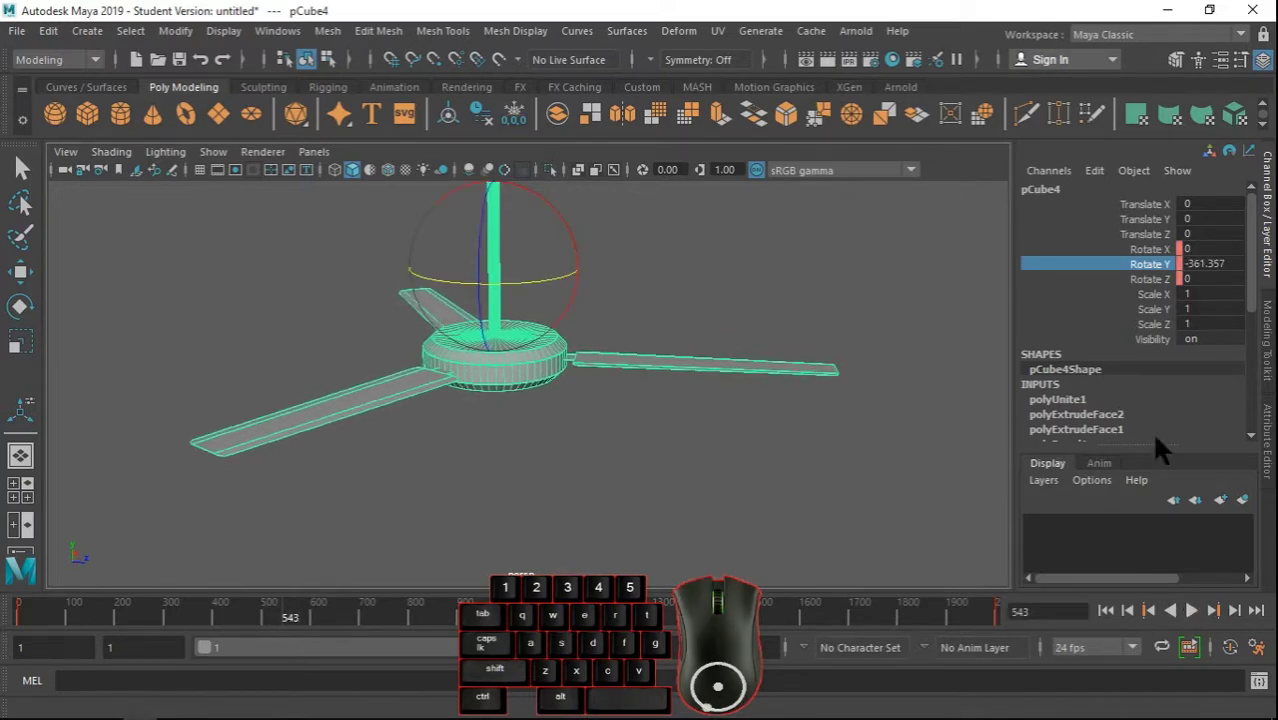
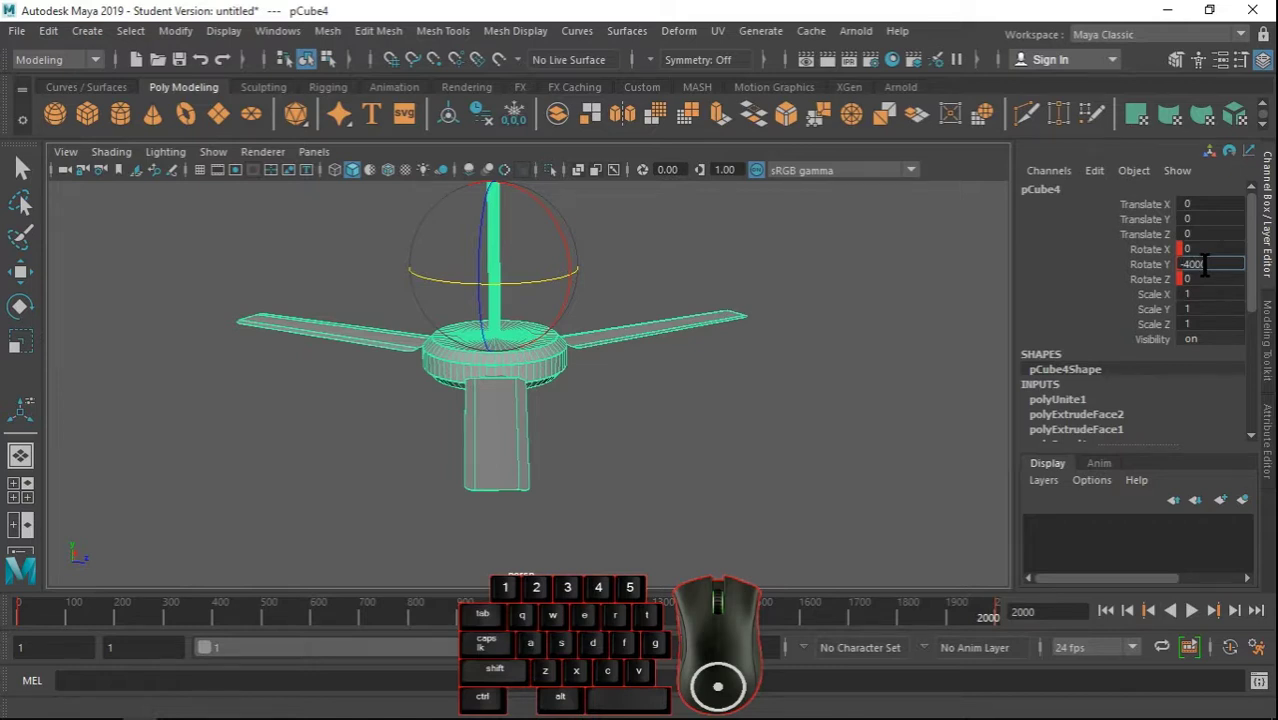
pyautogui.click(1167, 277)
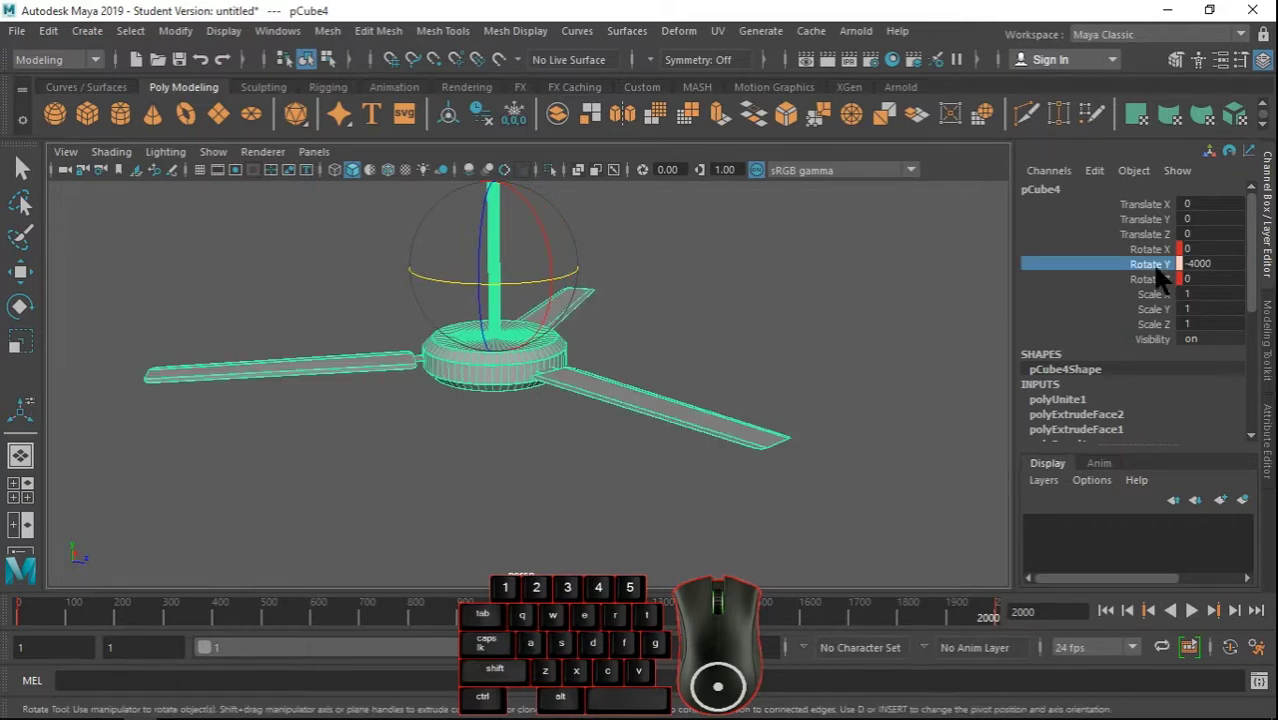
pyautogui.press('shift+e')
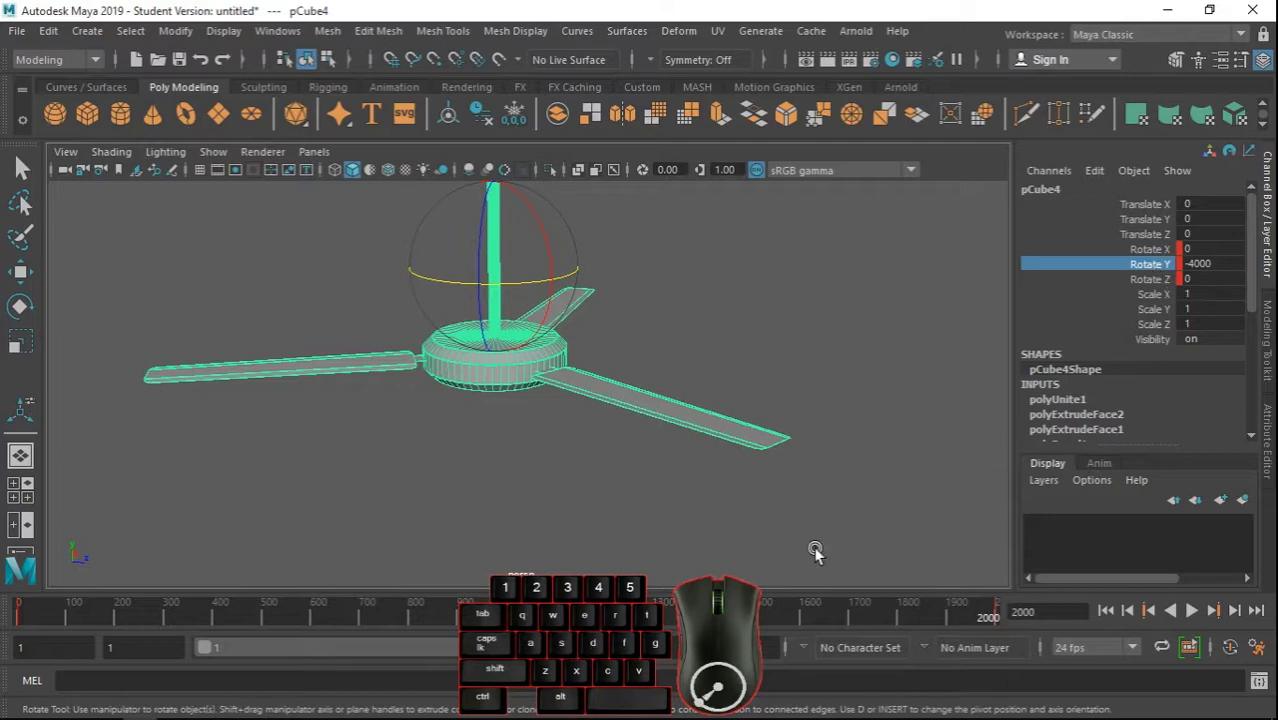
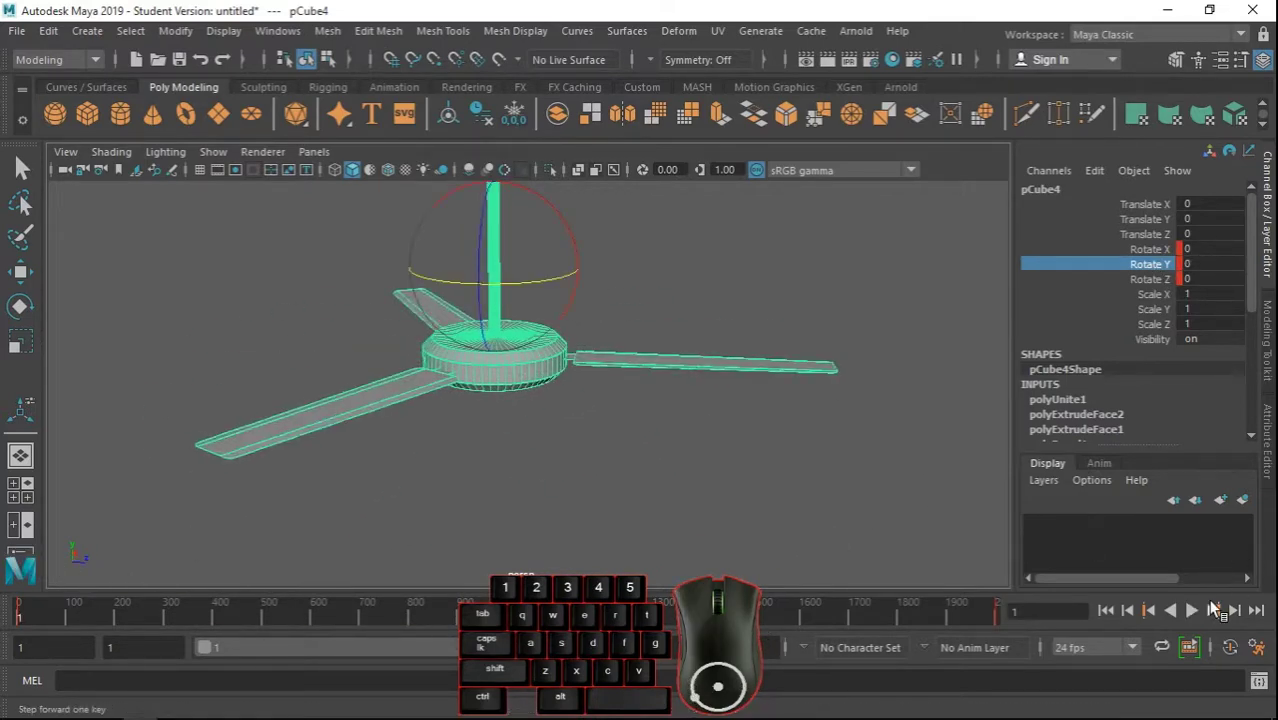
pyautogui.click(1194, 619)
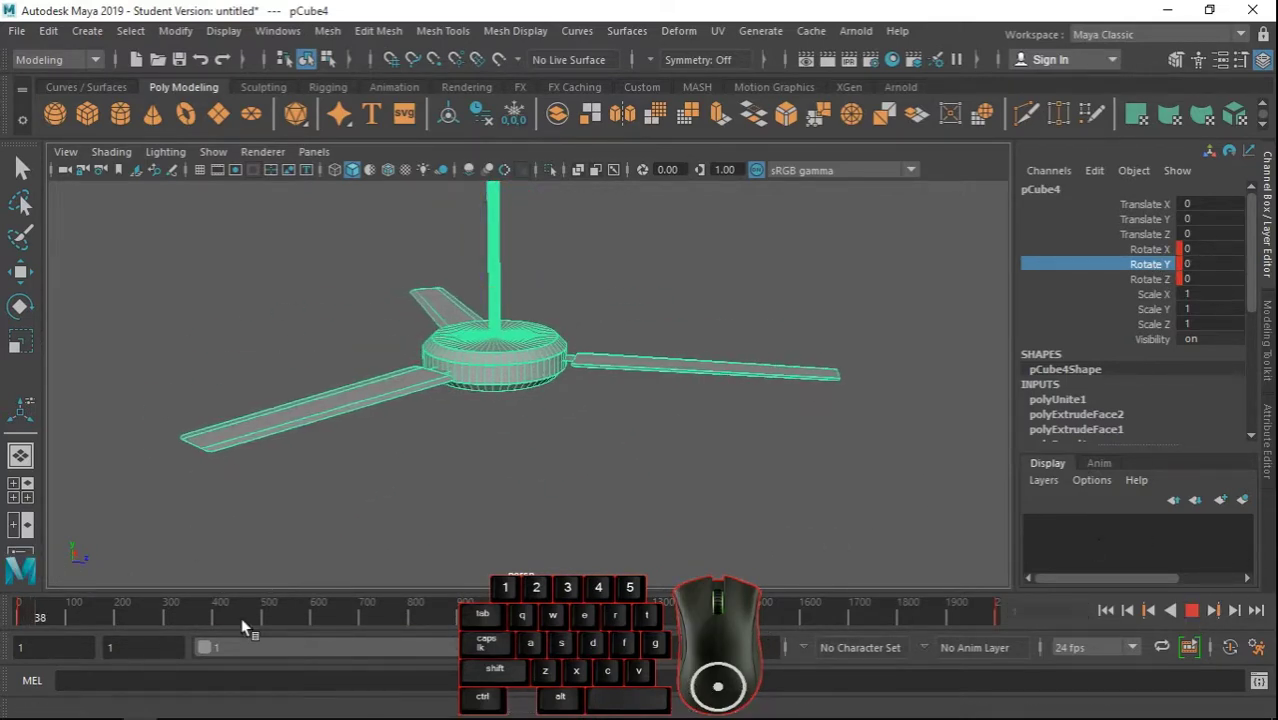
pyautogui.click(258, 616)
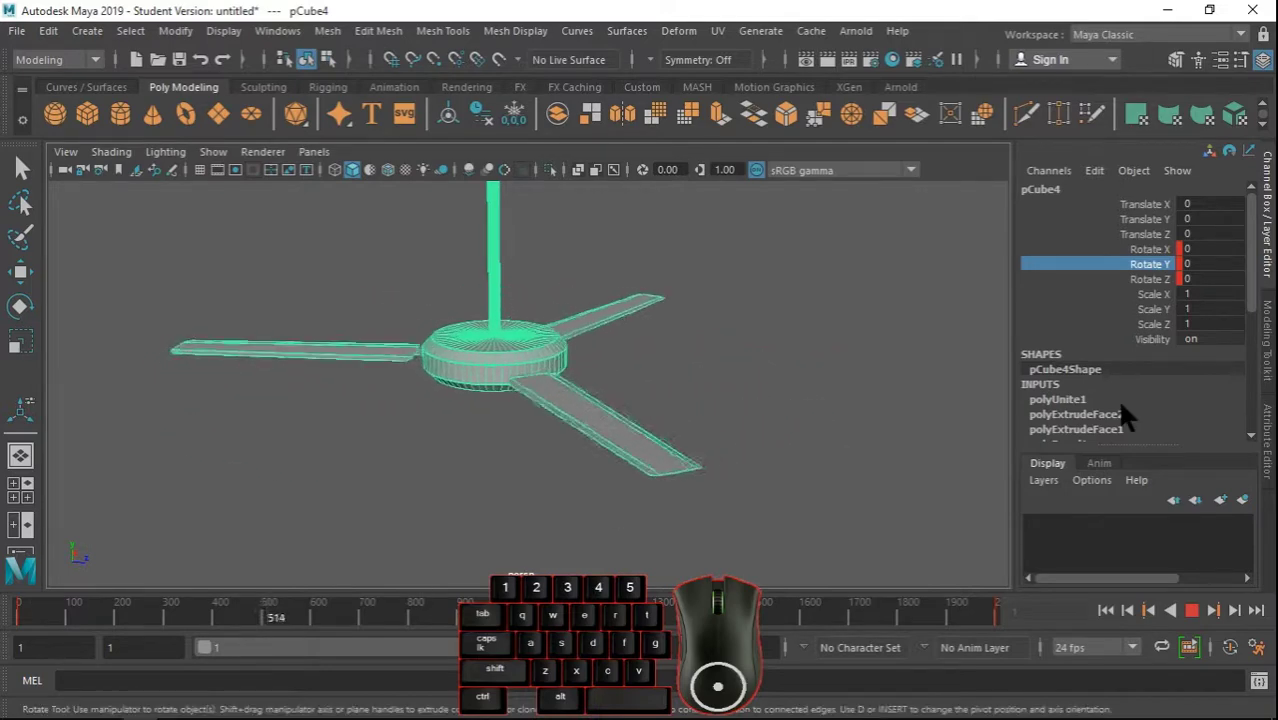
# Orbit around the spinning fan to view it from below and back from above.
pyautogui.moveTo(786, 391); pyautogui.dragTo(804, 344)
pyautogui.moveTo(655, 357); pyautogui.dragTo(757, 376)
pyautogui.rightClick(503, 406)
pyautogui.middleClick(509, 406)
pyautogui.moveTo(512, 410); pyautogui.dragTo(627, 429)
pyautogui.moveTo(723, 465); pyautogui.dragTo(553, 424)
pyautogui.click(586, 418)
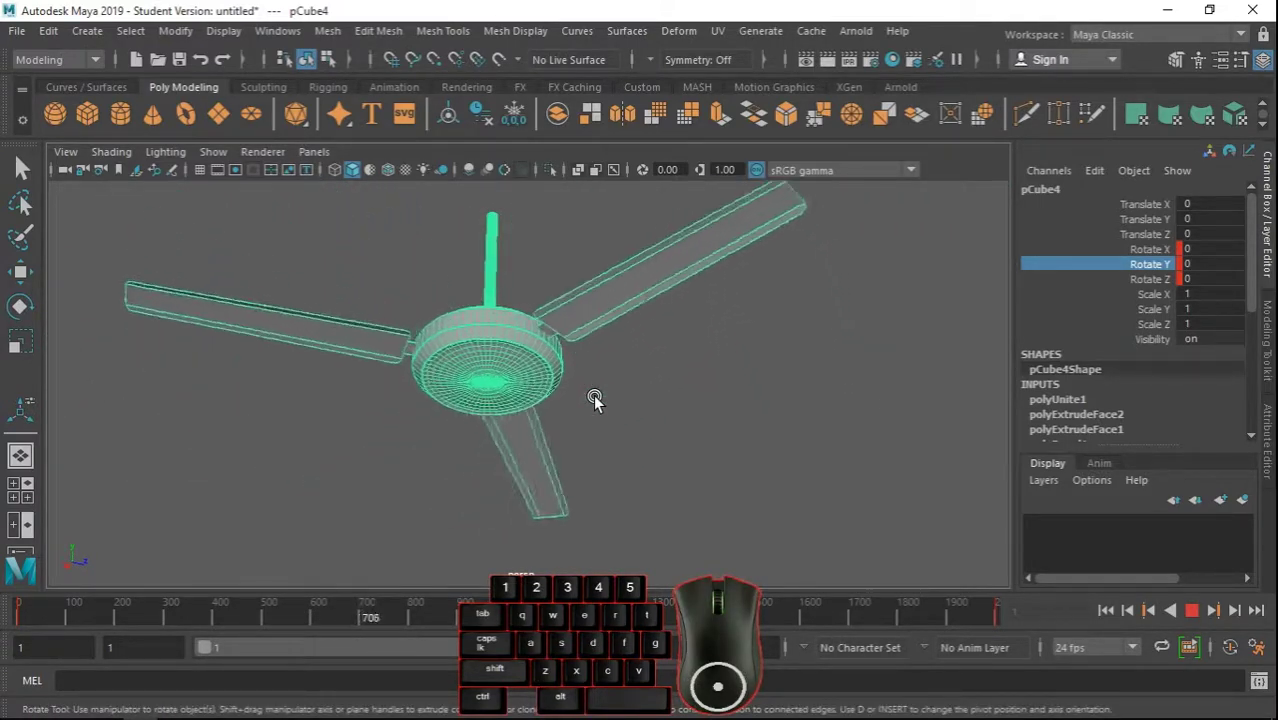
pyautogui.moveTo(602, 428); pyautogui.dragTo(661, 532)
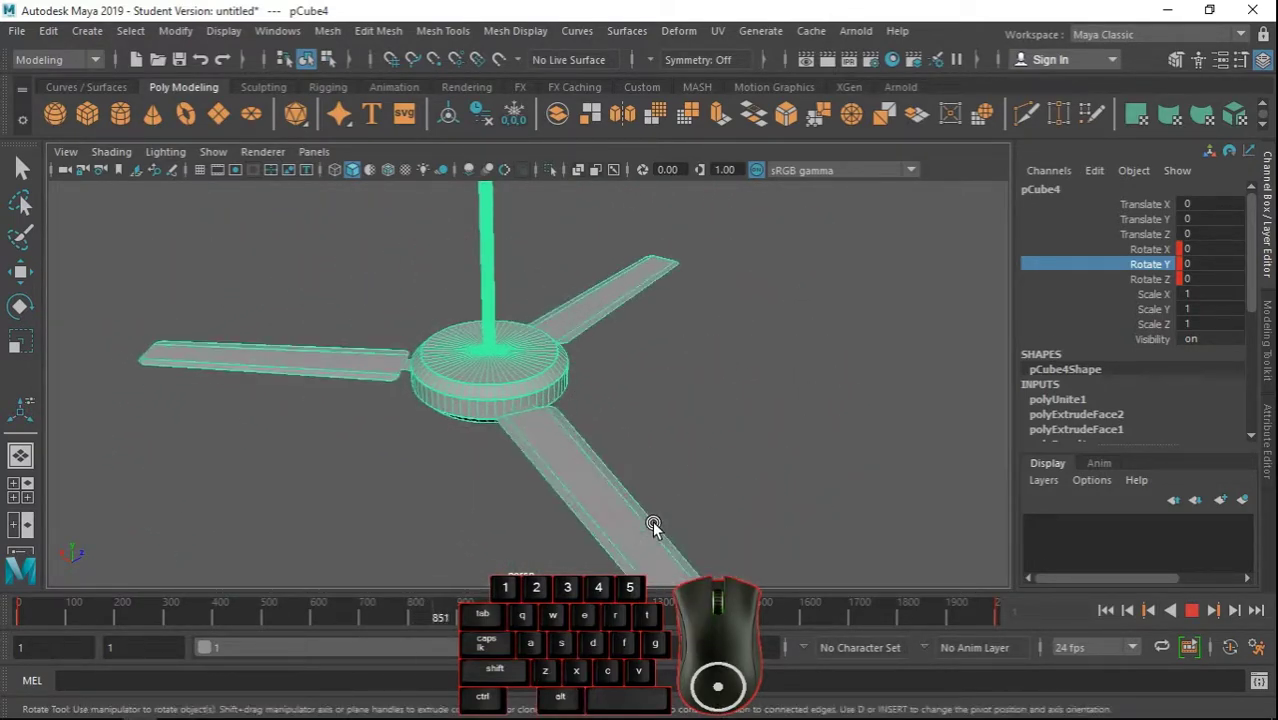